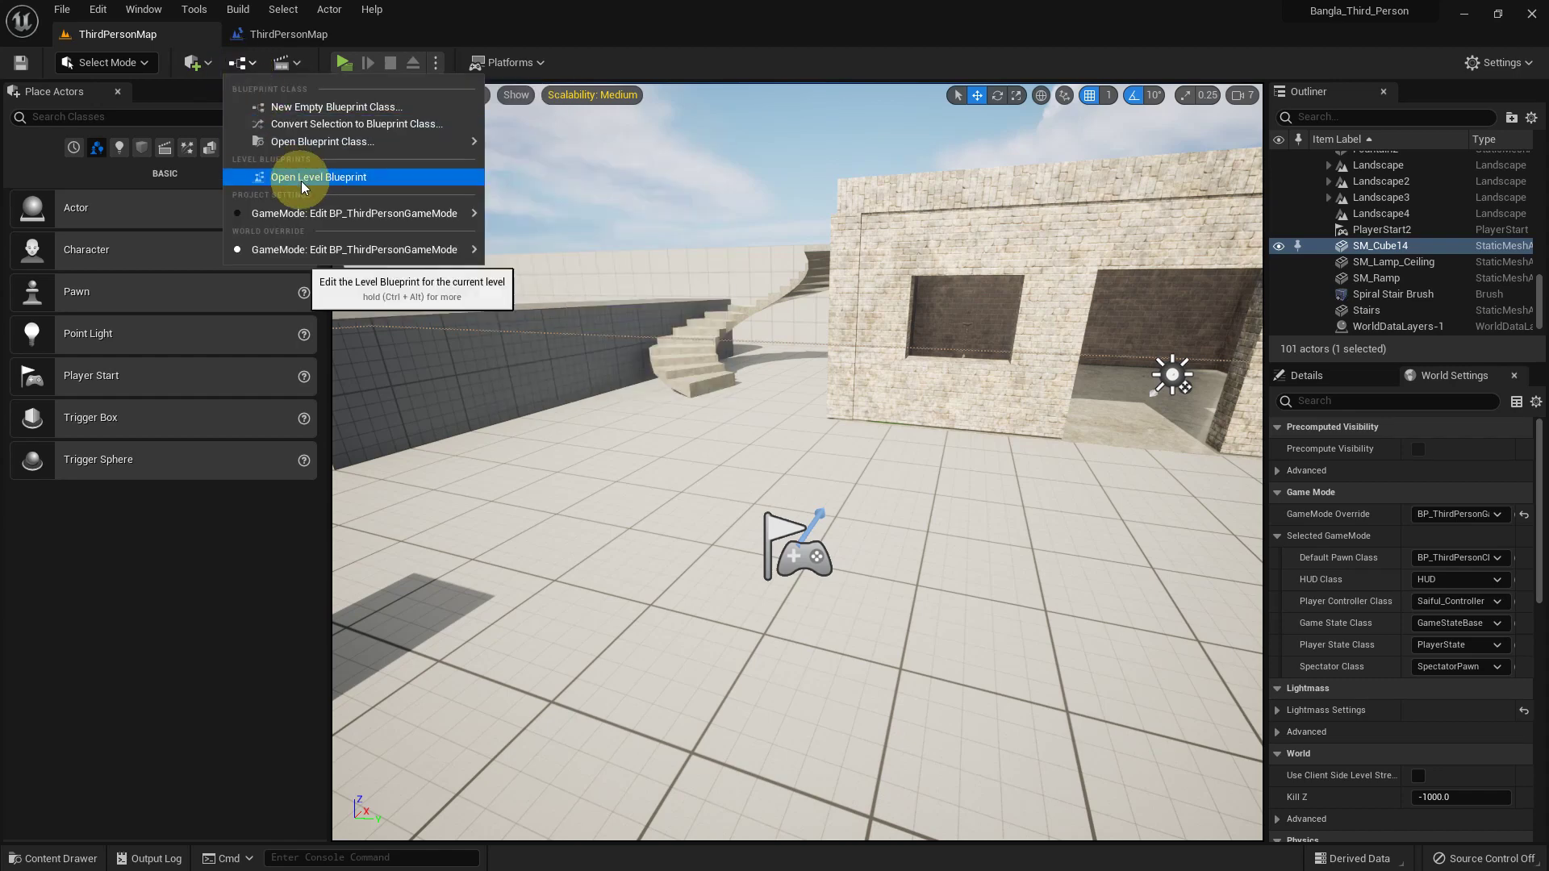
# Step: Open the ThirdPersonMap level blueprint, showing its empty Event Graph
pyautogui.rightClick(532, 315)
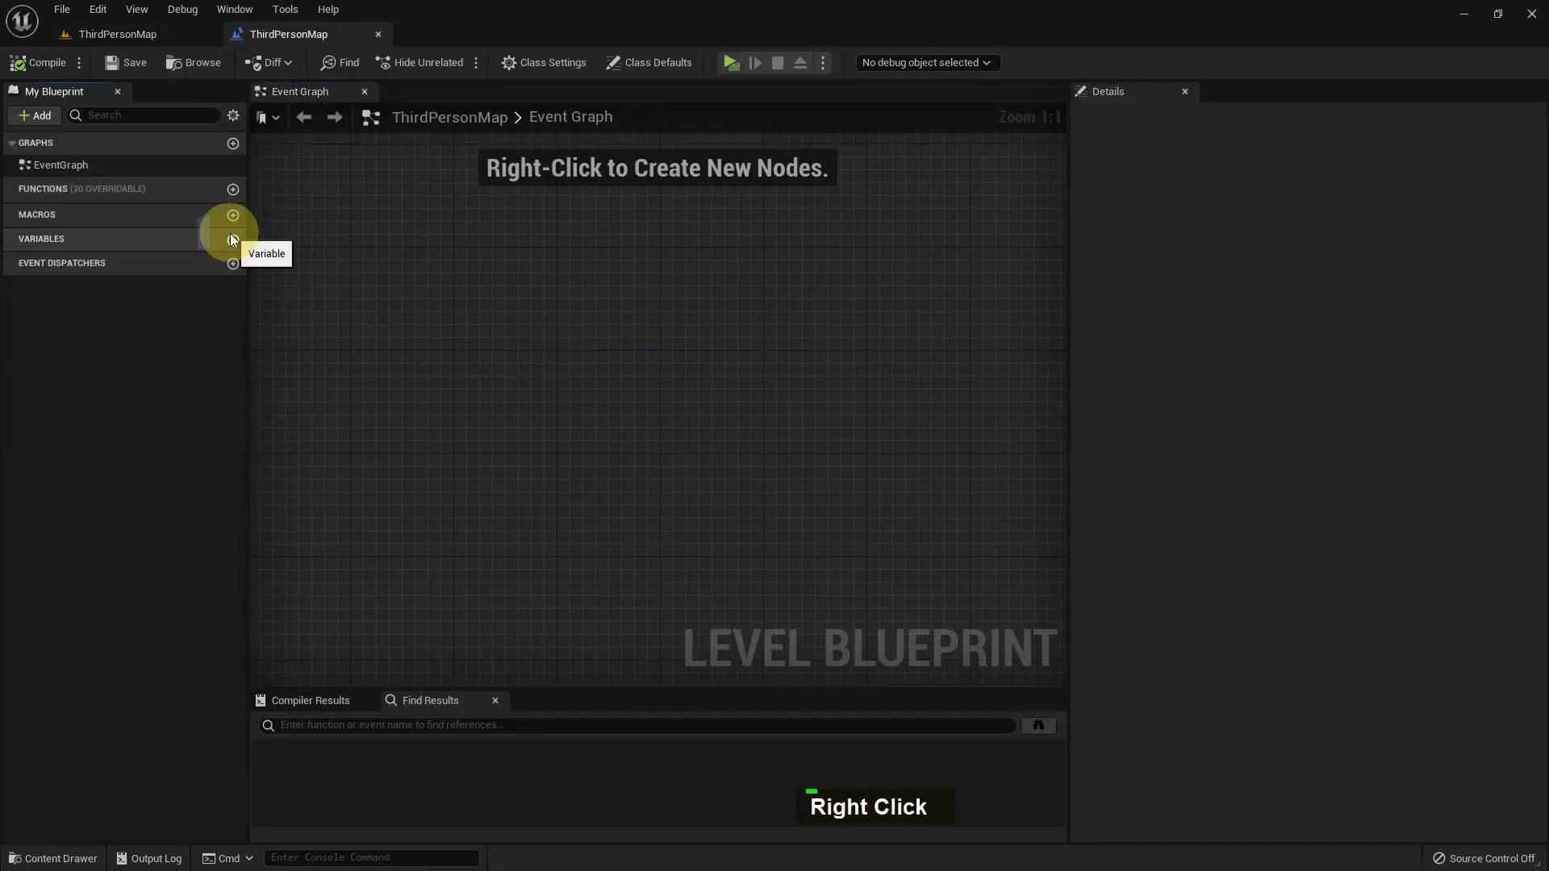
# Step: Create a new variable named String and set its type to String
pyautogui.press('shift+s')
pyautogui.write('t')
pyautogui.press('Return')
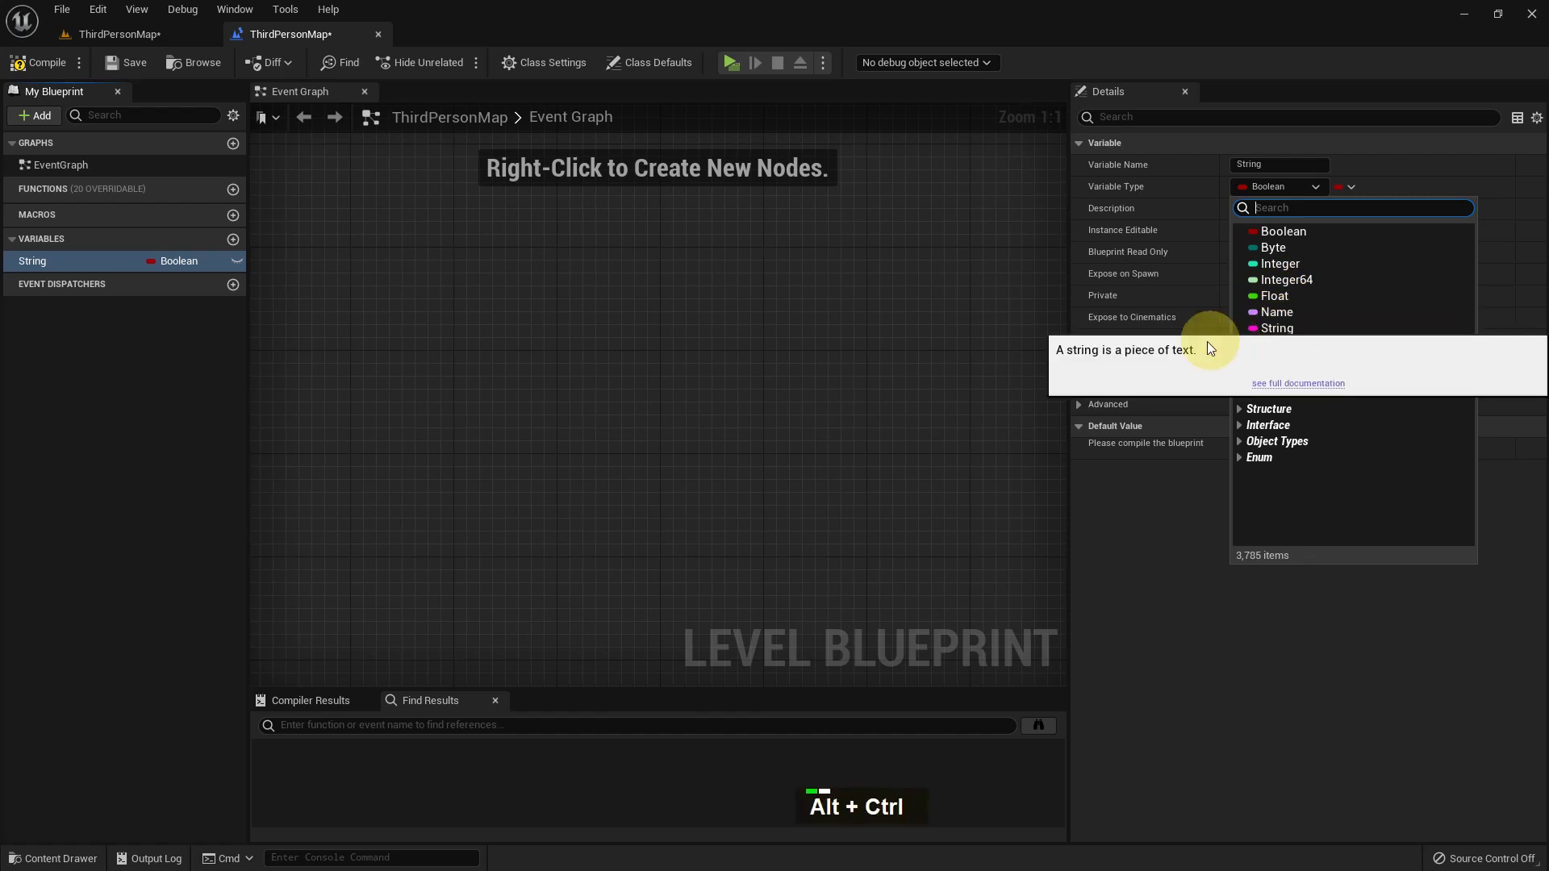
pyautogui.click(1284, 393)
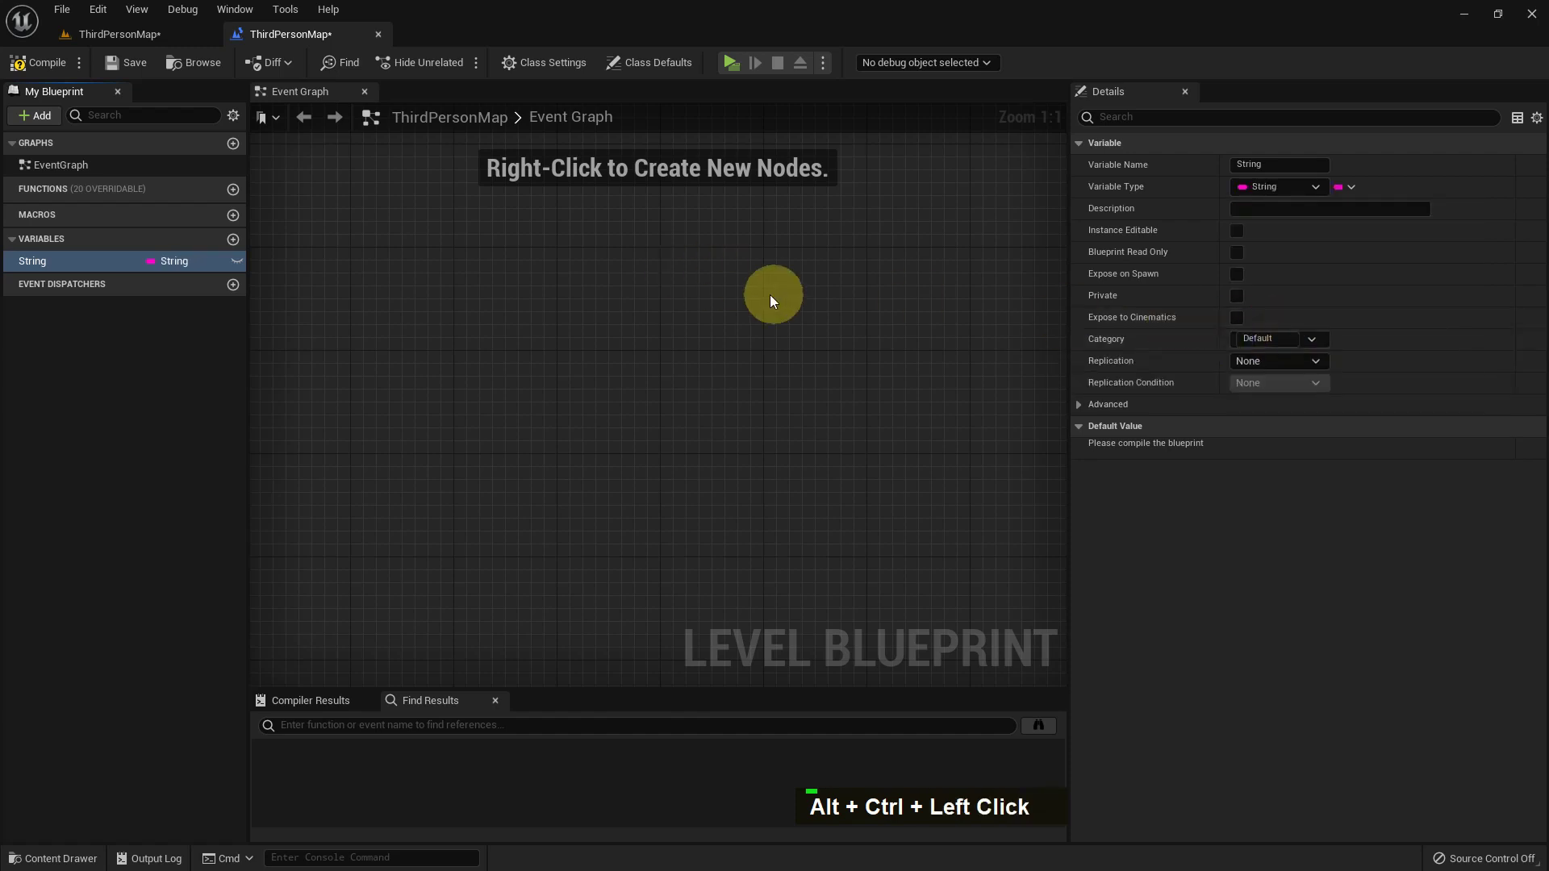
# Step: Bring up the graph's node search and look for an event node ('ev')
pyautogui.rightClick(790, 274)
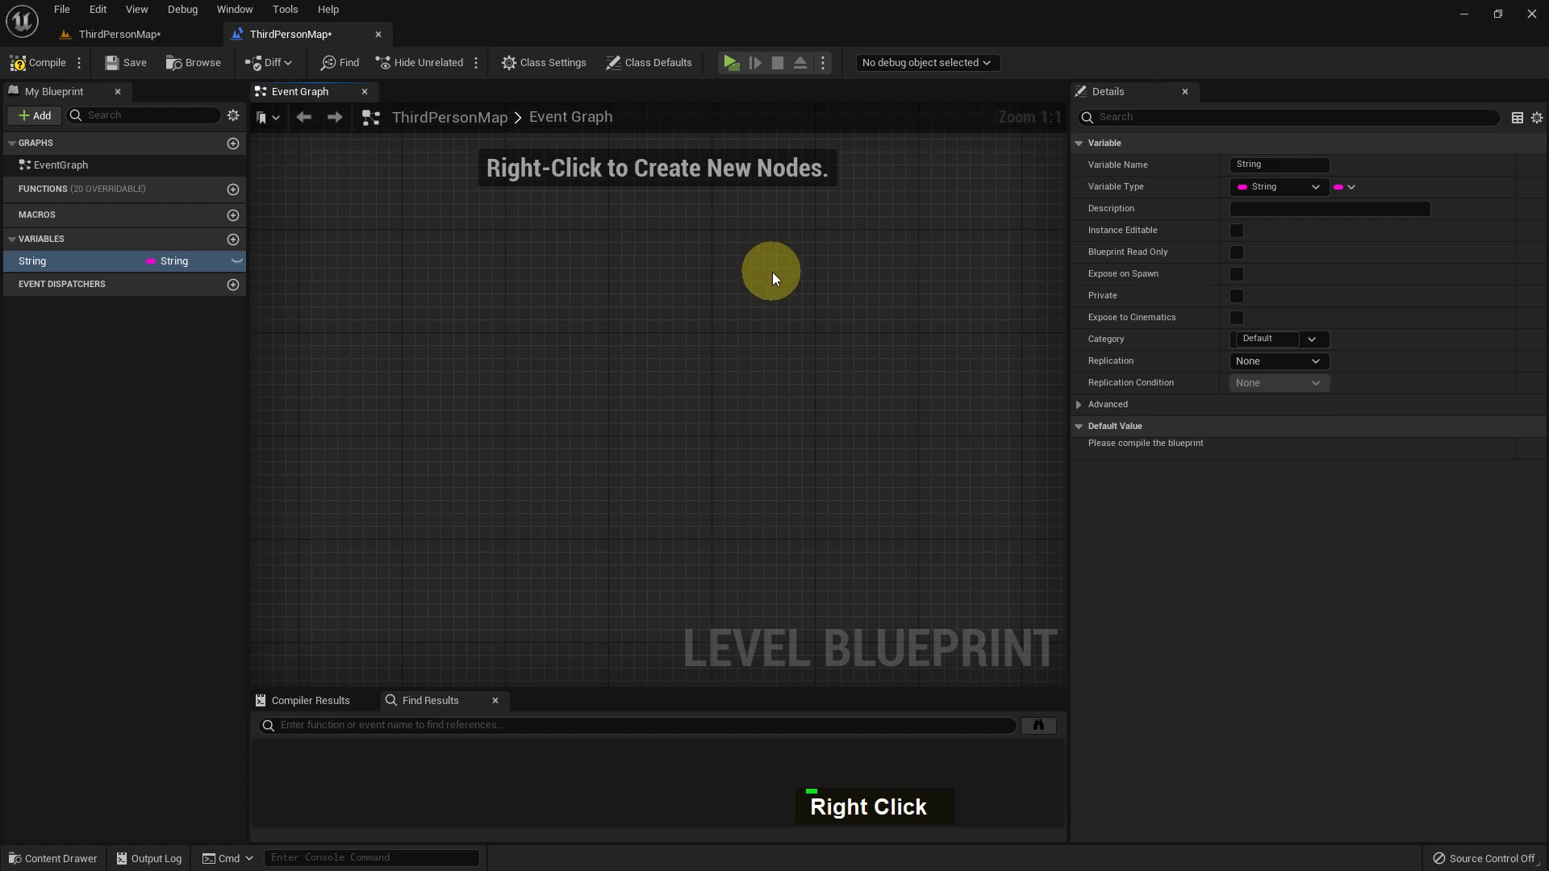
pyautogui.rightClick(777, 276)
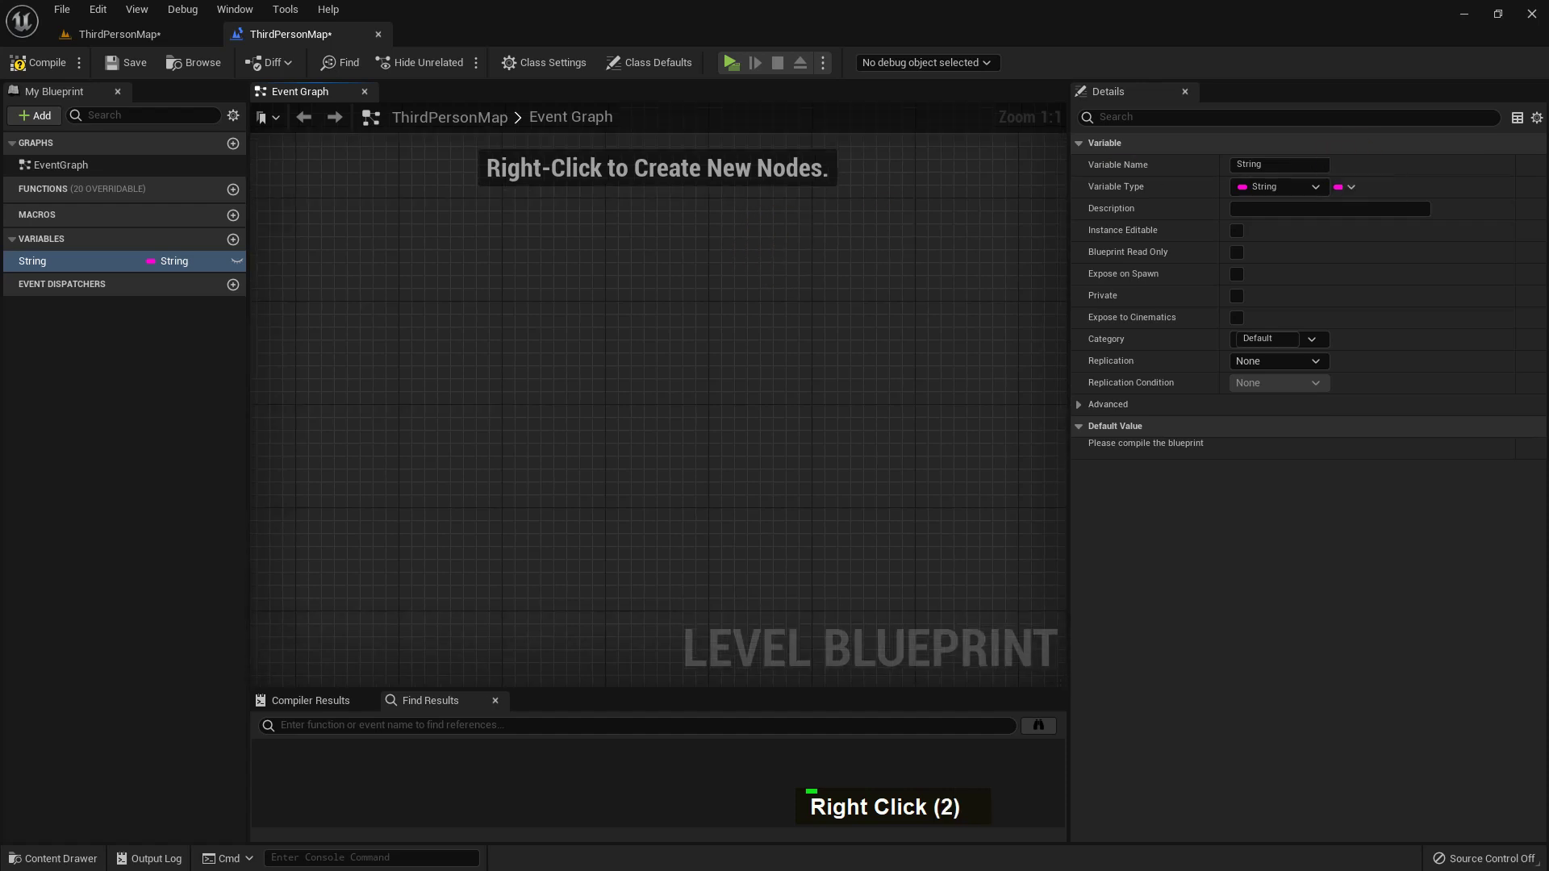
pyautogui.rightClick(795, 310)
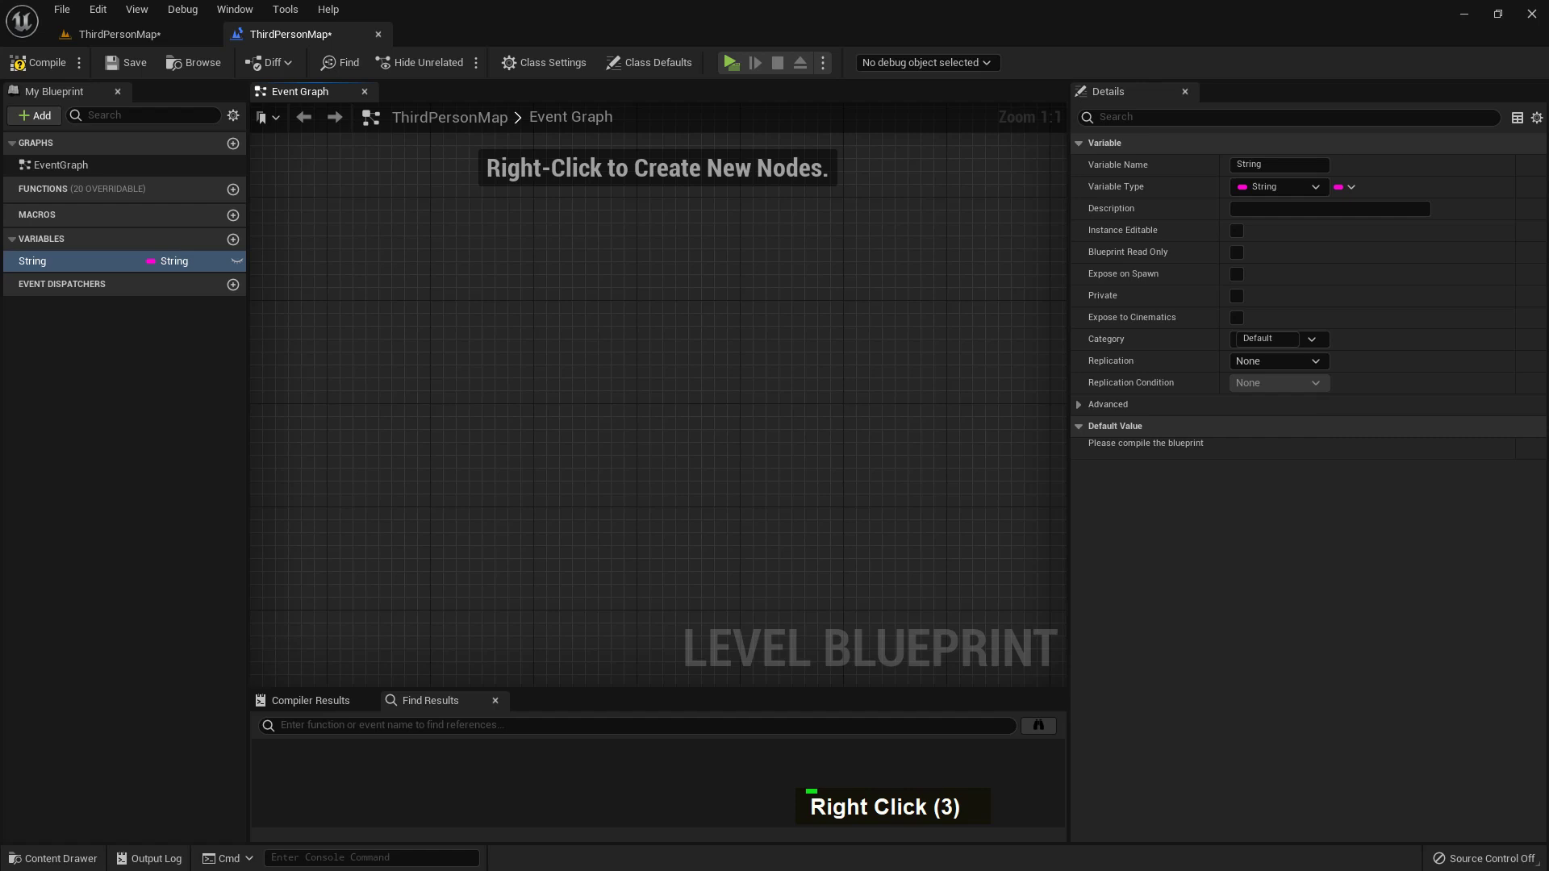
pyautogui.rightClick(733, 346)
pyautogui.scroll(3)
# Step: Add an Event BeginPlay node to the Event Graph
pyautogui.rightClick(563, 342)
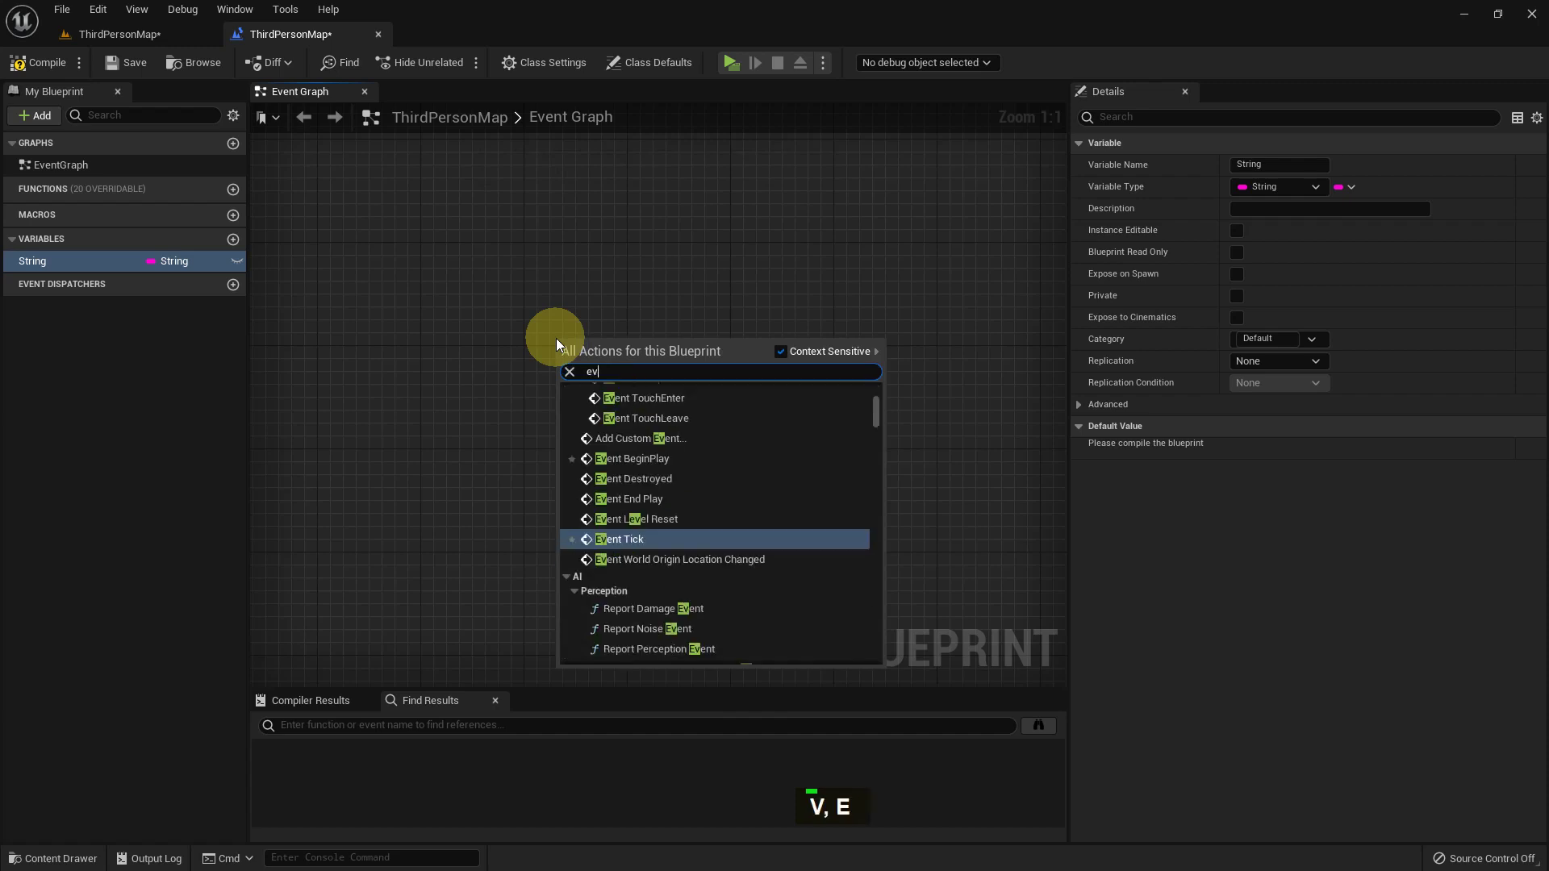
pyautogui.press('space')
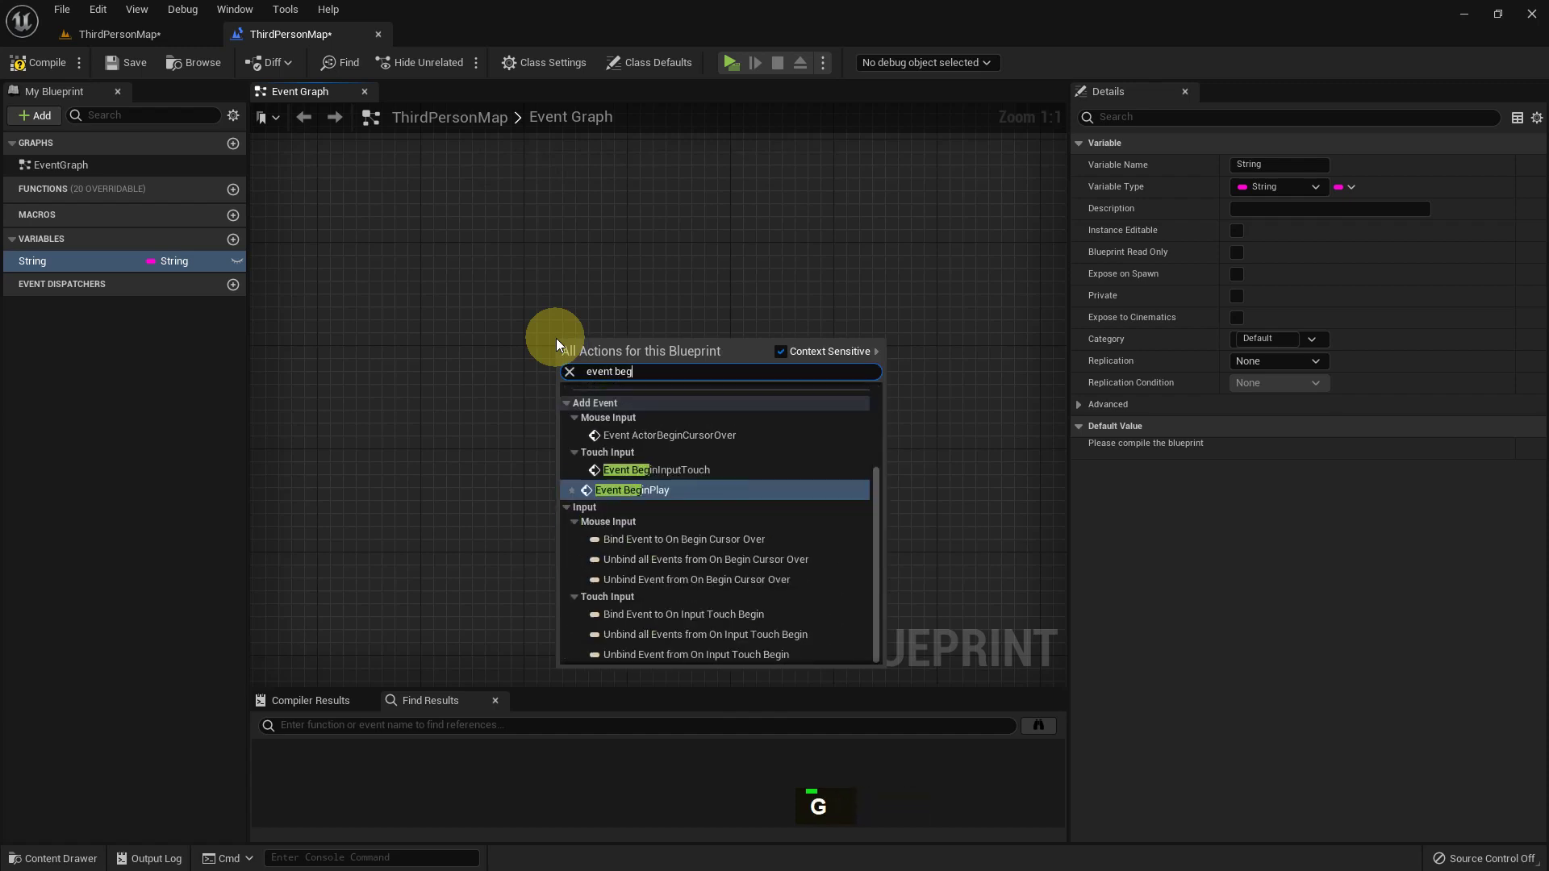
pyautogui.press('Return')
pyautogui.scroll(3)
pyautogui.scroll(3)
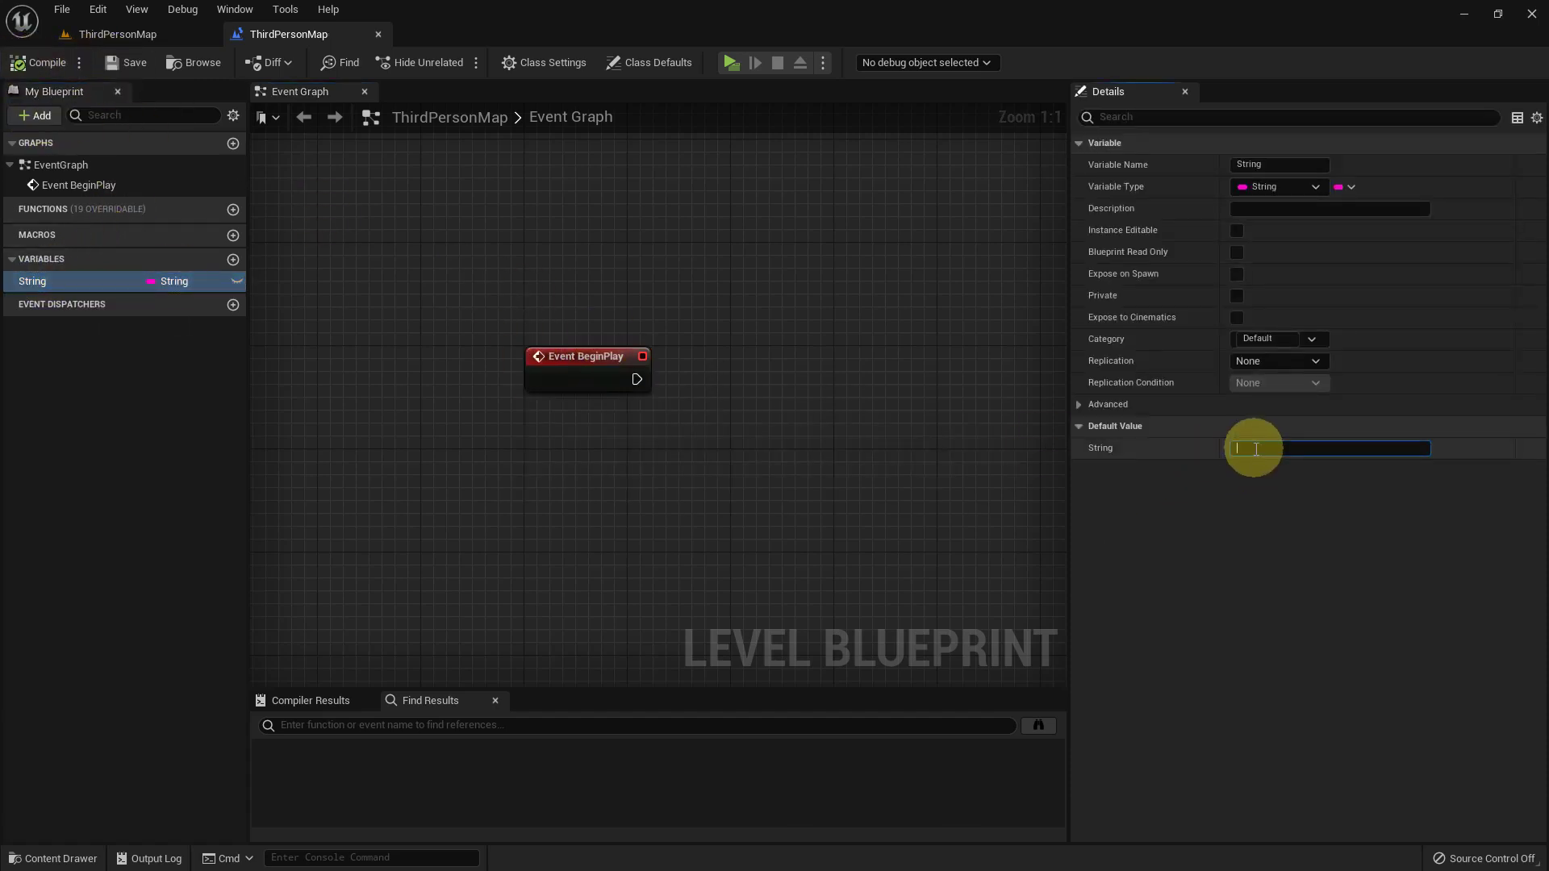
# Step: Set the String variable's default value to 'My Name is This'
pyautogui.press('space')
pyautogui.press('space')
pyautogui.press('BackSpace')
pyautogui.press('BackSpace')
pyautogui.press('BackSpace')
pyautogui.press('BackSpace')
pyautogui.press('space')
pyautogui.press('space')
pyautogui.press('Return')
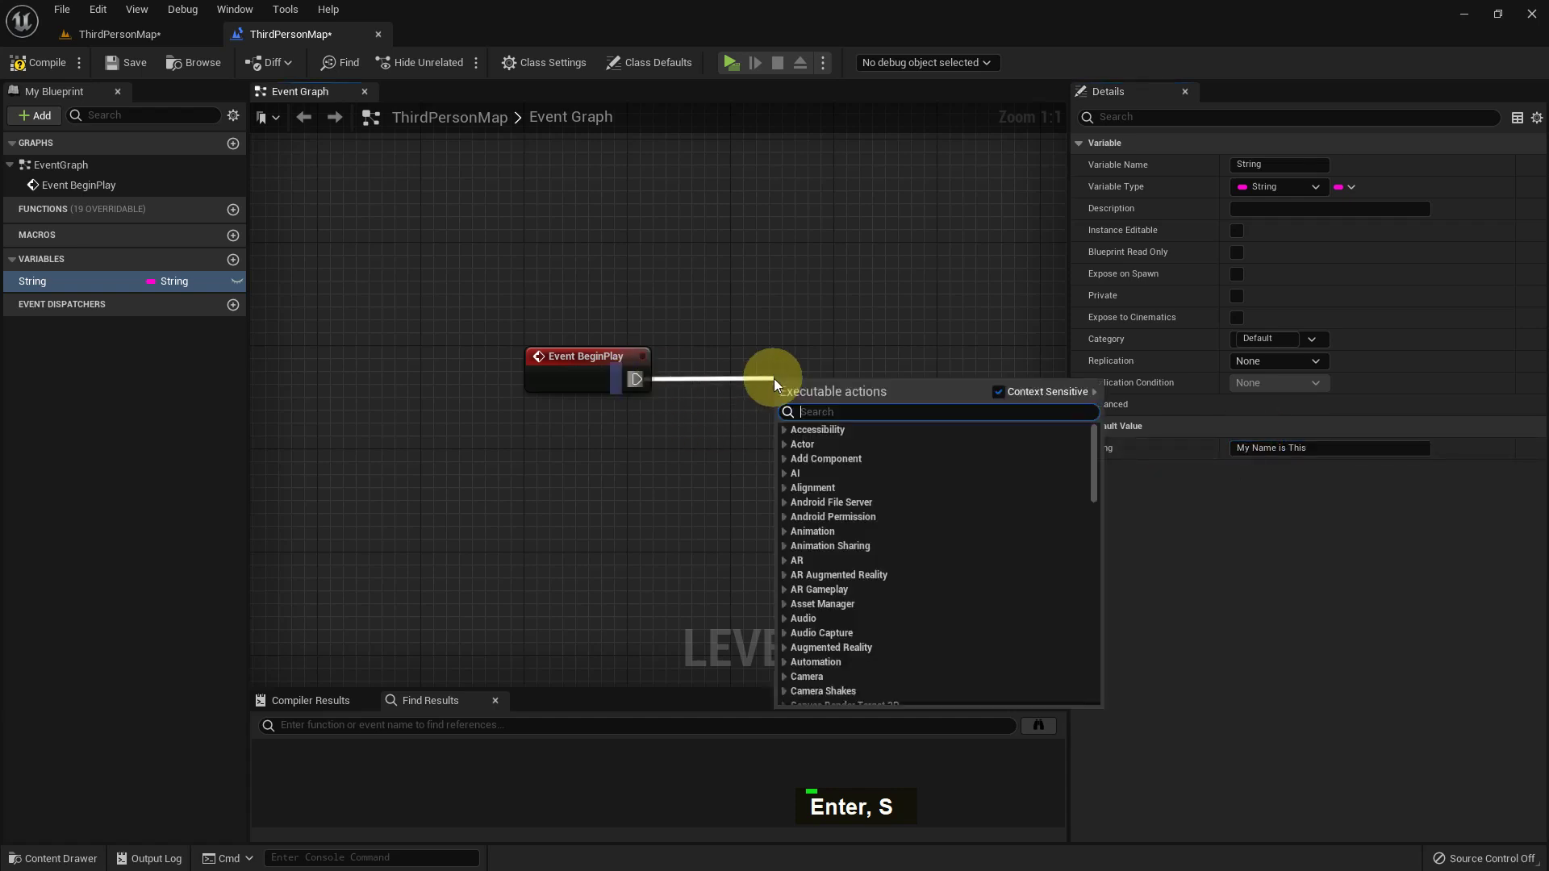
# Step: Add a Print String node wired after Event BeginPlay
pyautogui.press('space')
pyautogui.press('Return')
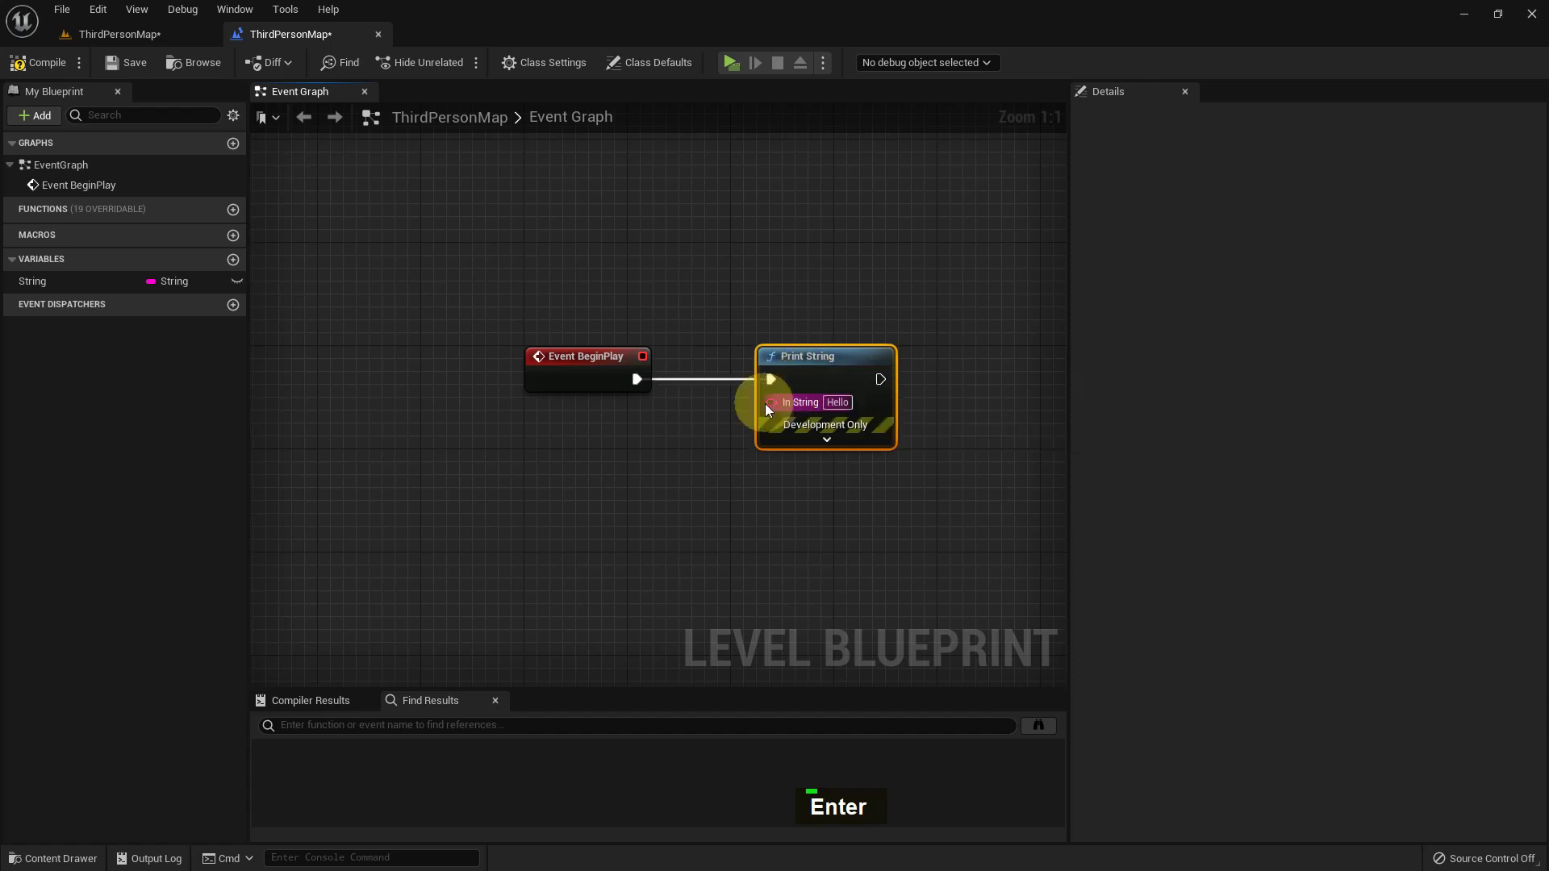
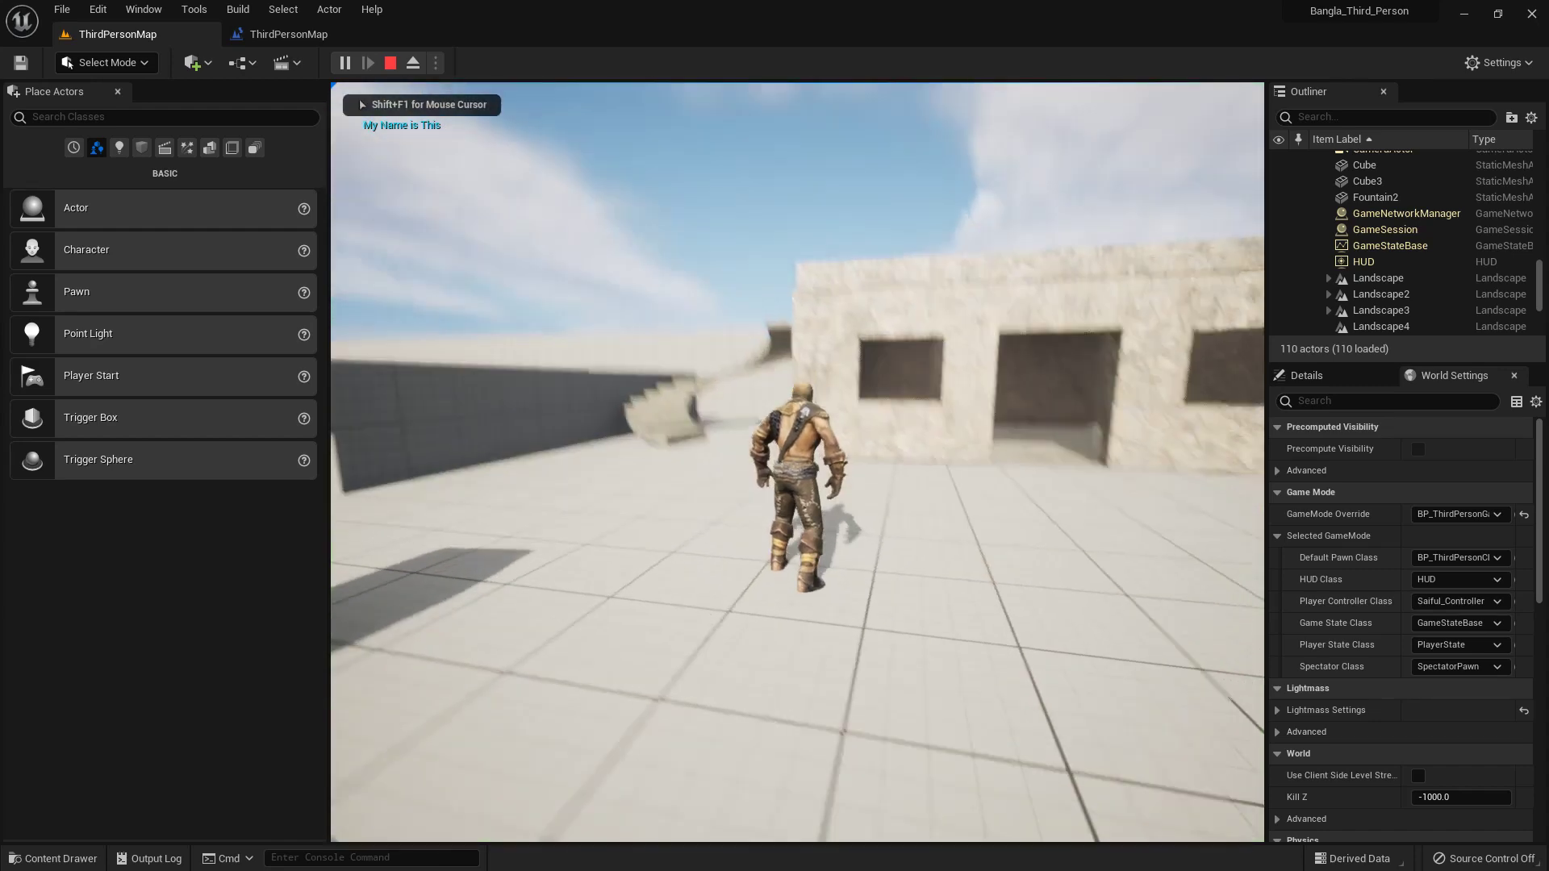
# Step: Add a Text variable of type Text and a Name variable of type Name
pyautogui.press('Escape')
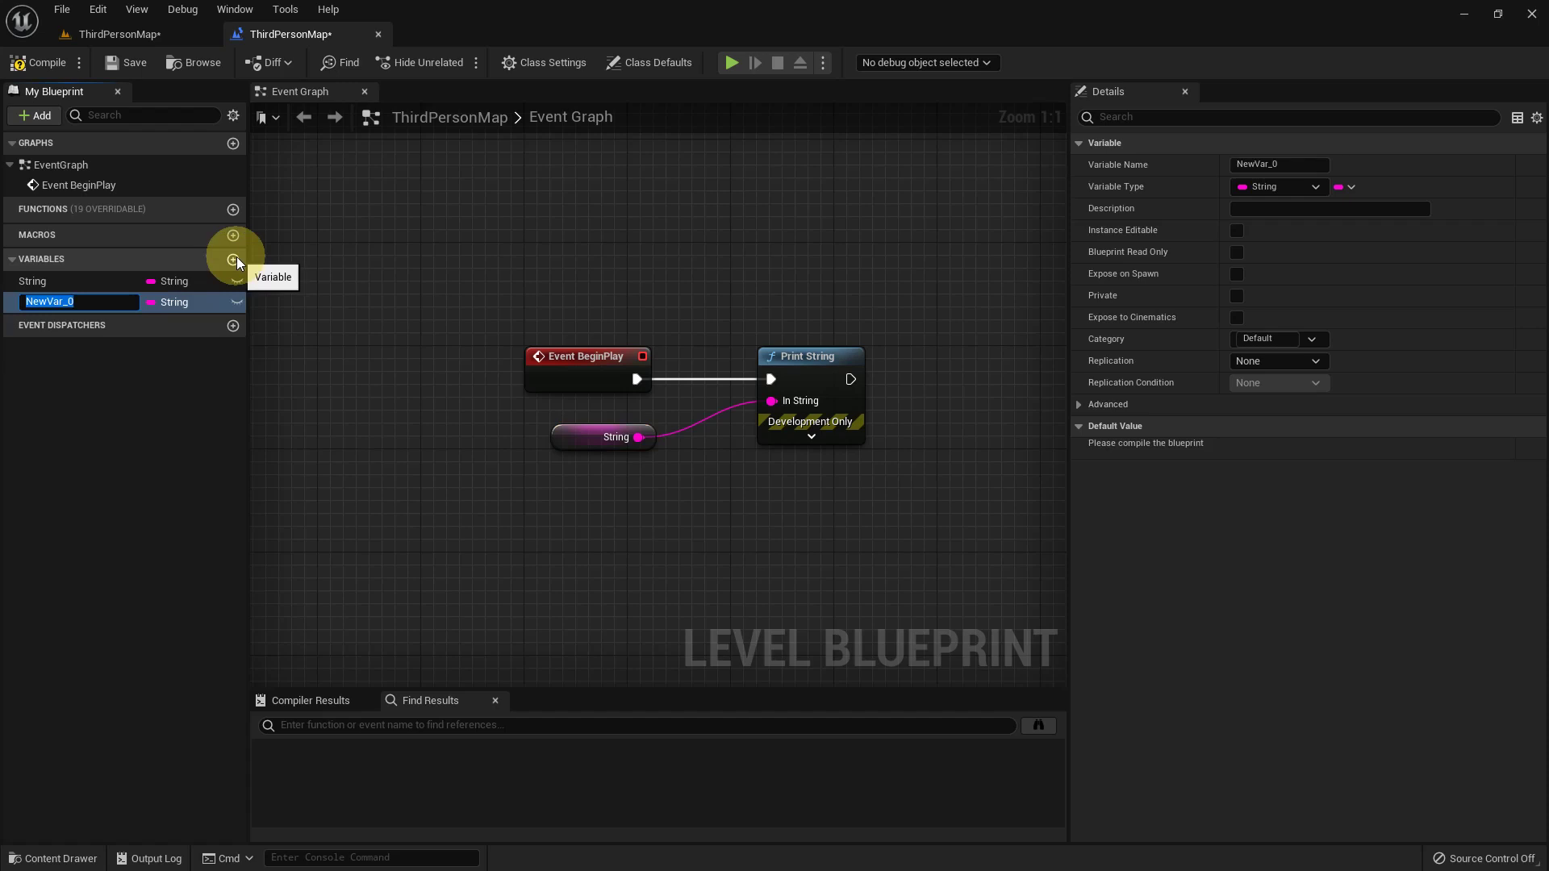
pyautogui.press('Return')
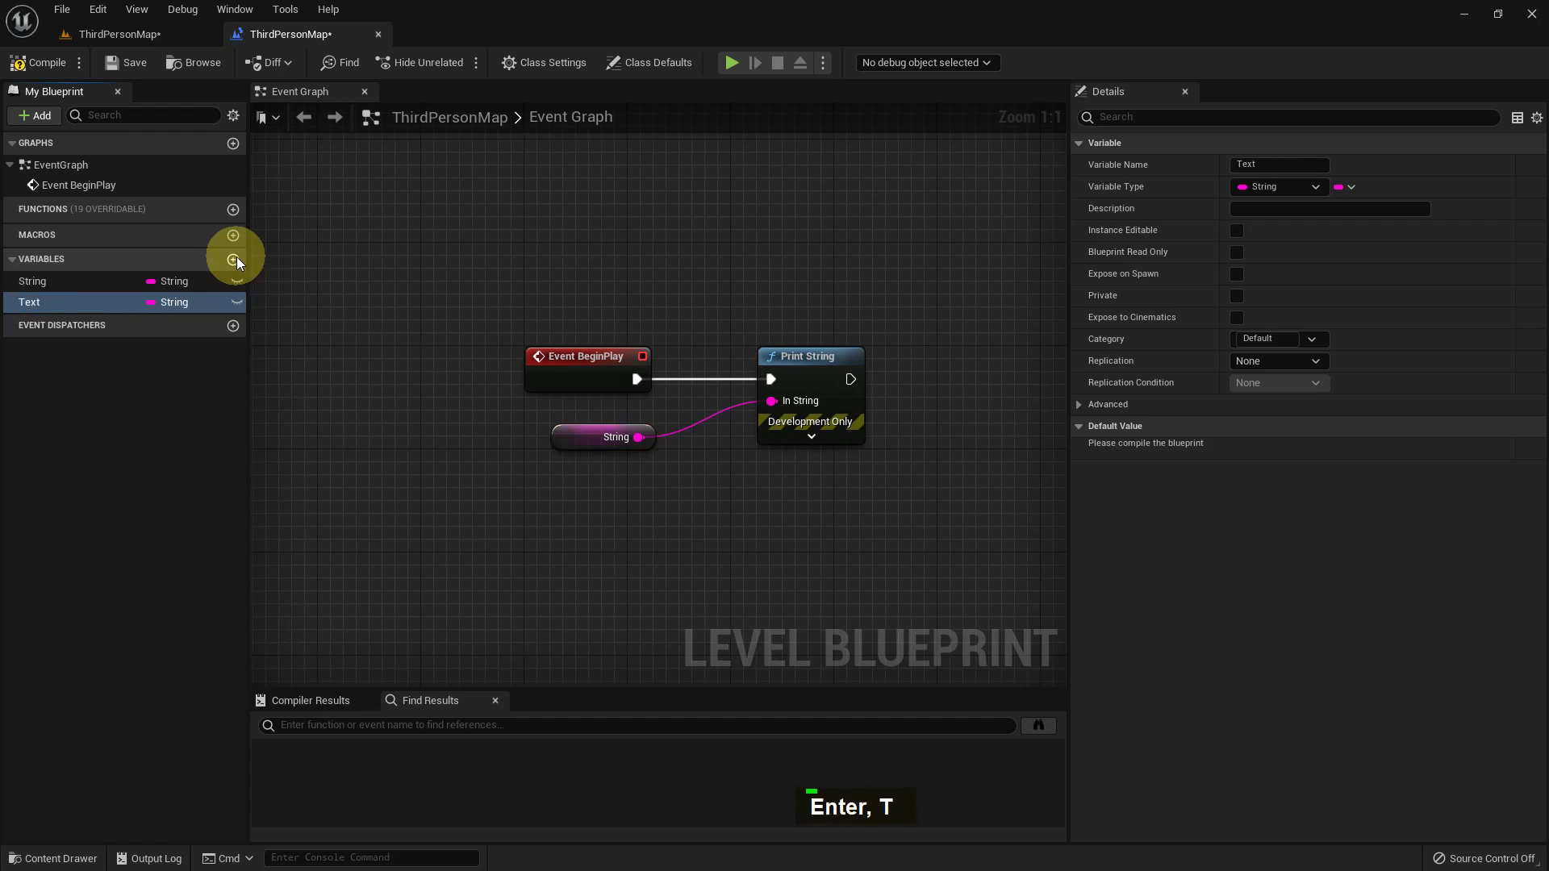
pyautogui.press('Return')
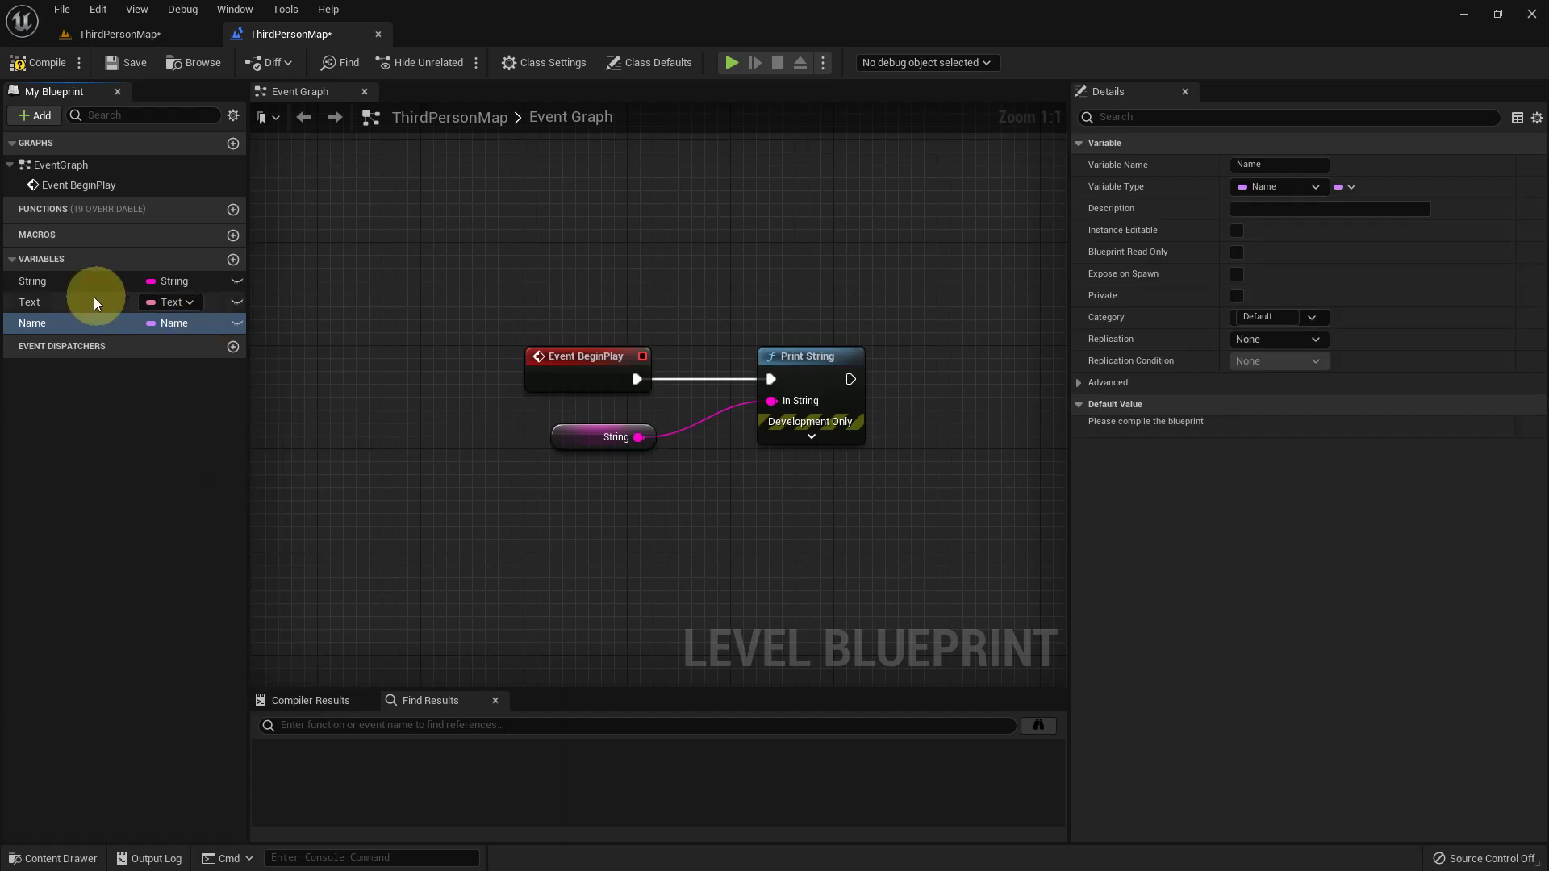
# Step: Place Text and Name getter nodes in the graph and clear String's default value
pyautogui.doubleClick(75, 316)
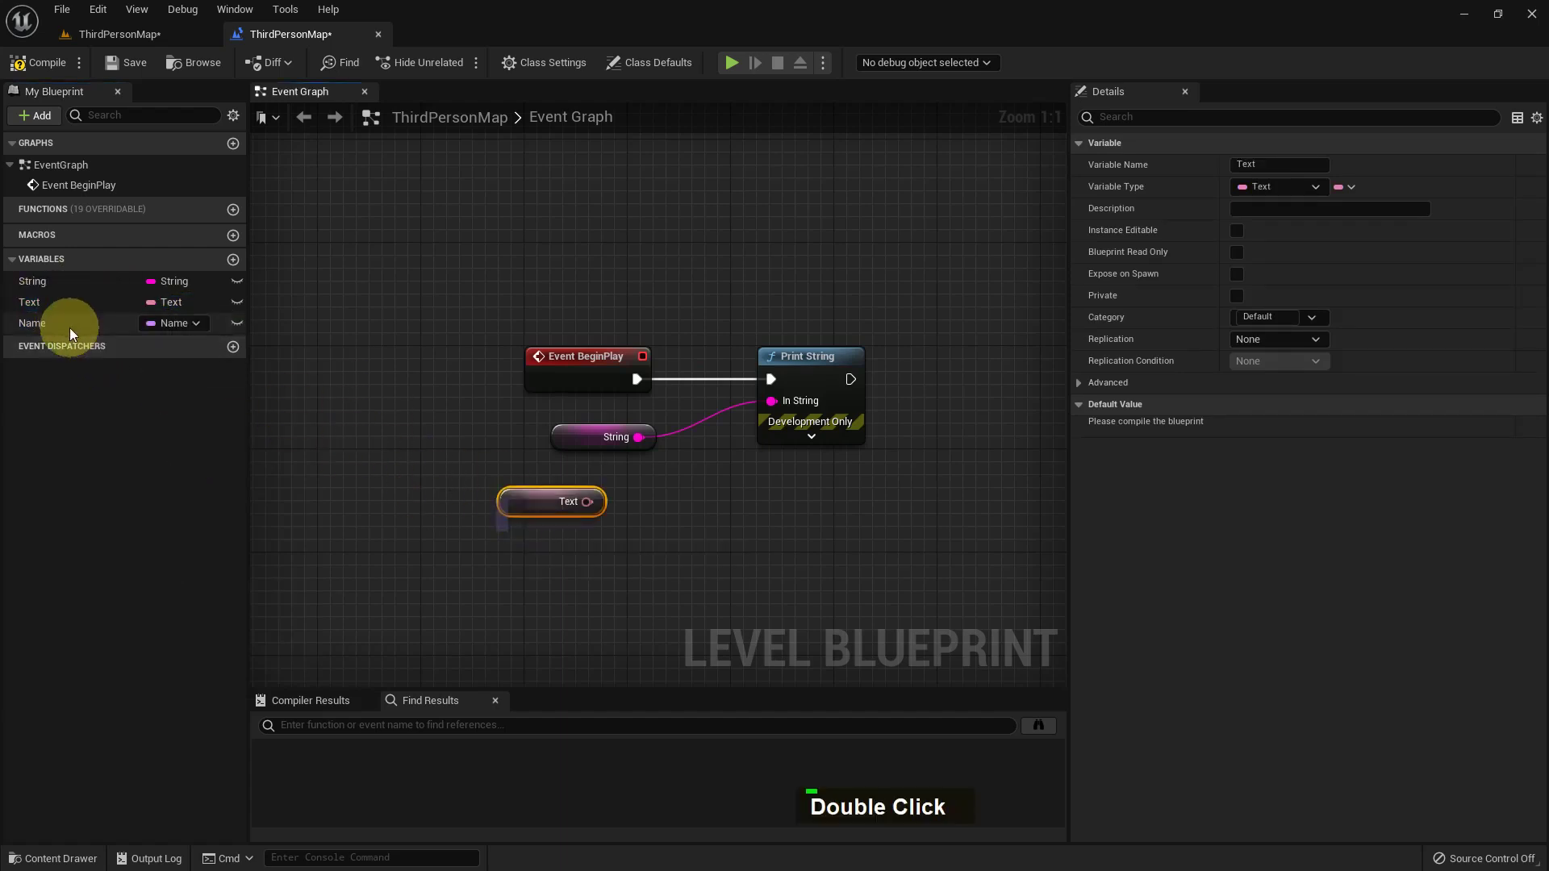
pyautogui.doubleClick(102, 351)
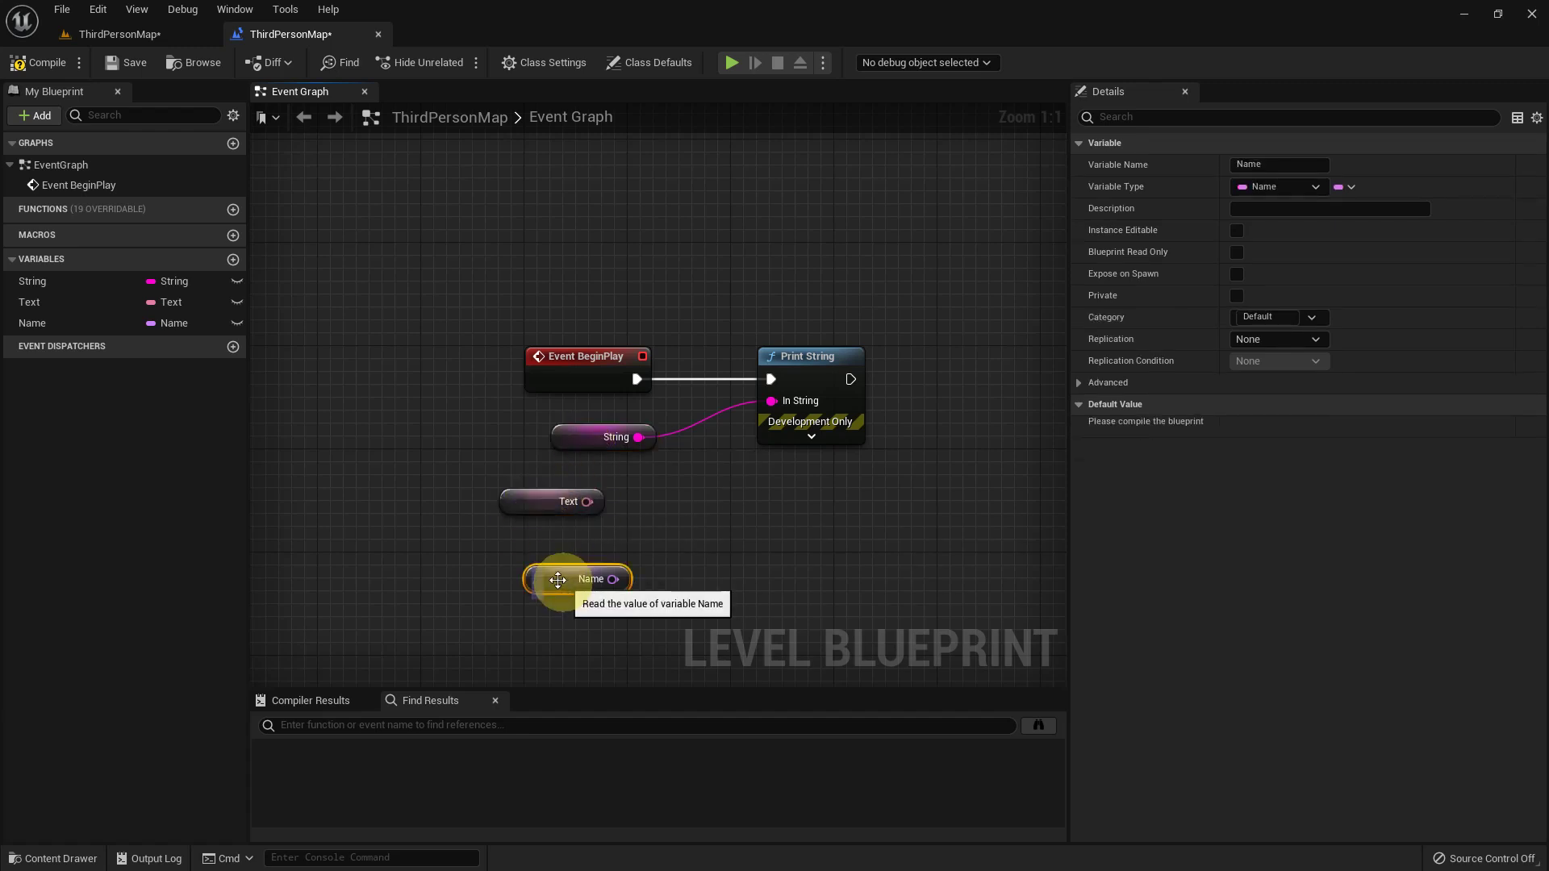
pyautogui.rightClick(666, 540)
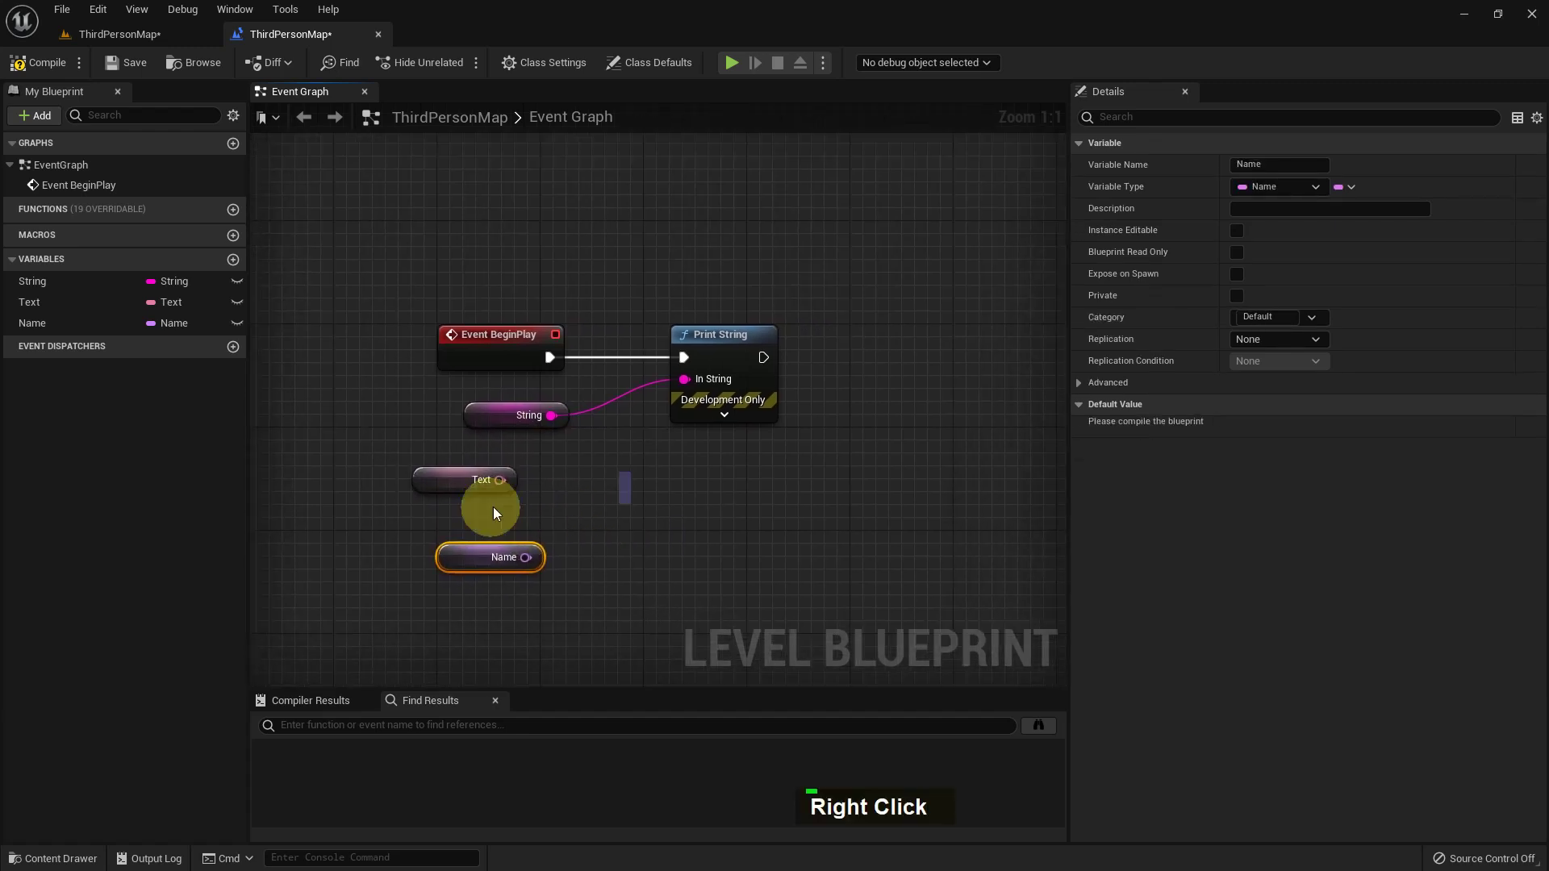
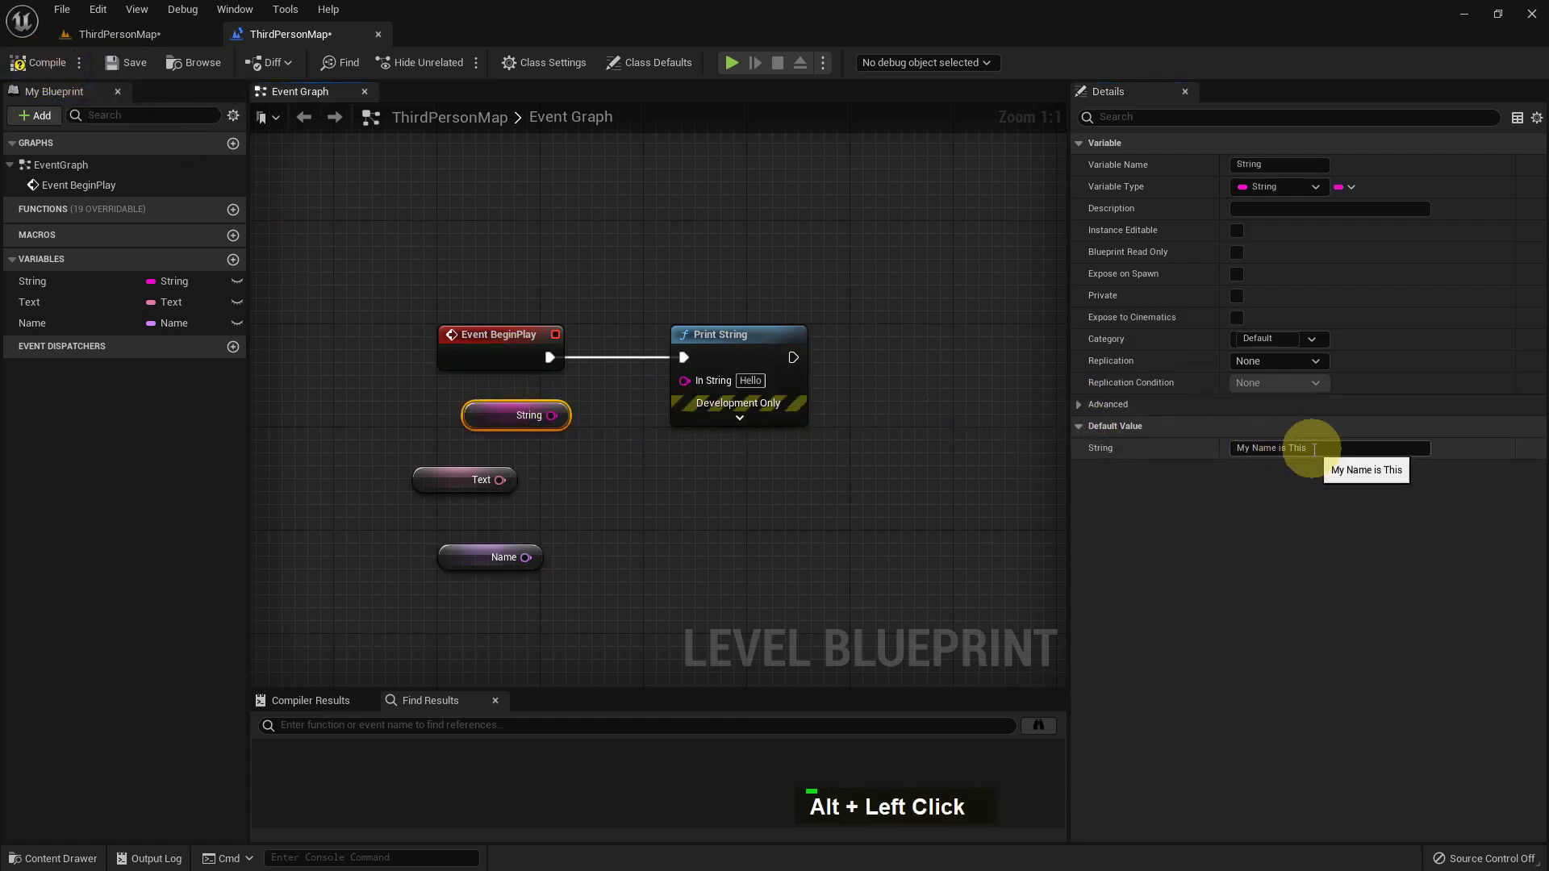
pyautogui.press('BackSpace')
pyautogui.press('Return')
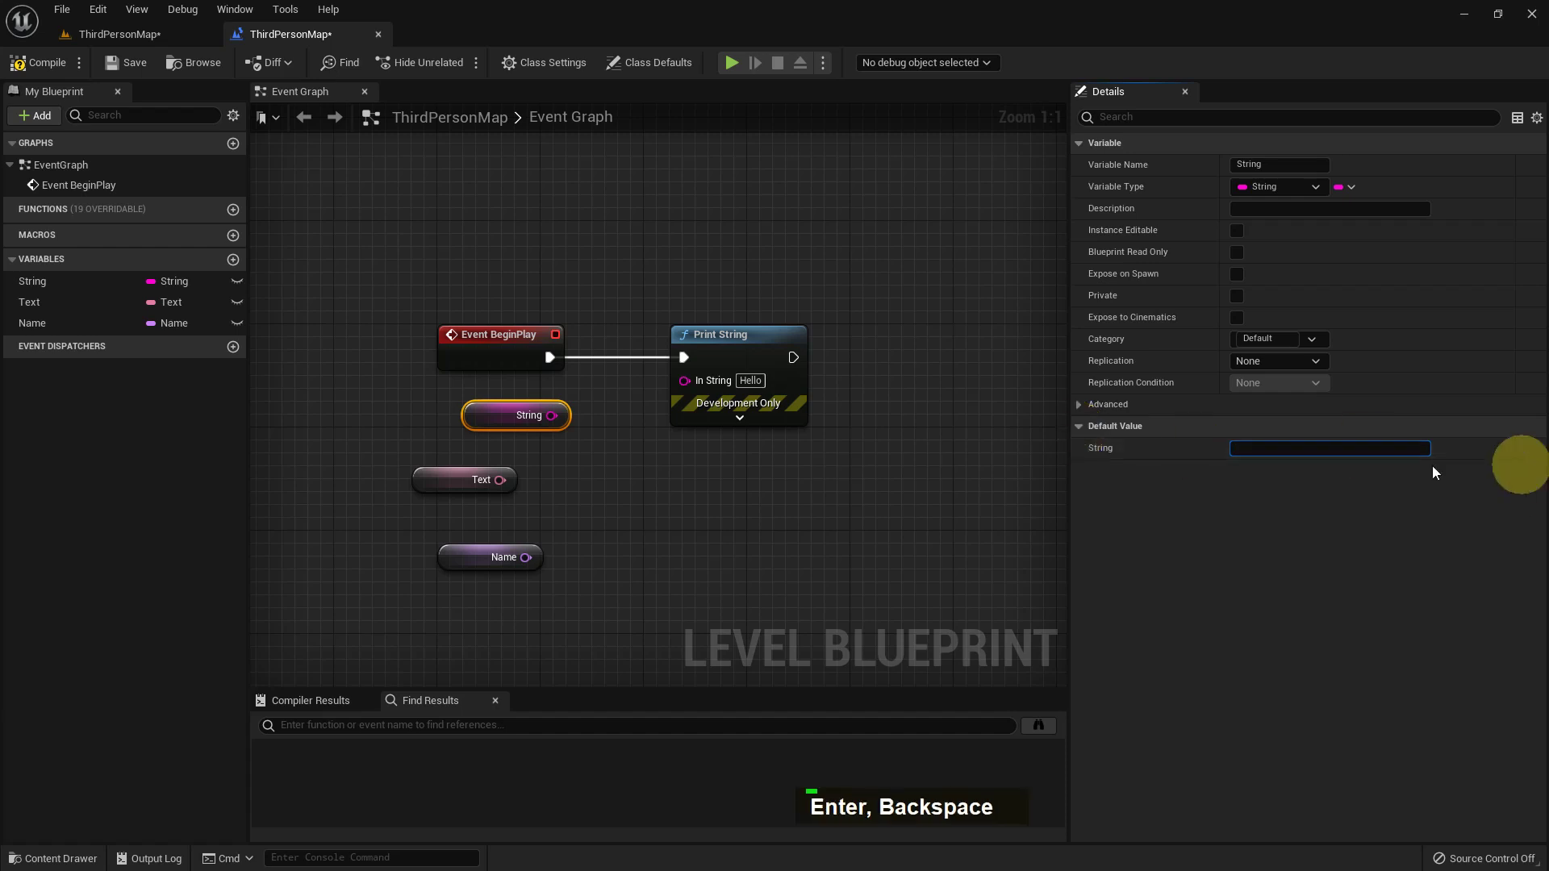
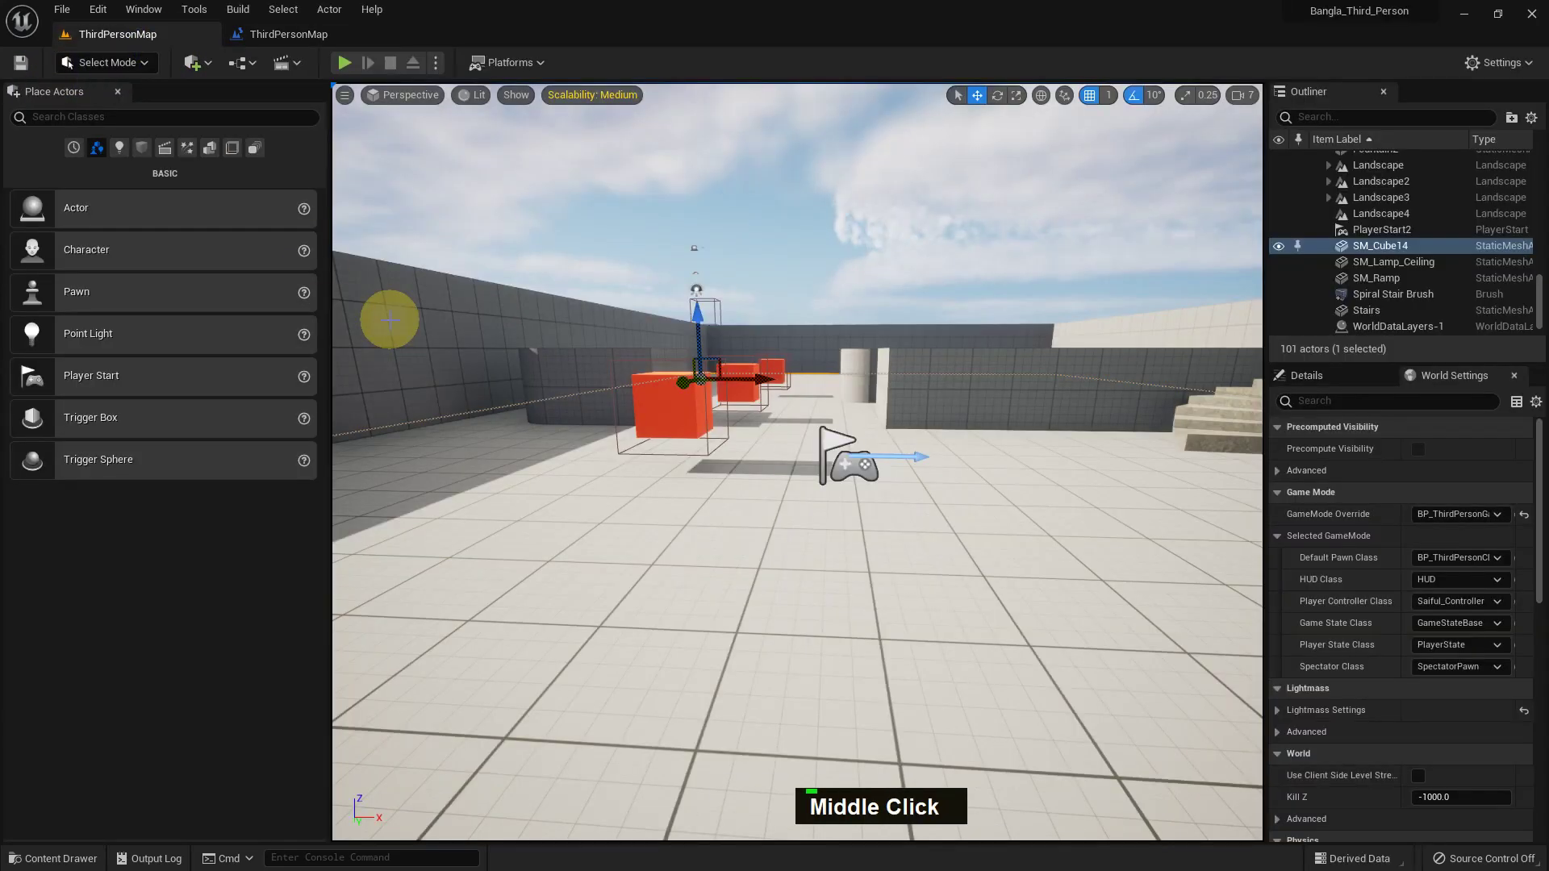
pyautogui.press('F11')
pyautogui.press('alt+p')
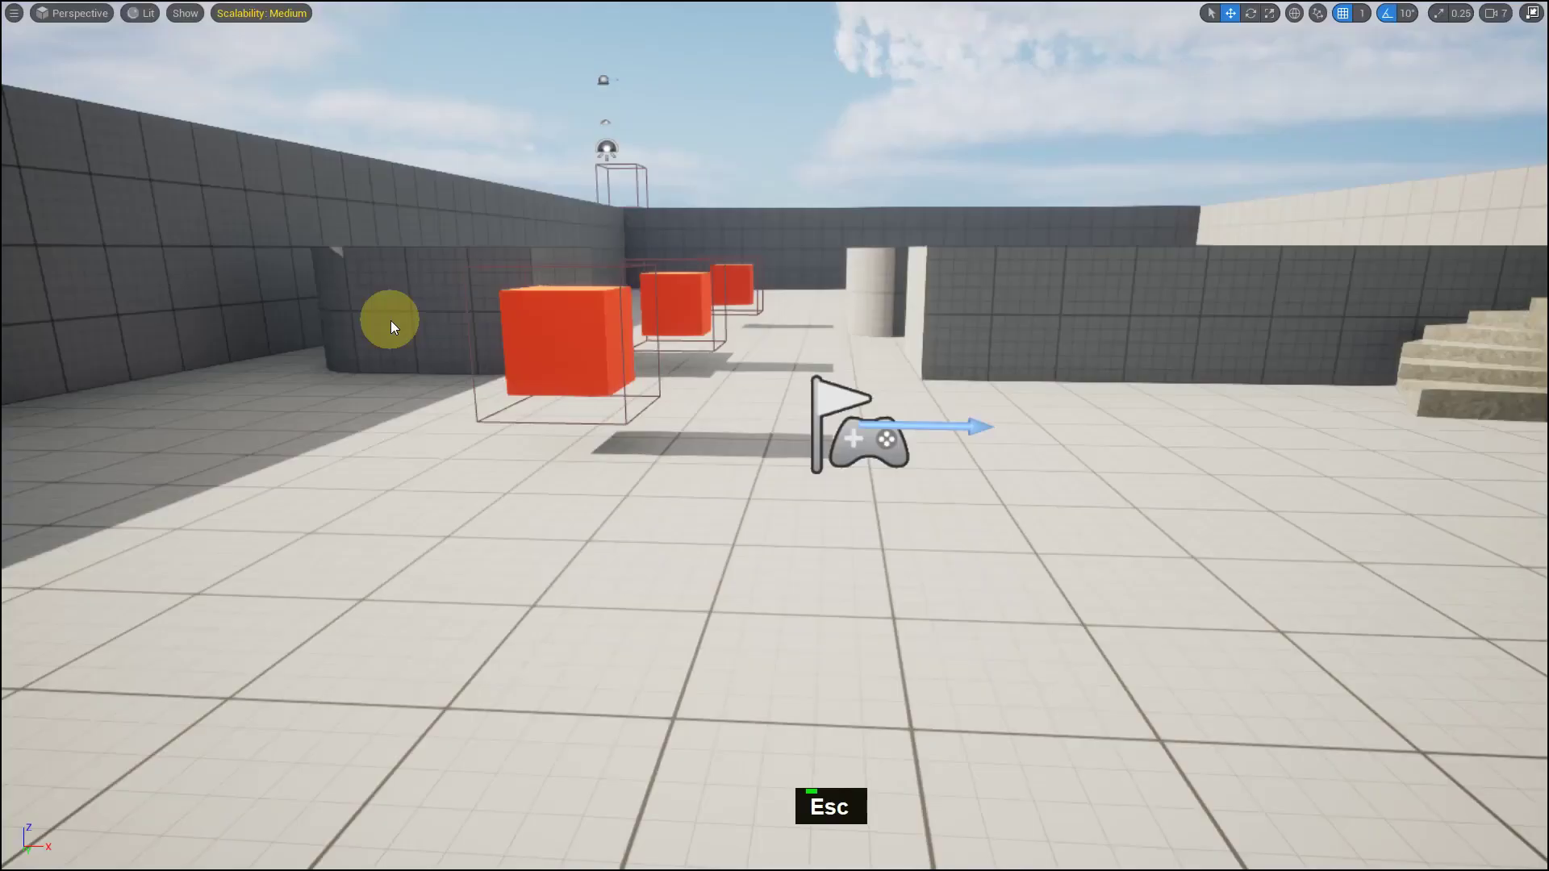
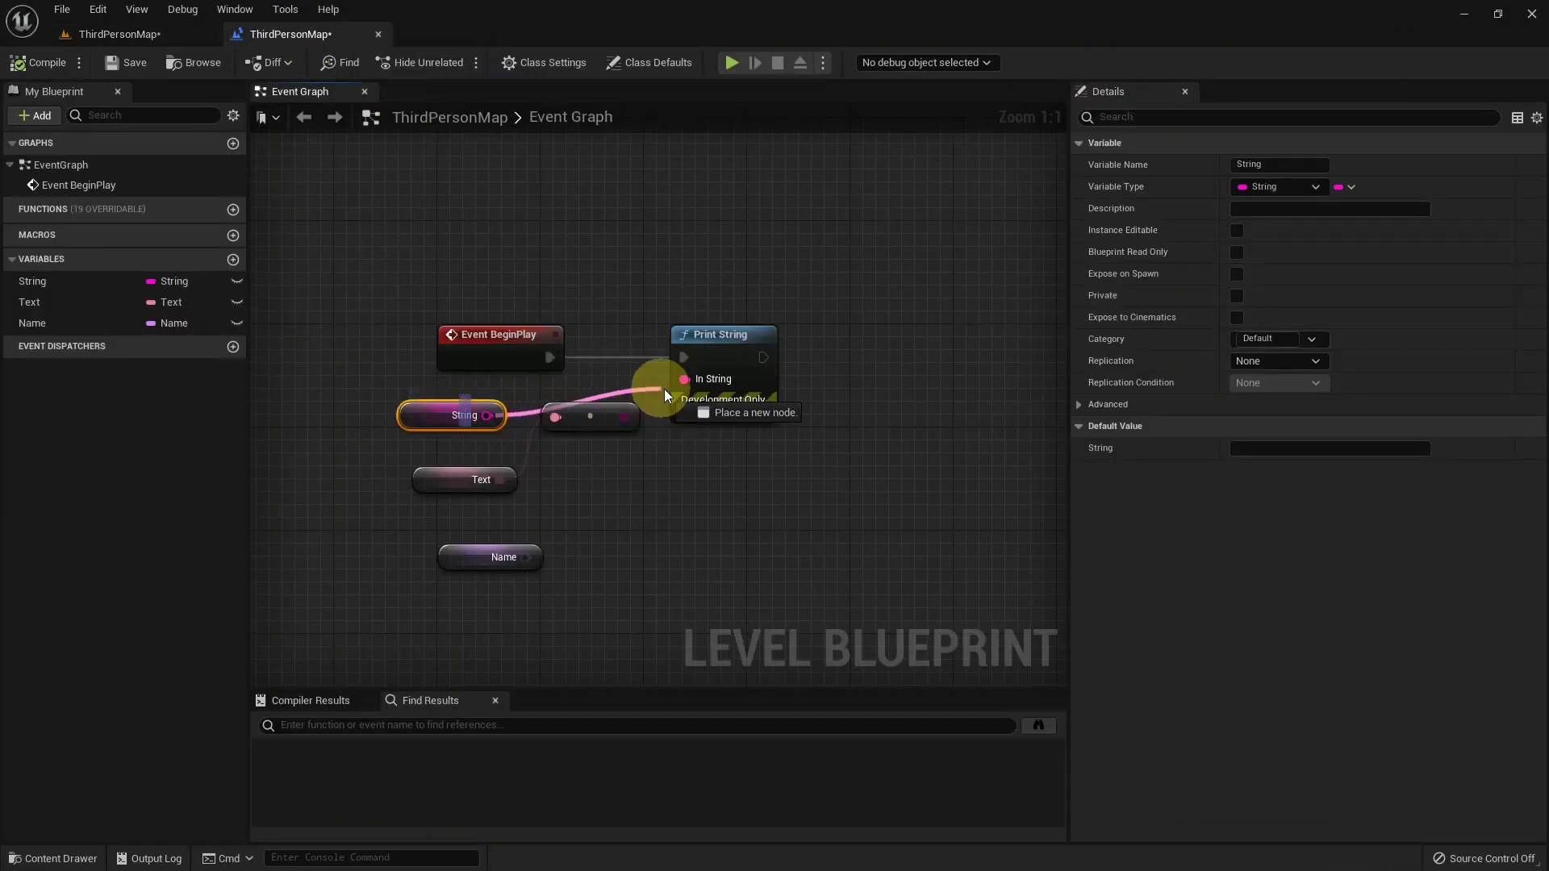
# Step: Select and delete the Text, Name and conversion nodes, leaving String, BeginPlay and Print String
pyautogui.doubleClick(146, 73)
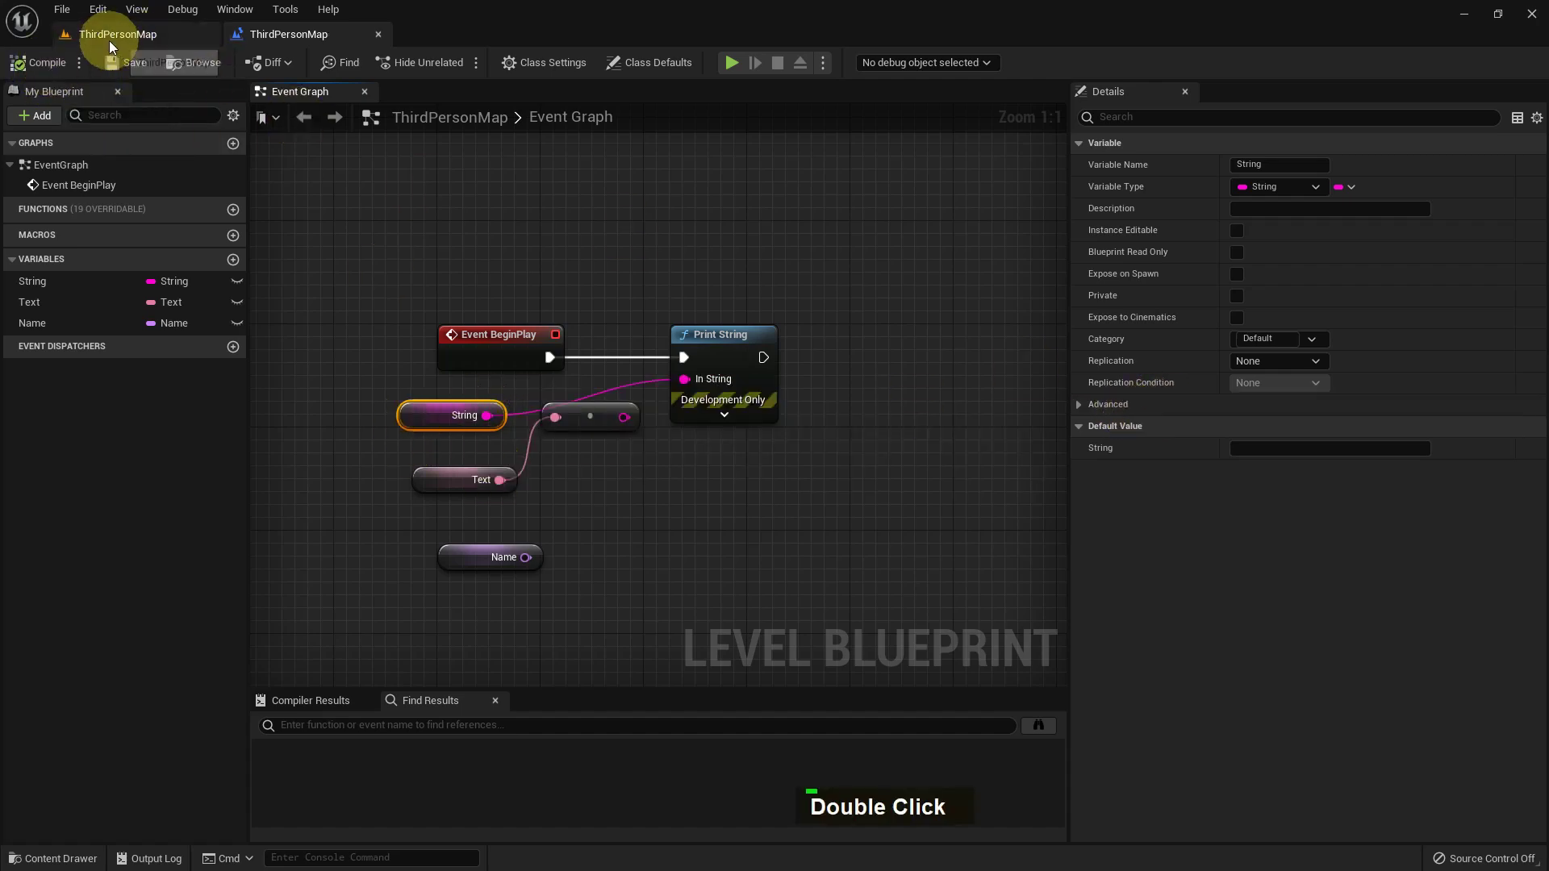
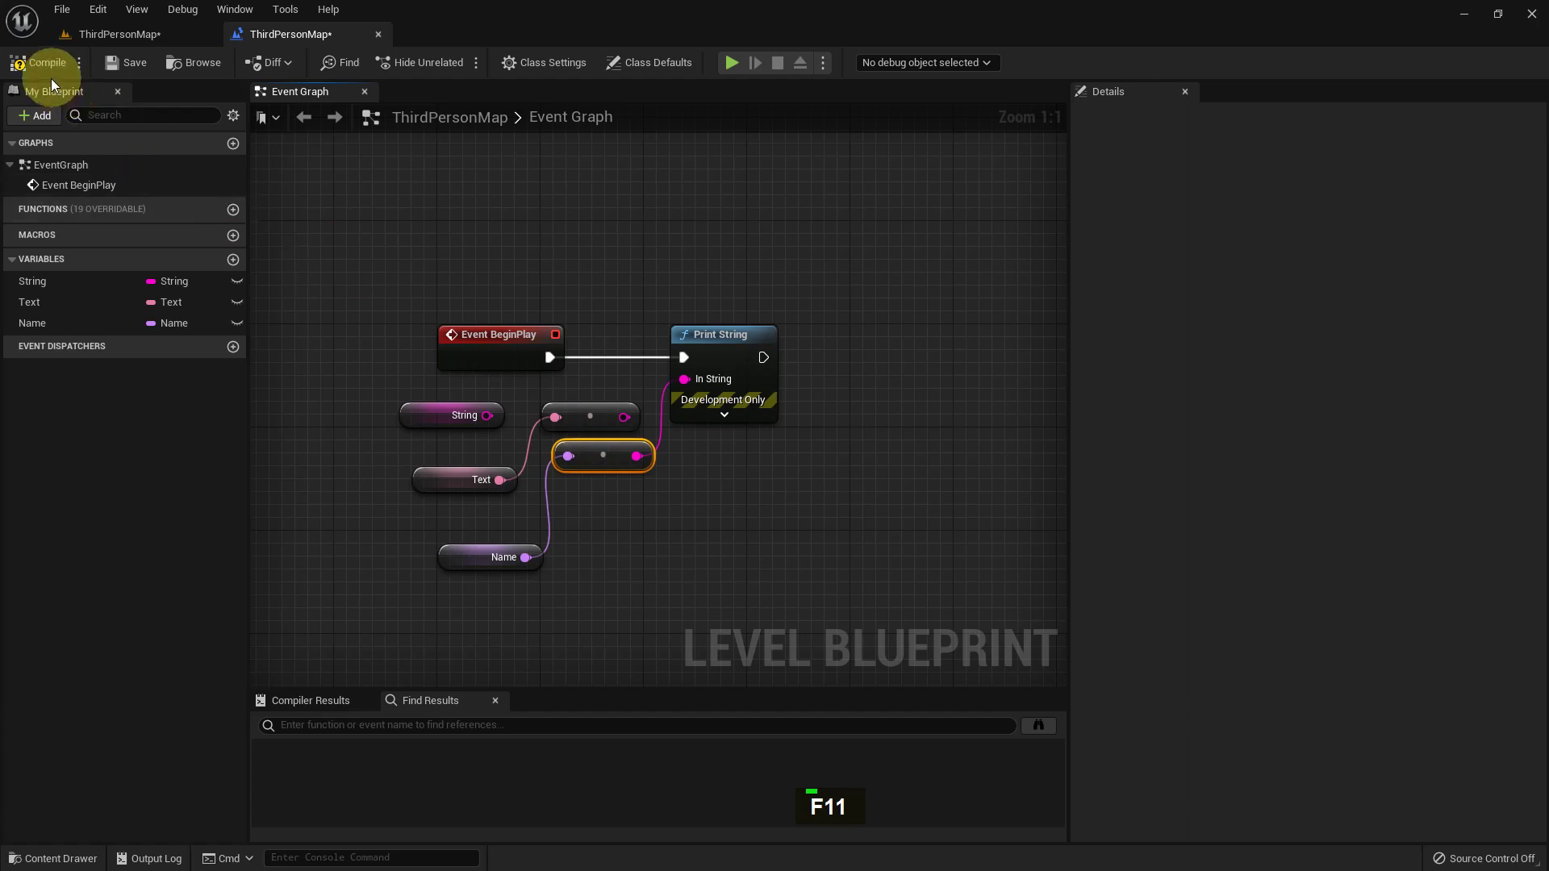
pyautogui.doubleClick(135, 80)
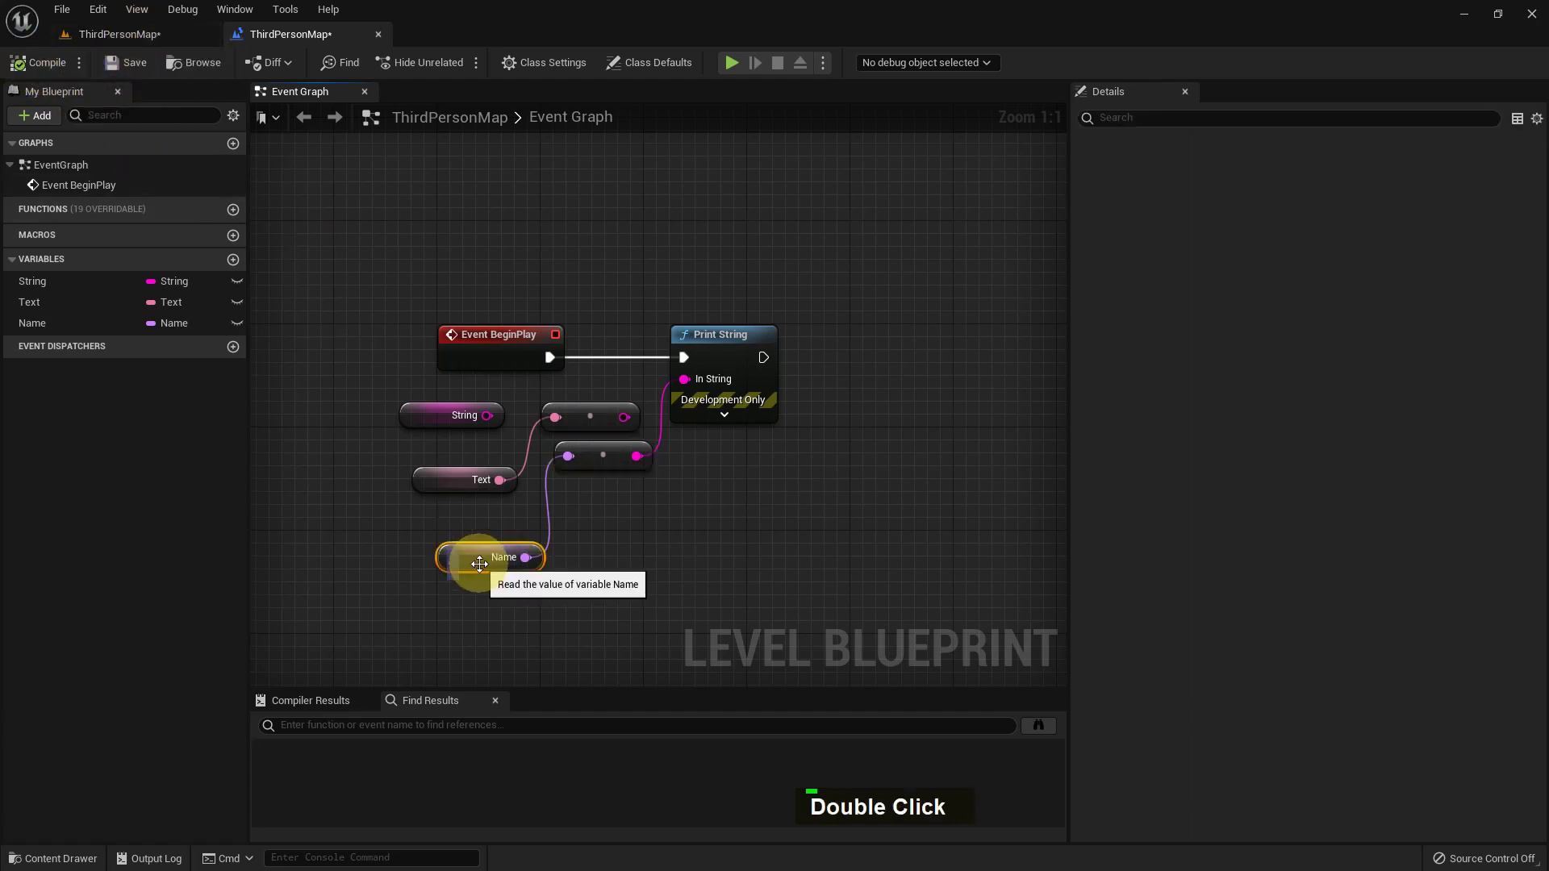
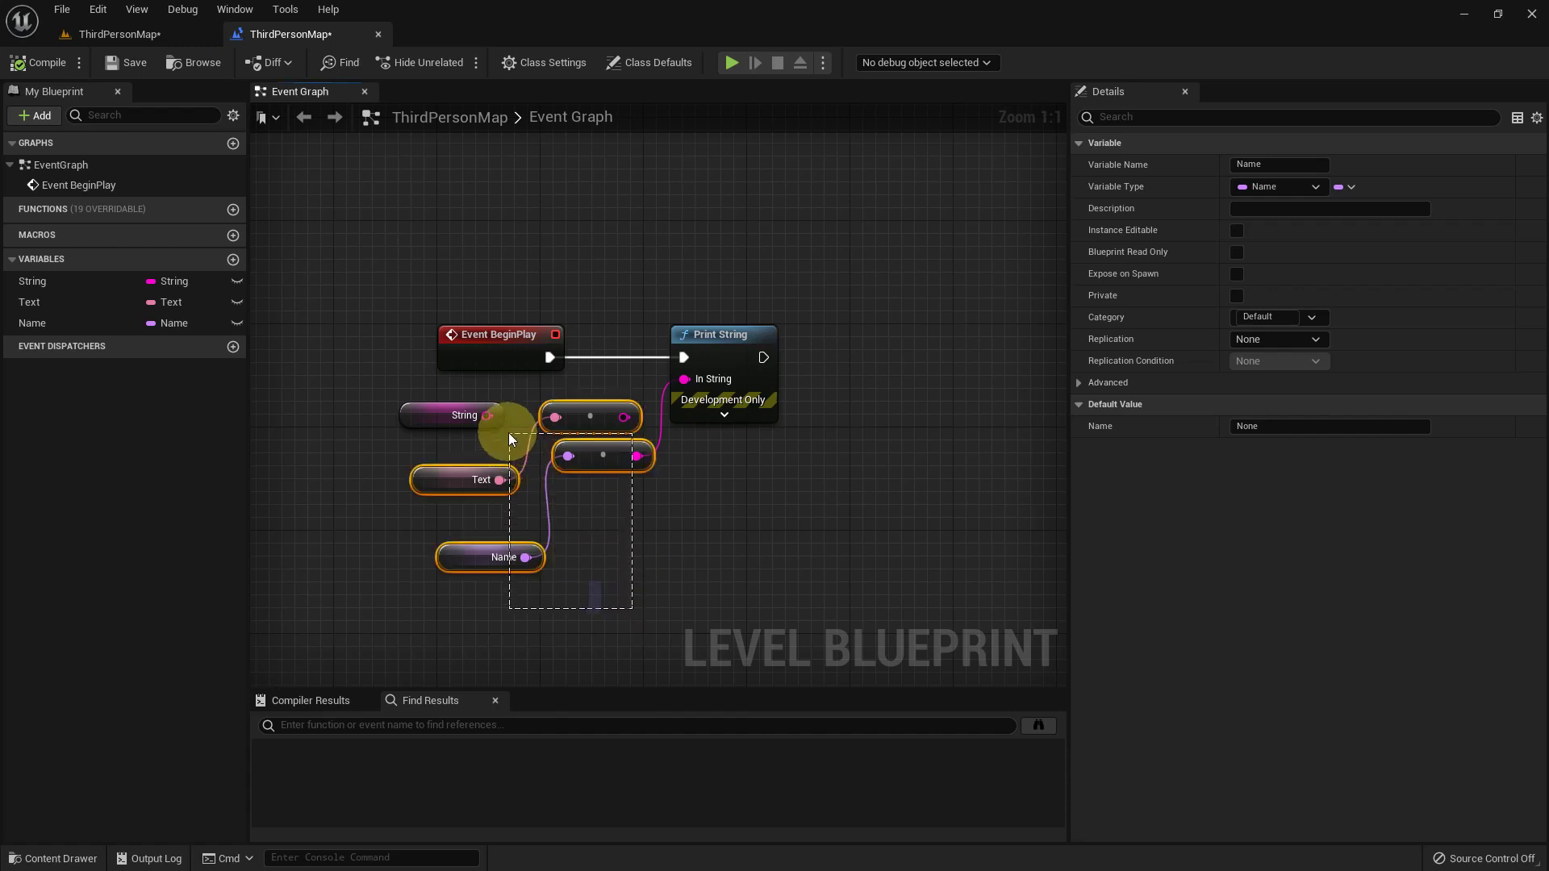
pyautogui.press('Delete')
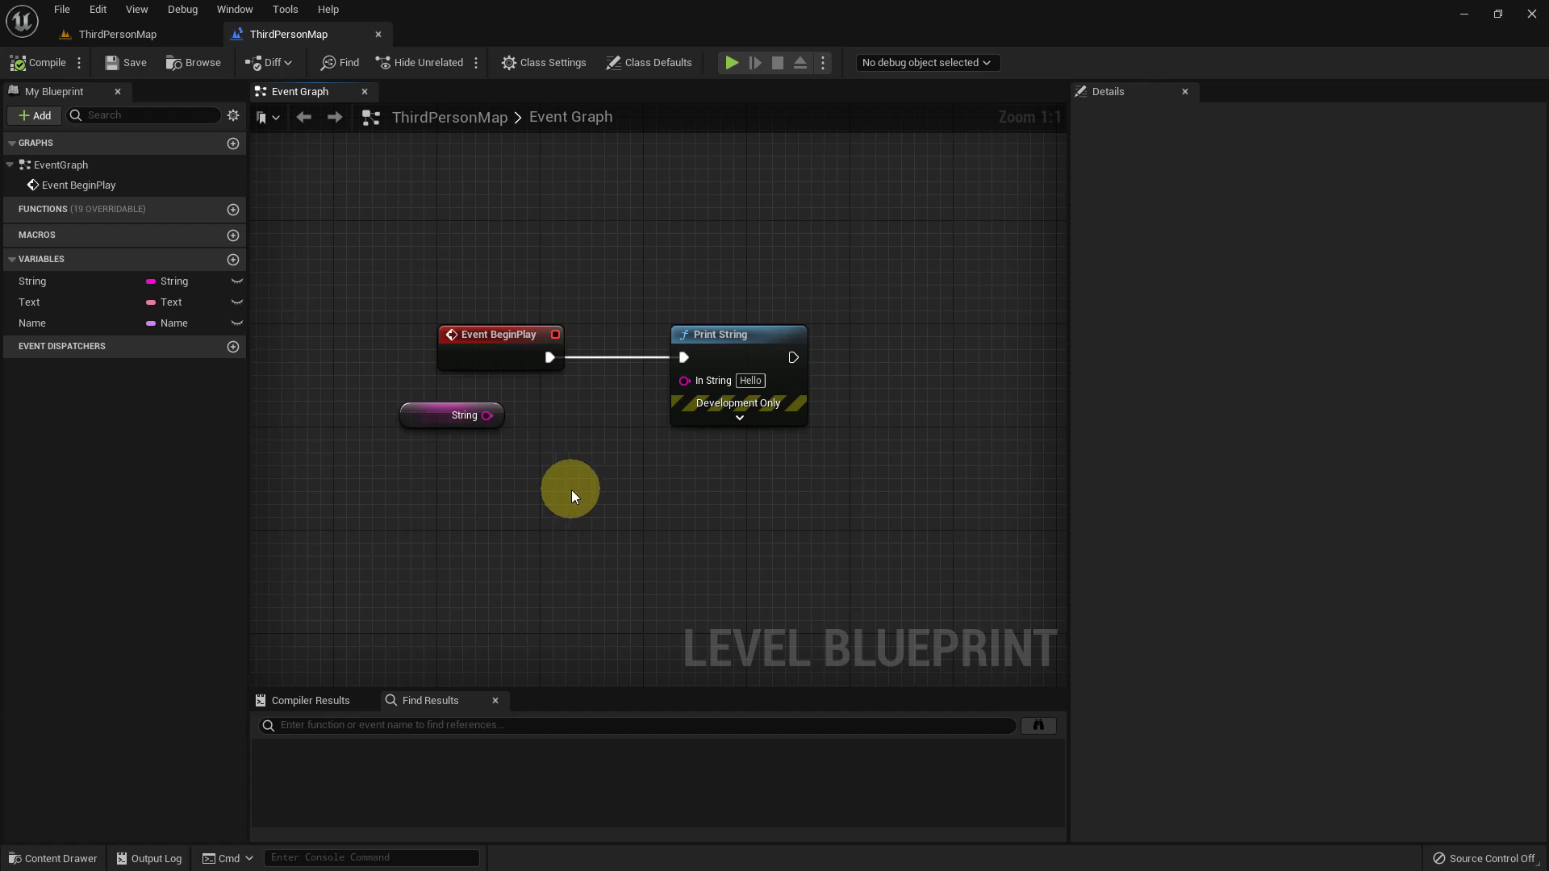
# Step: Delete Print String and wire an Execute Console Command node after Event BeginPlay
pyautogui.rightClick(581, 492)
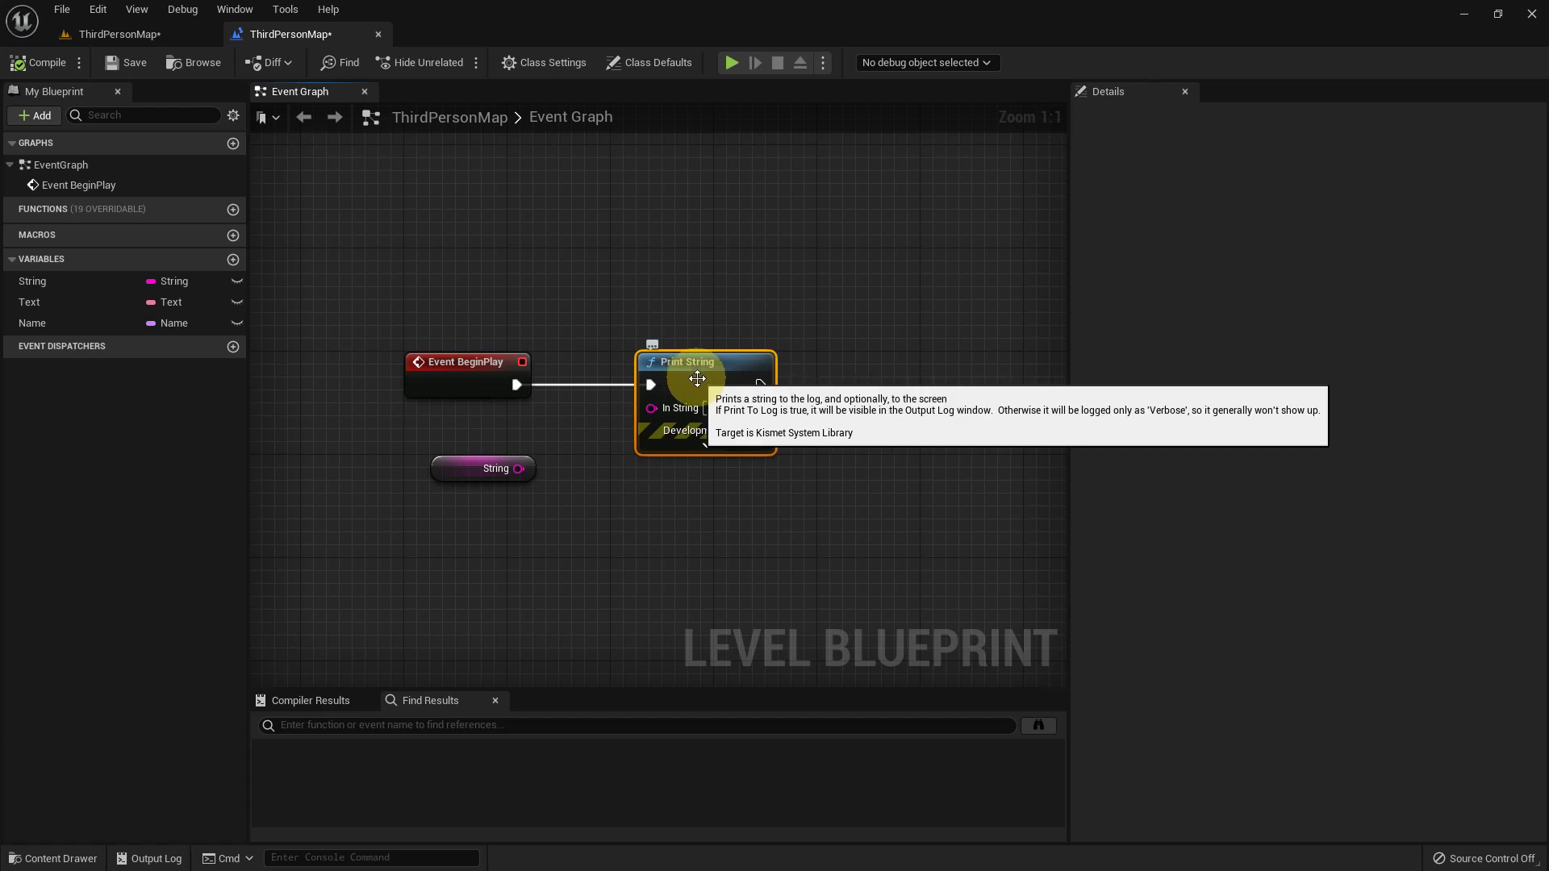
pyautogui.press('Delete')
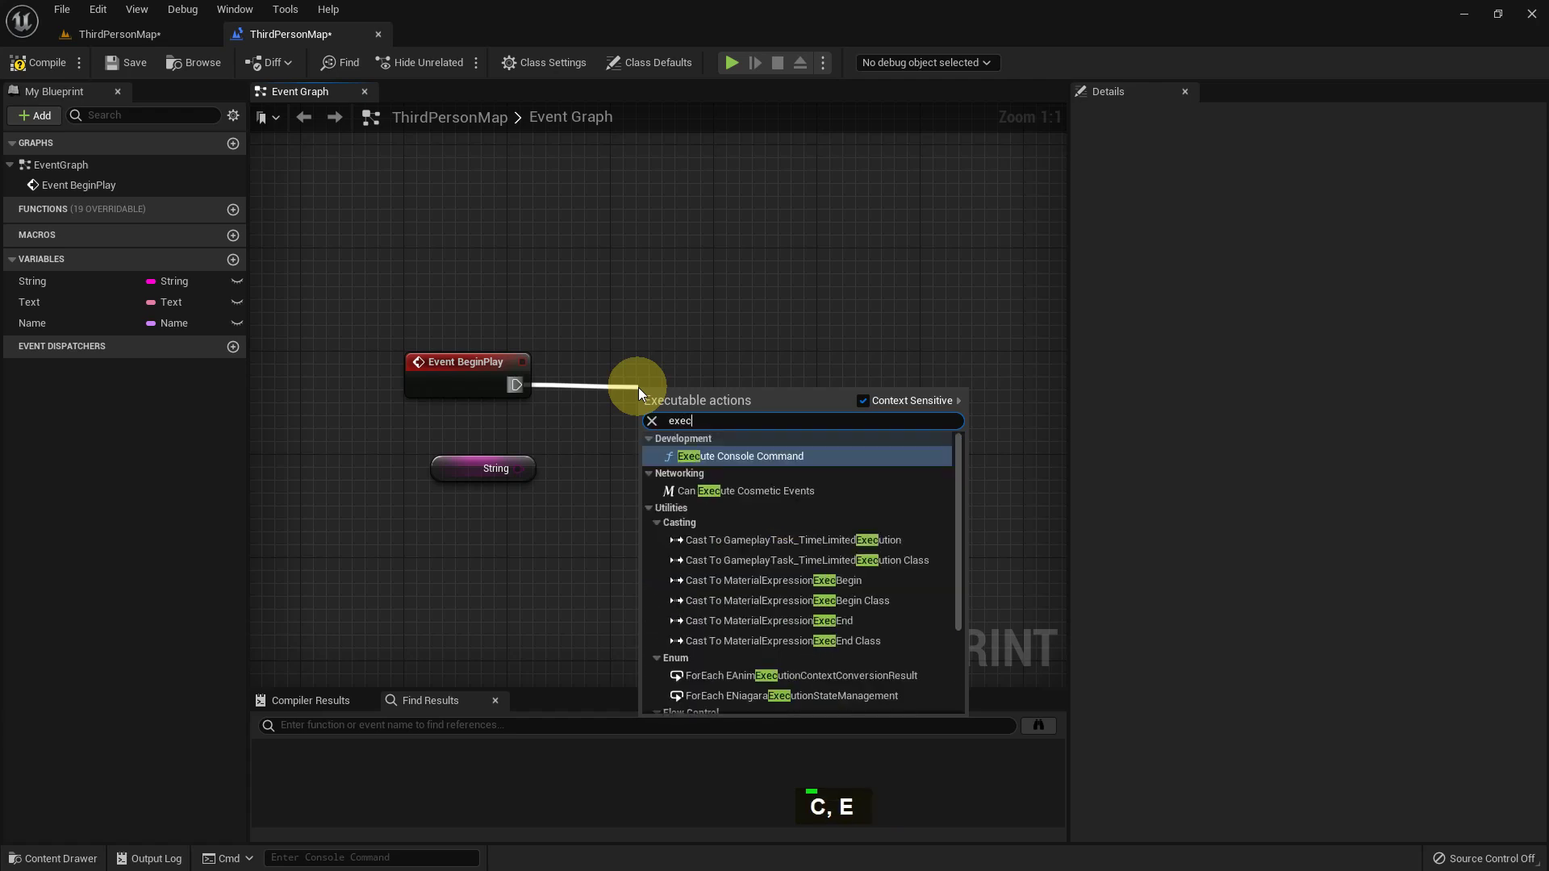
pyautogui.press('space')
pyautogui.press('Return')
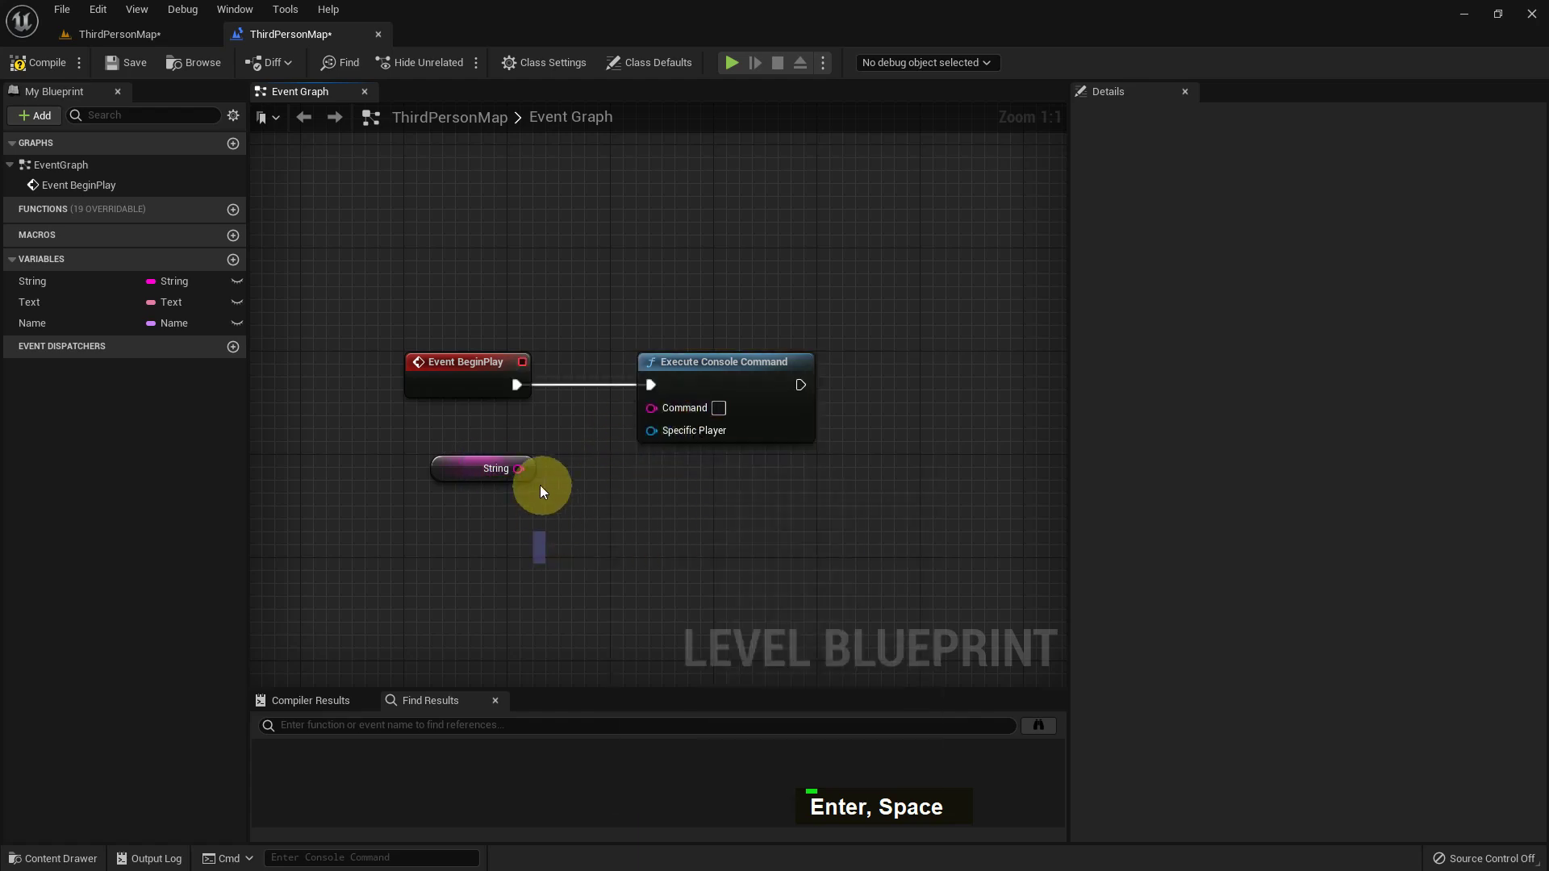
# Step: Set the String variable's default value to RestartLevel, feeding the Command pin
pyautogui.doubleClick(471, 476)
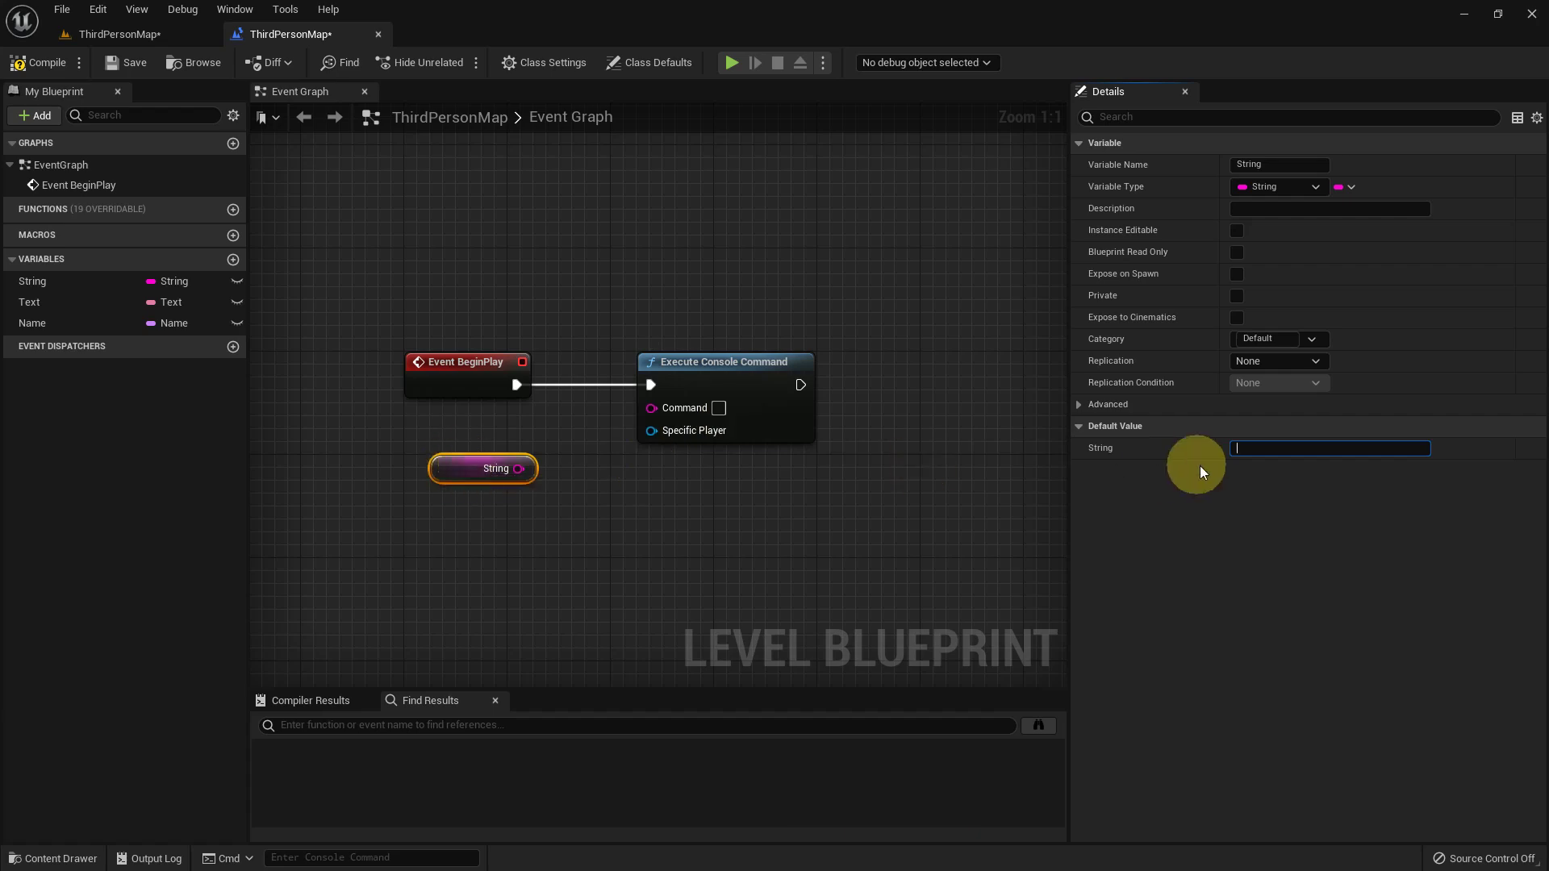
pyautogui.press('shift+r')
pyautogui.press('e')
pyautogui.press('t')
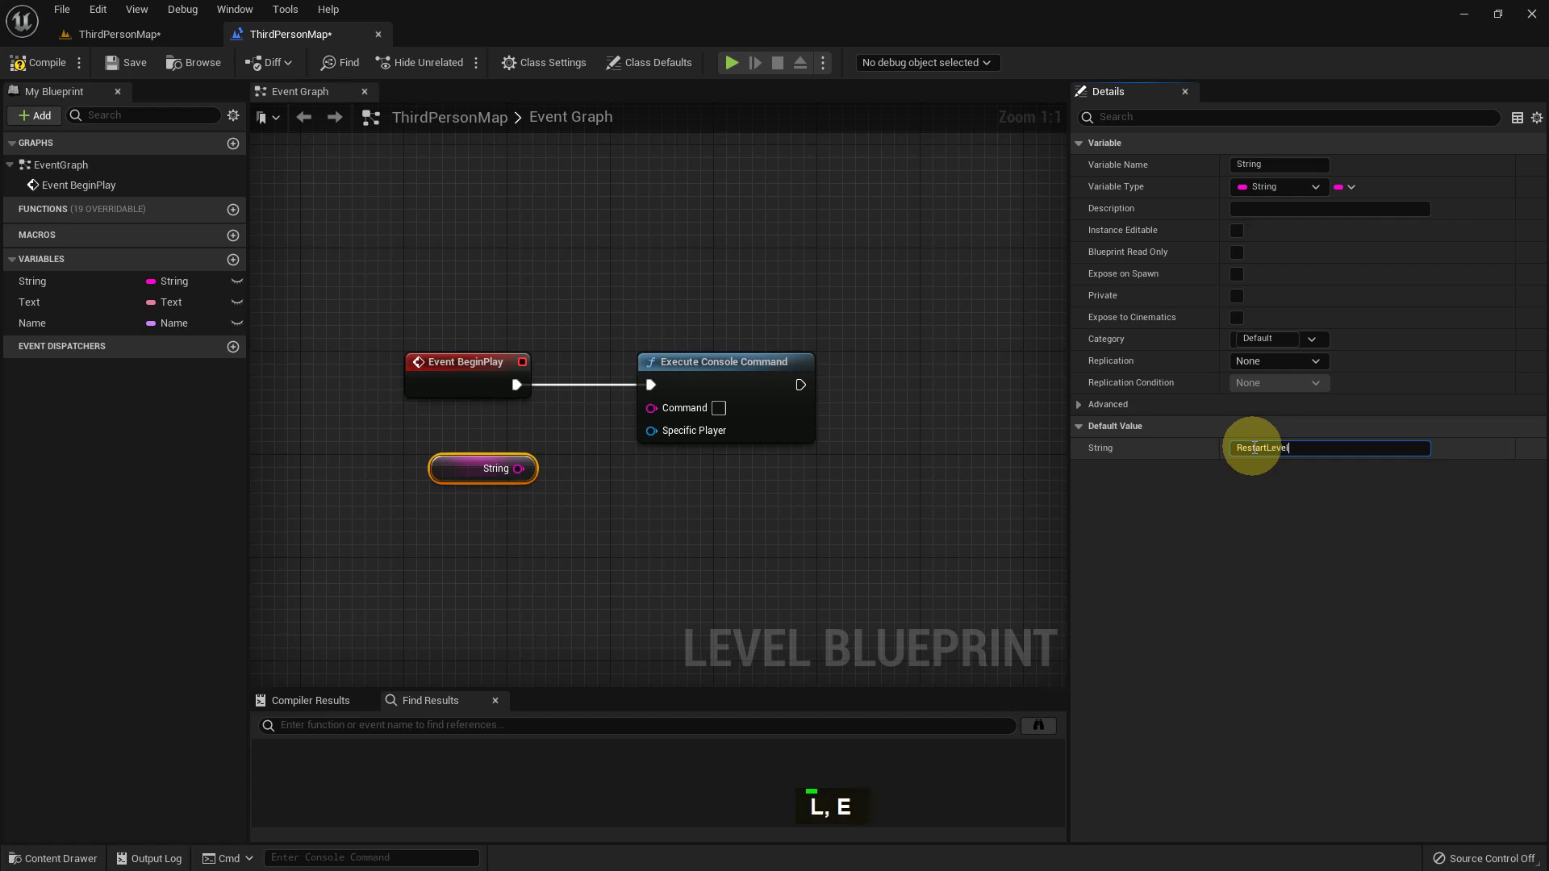
pyautogui.press('Return')
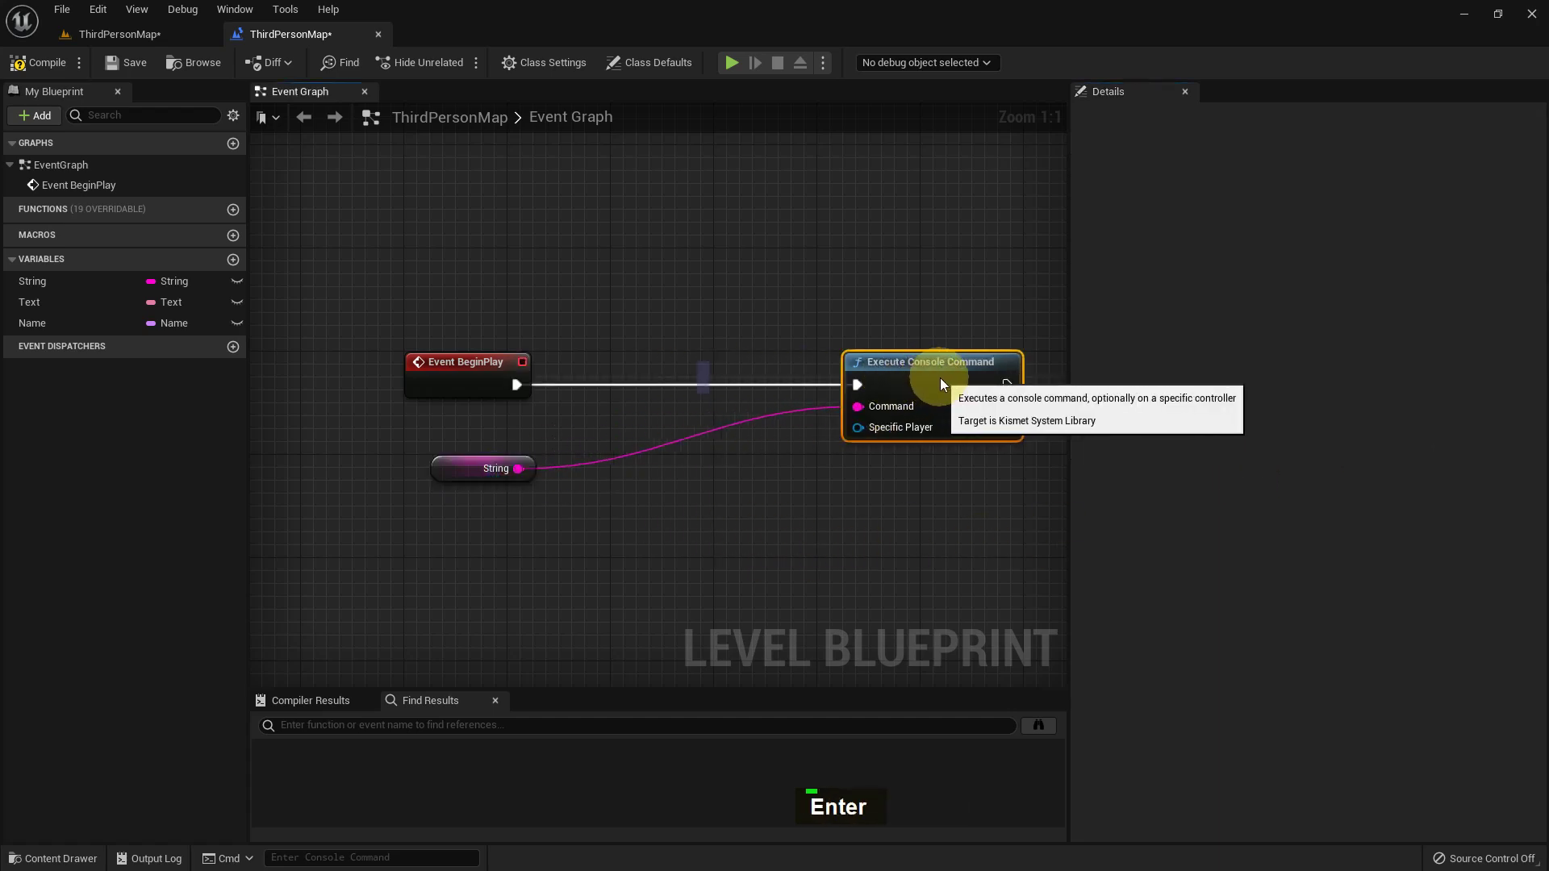
# Step: Insert a Delay node with Duration 5.0 before Execute Console Command and save
pyautogui.press('d')
pyautogui.doubleClick(721, 398)
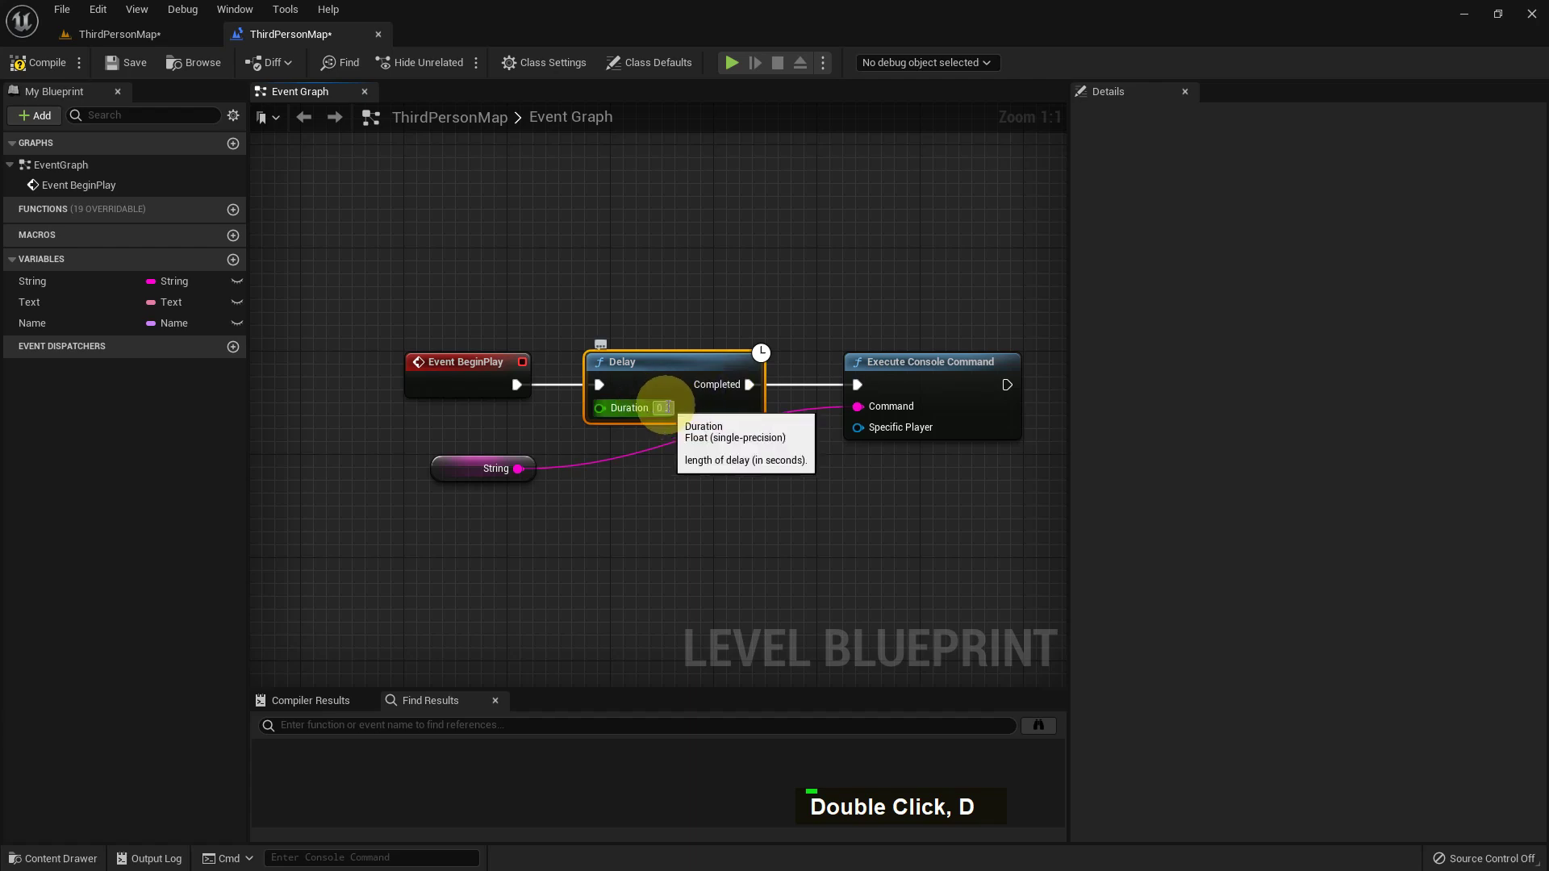
pyautogui.press('Delete')
pyautogui.press('5')
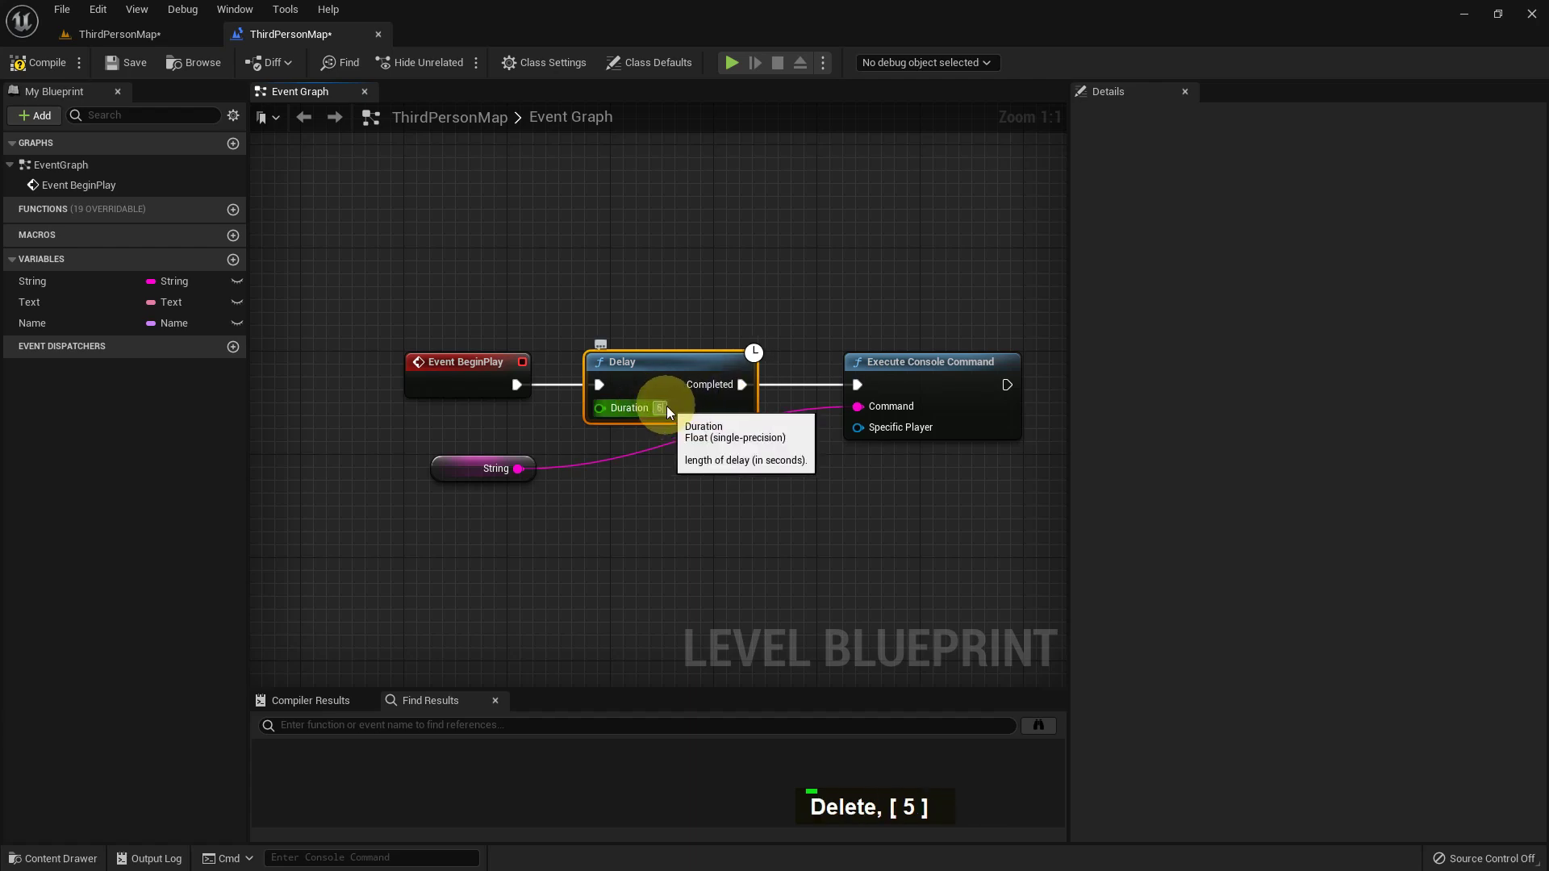
pyautogui.press('Return')
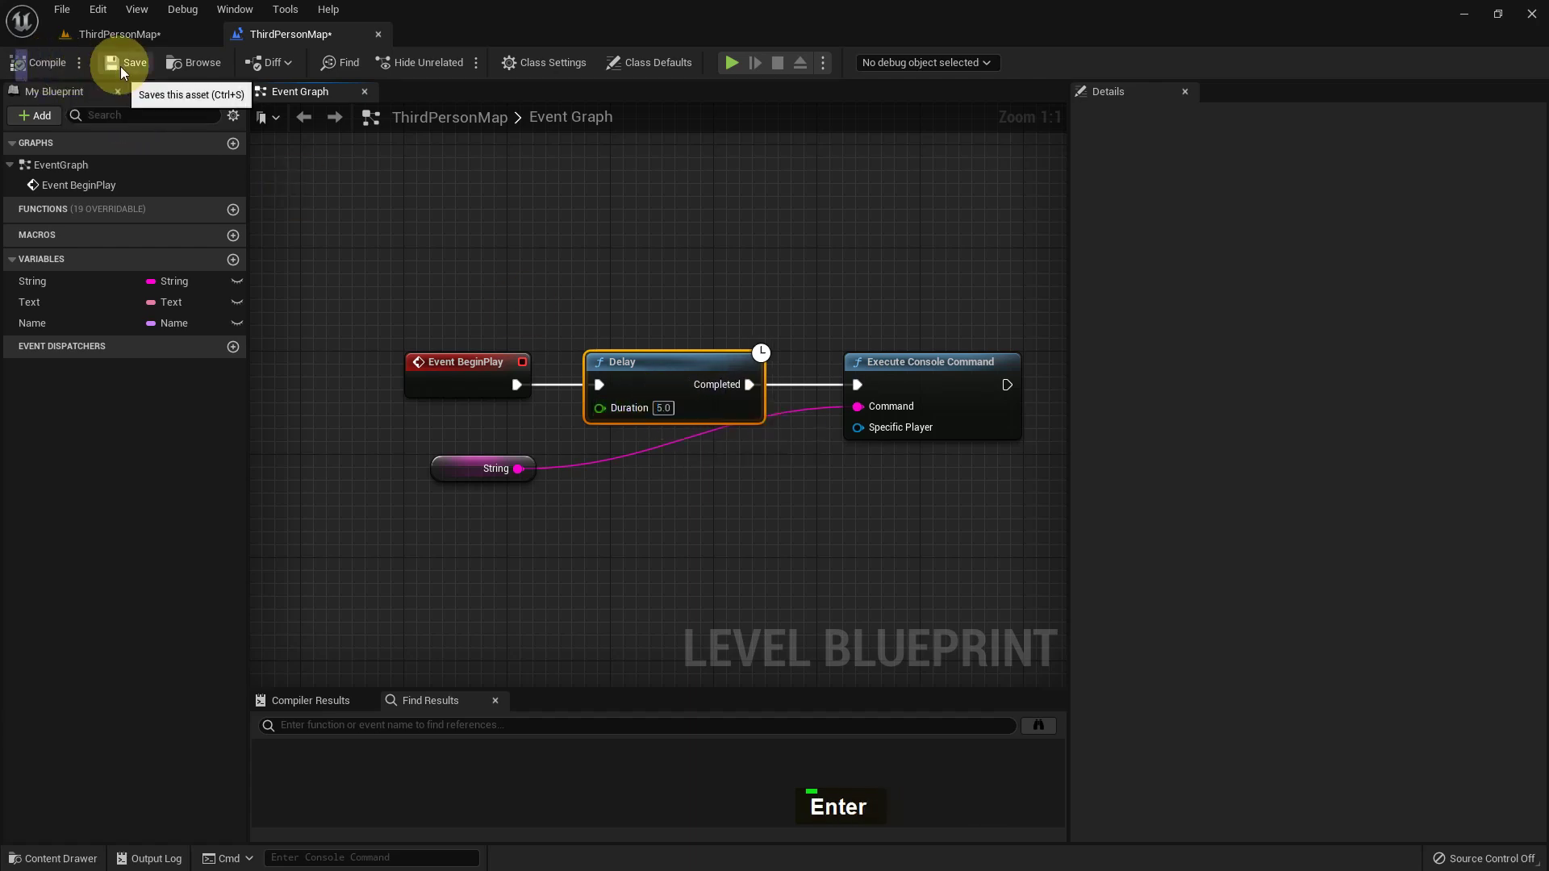
pyautogui.press('Return')
# Step: Play the level and move the character with WASD until the level restarts after the delay
pyautogui.middleClick(961, 496)
pyautogui.press('F11')
pyautogui.press('alt+p')
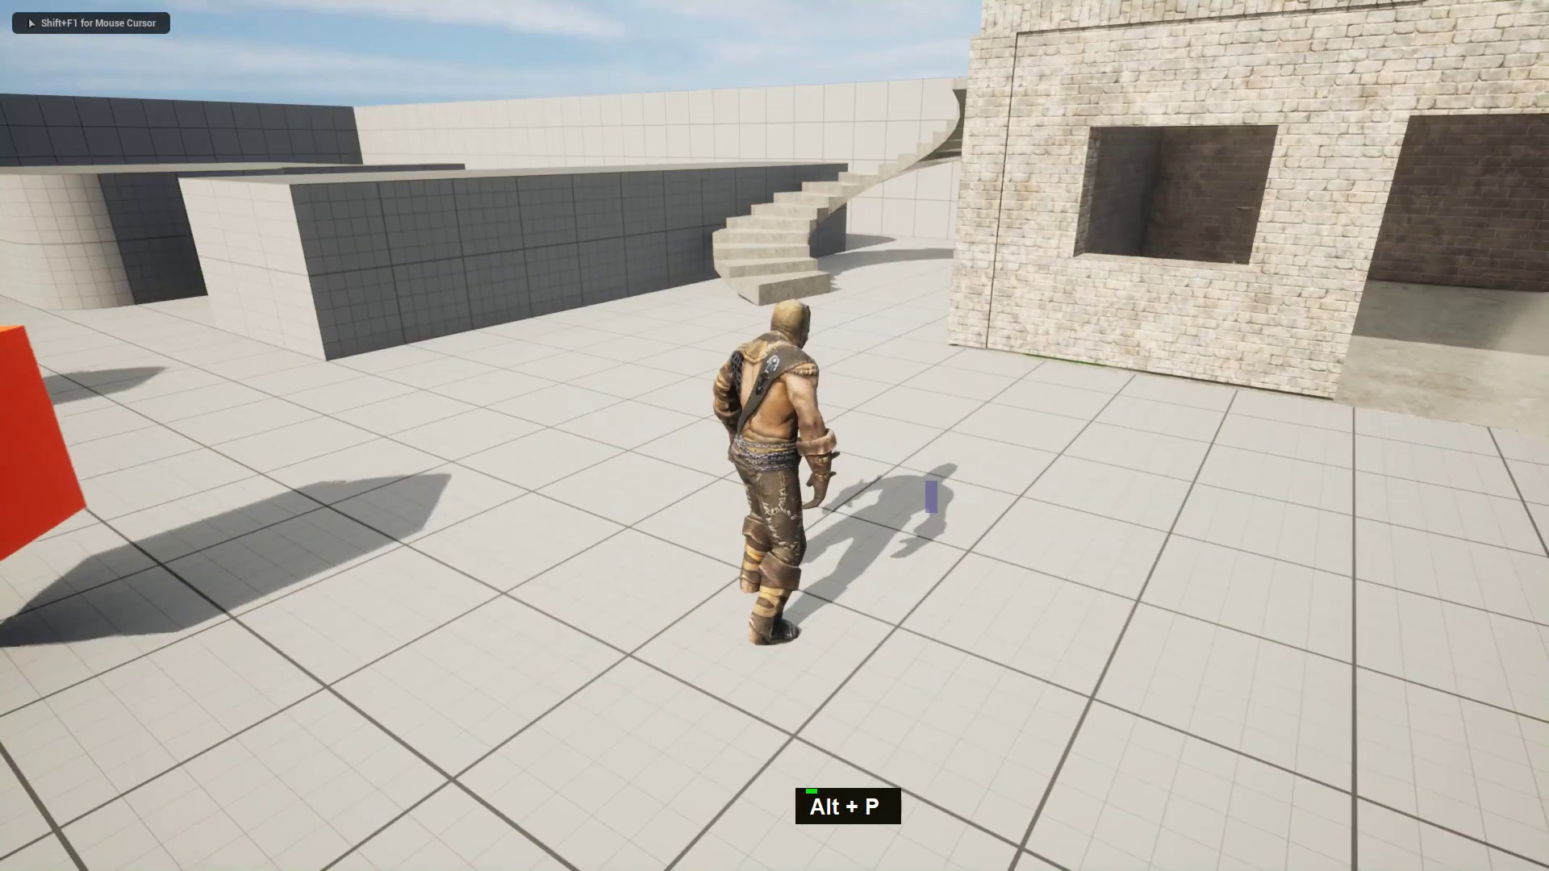
pyautogui.press('w')
pyautogui.press('w')
pyautogui.press('w')
pyautogui.press('space')
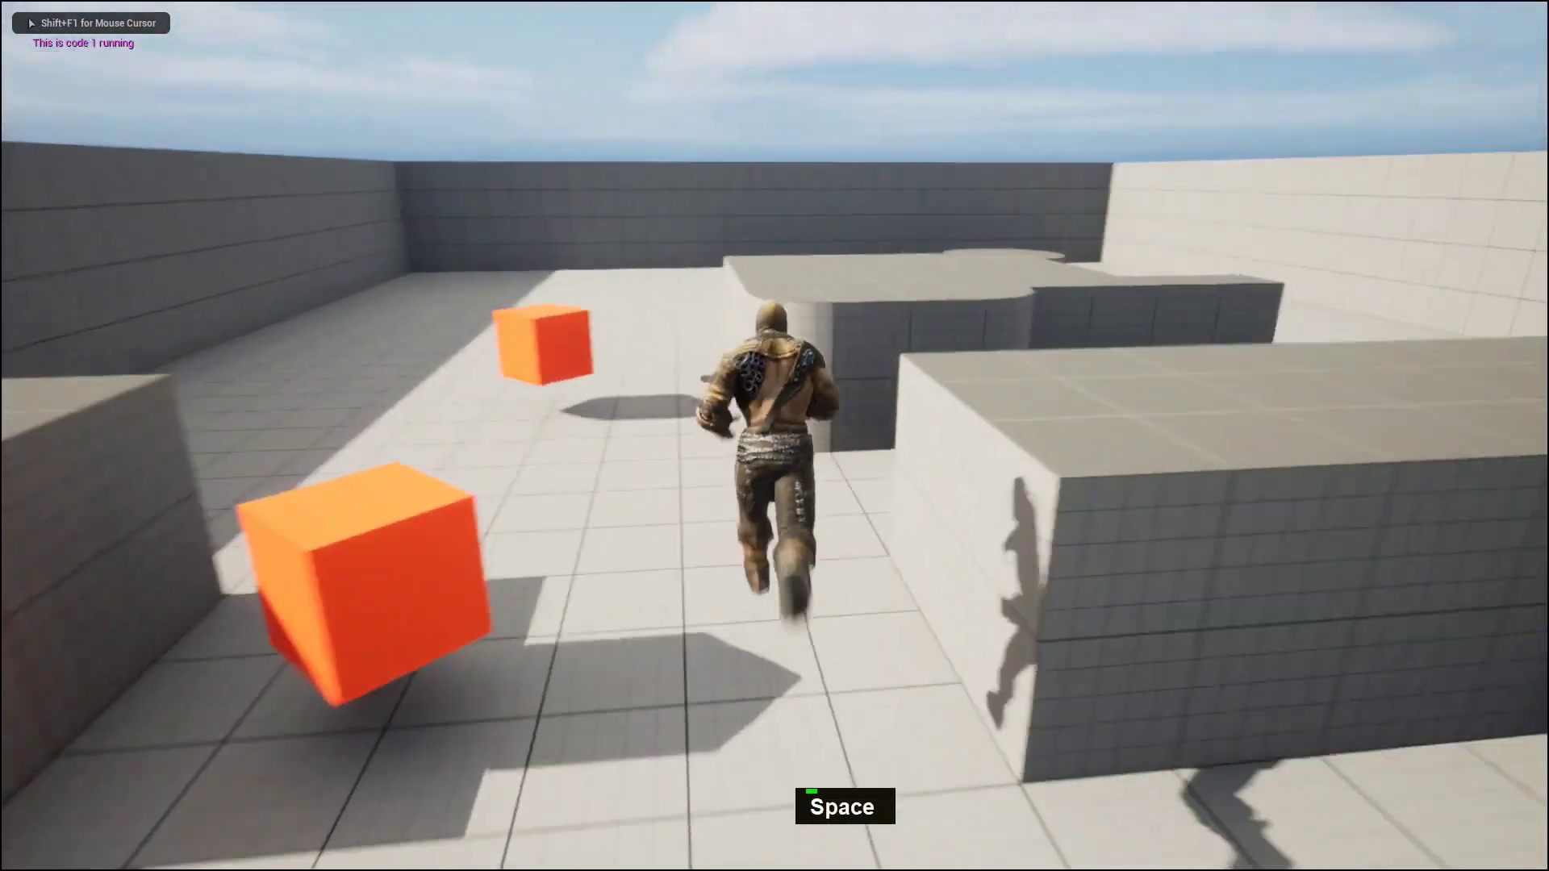
pyautogui.press('d')
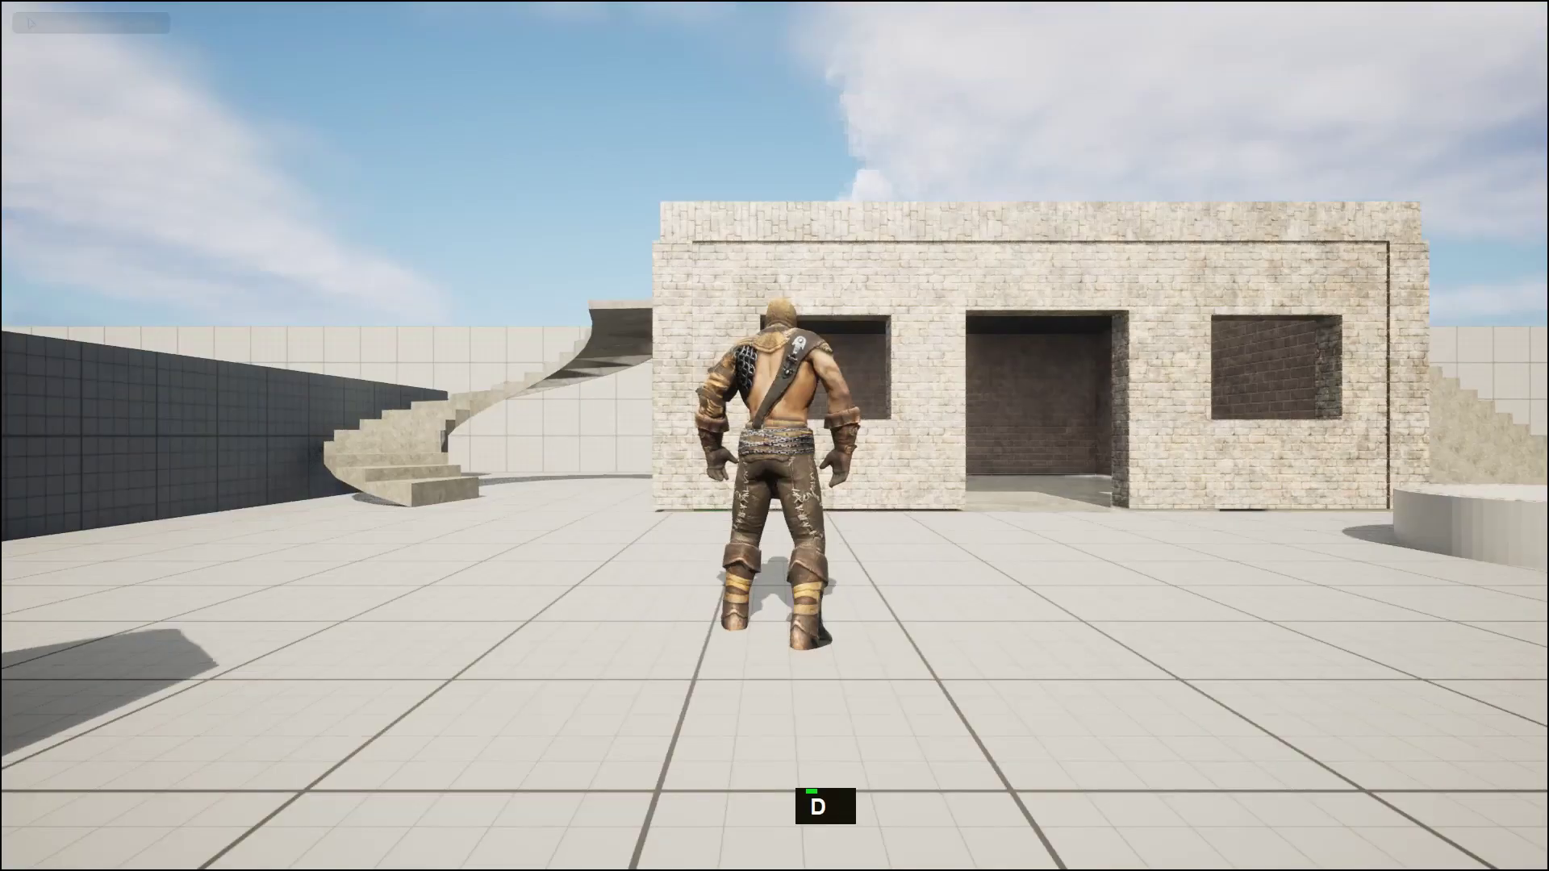
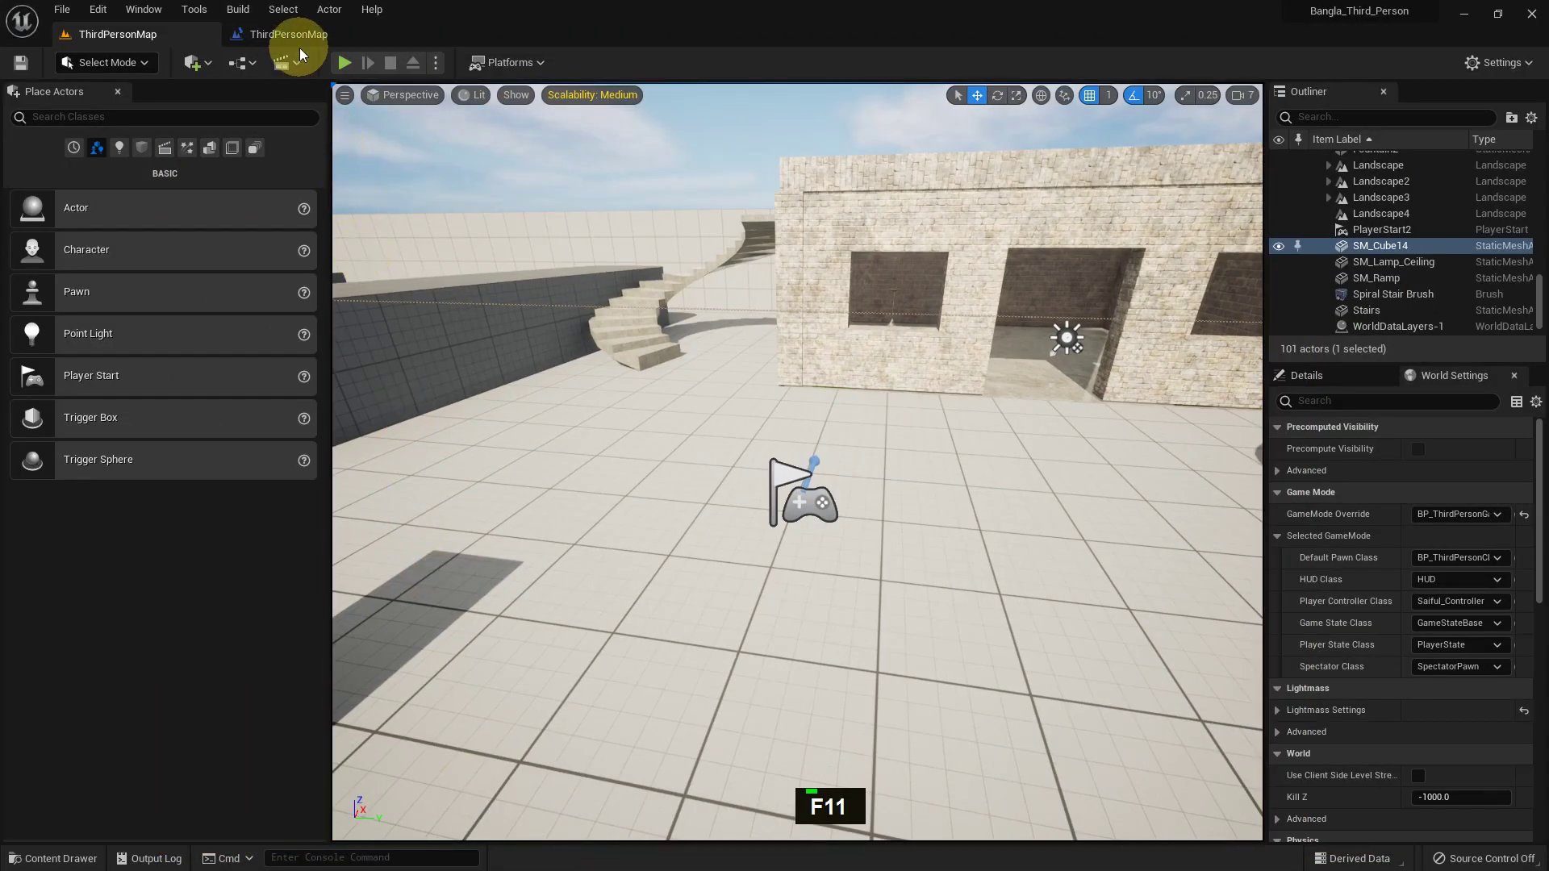
# Step: Search the blueprint actions for 'save to slot' to add Save Game to Slot
pyautogui.rightClick(669, 578)
pyautogui.rightClick(603, 502)
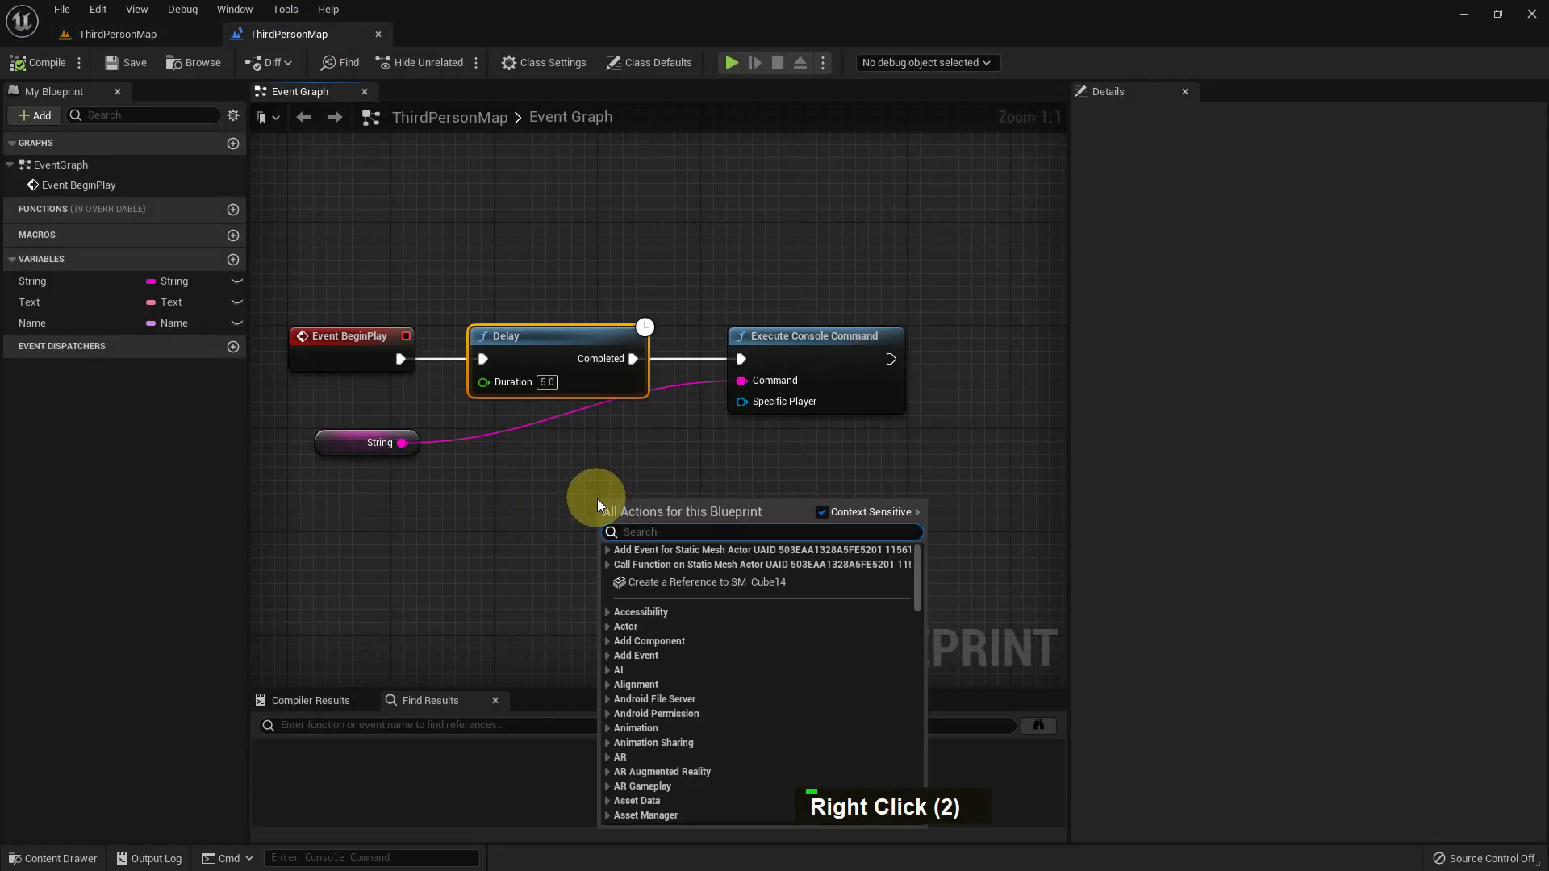
pyautogui.press('space')
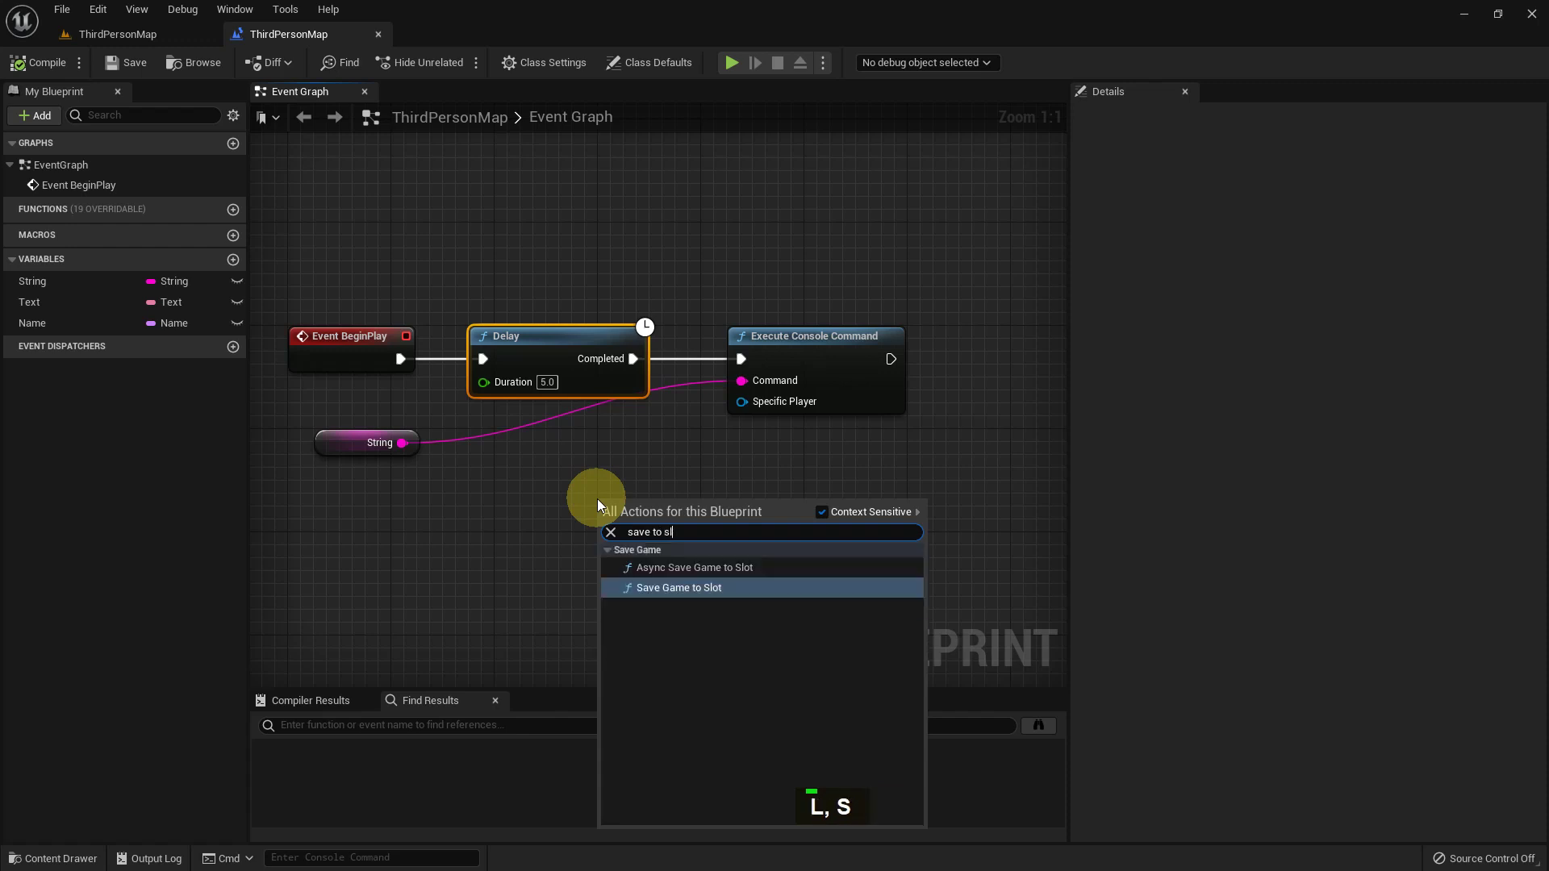
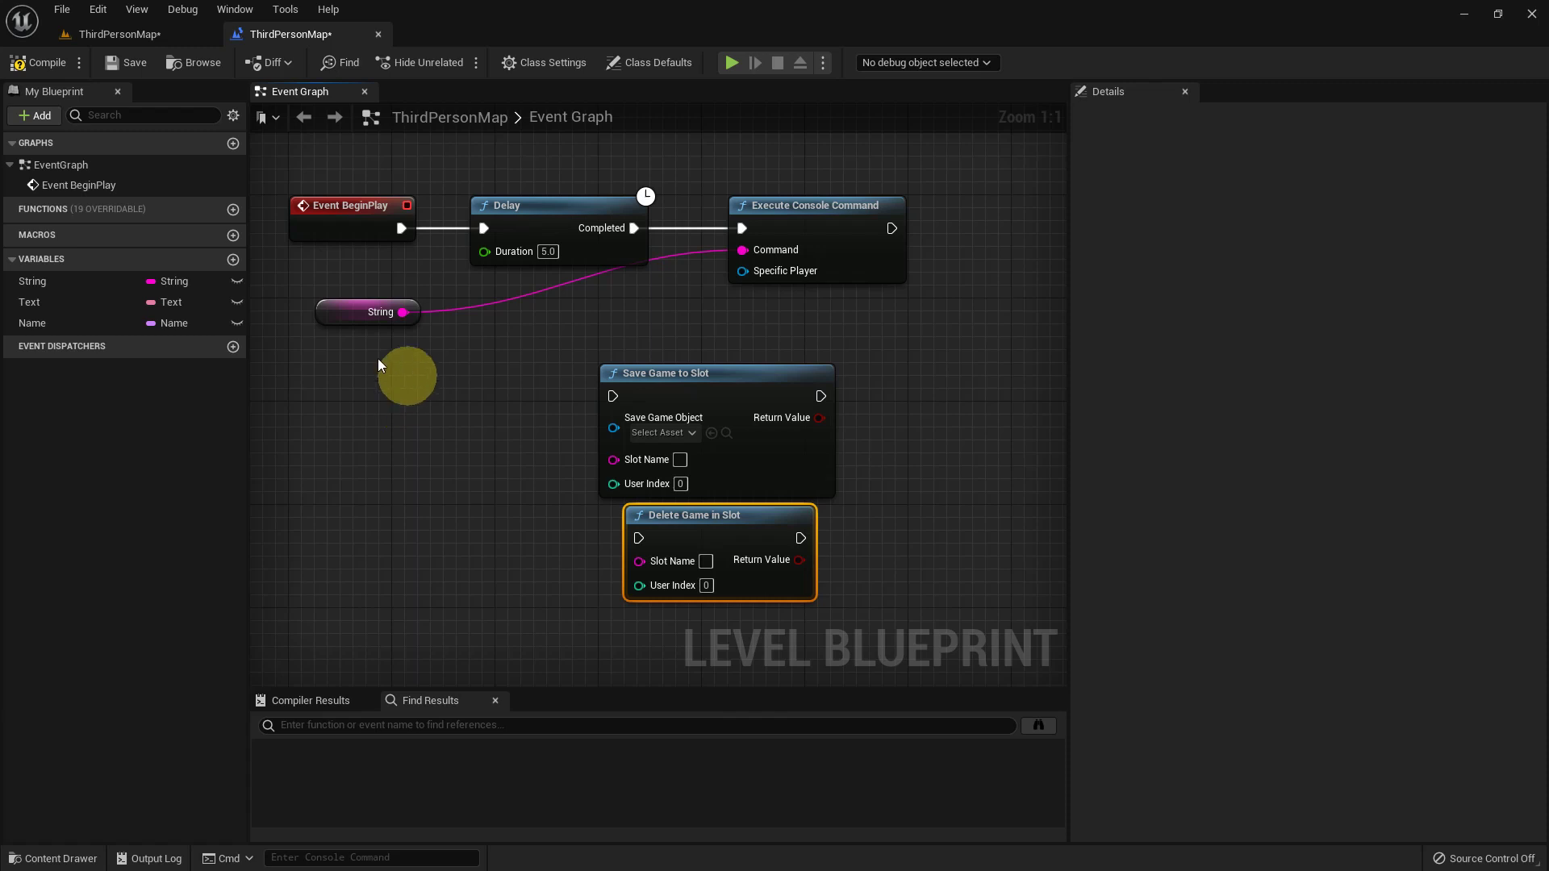
# Step: Break the String–Command link, play, and run Stat FPS from the in-game console
pyautogui.click(775, 252)
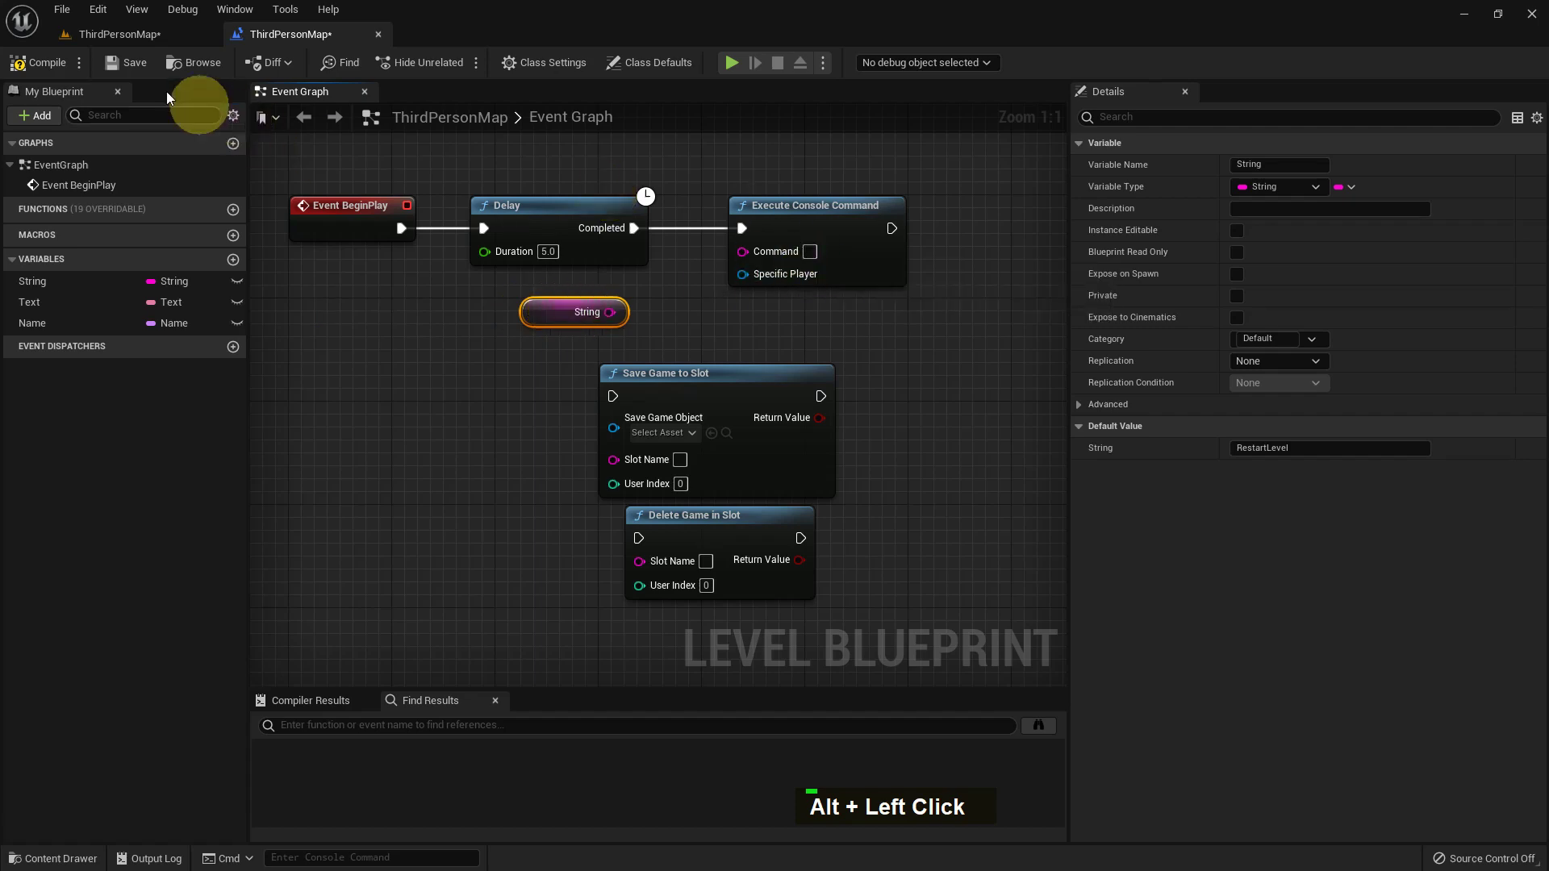
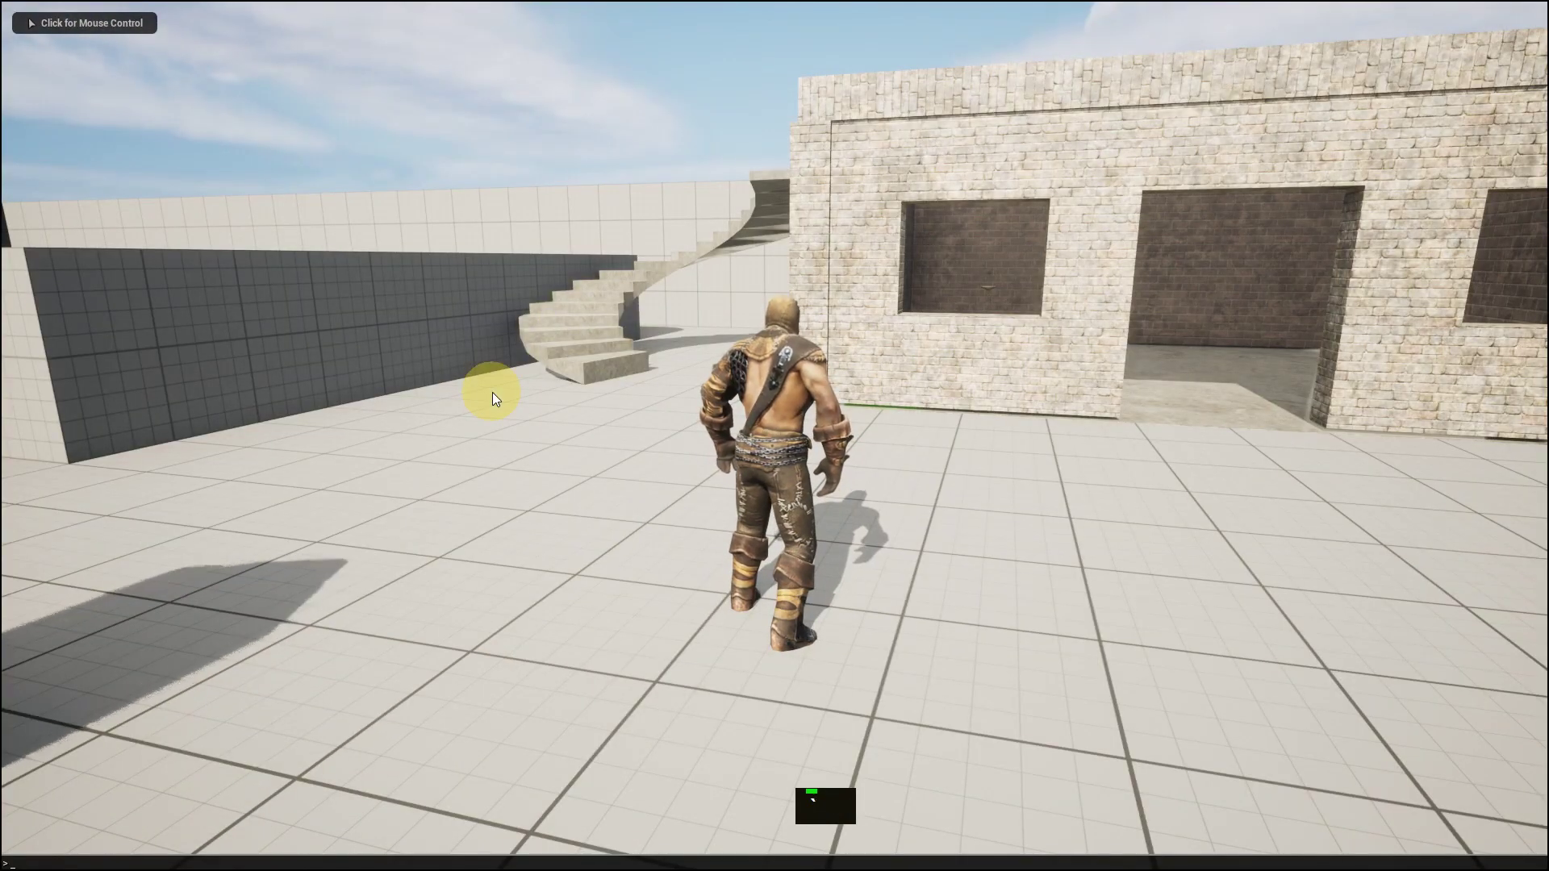
pyautogui.press('Up')
pyautogui.press('Up')
pyautogui.press('Up')
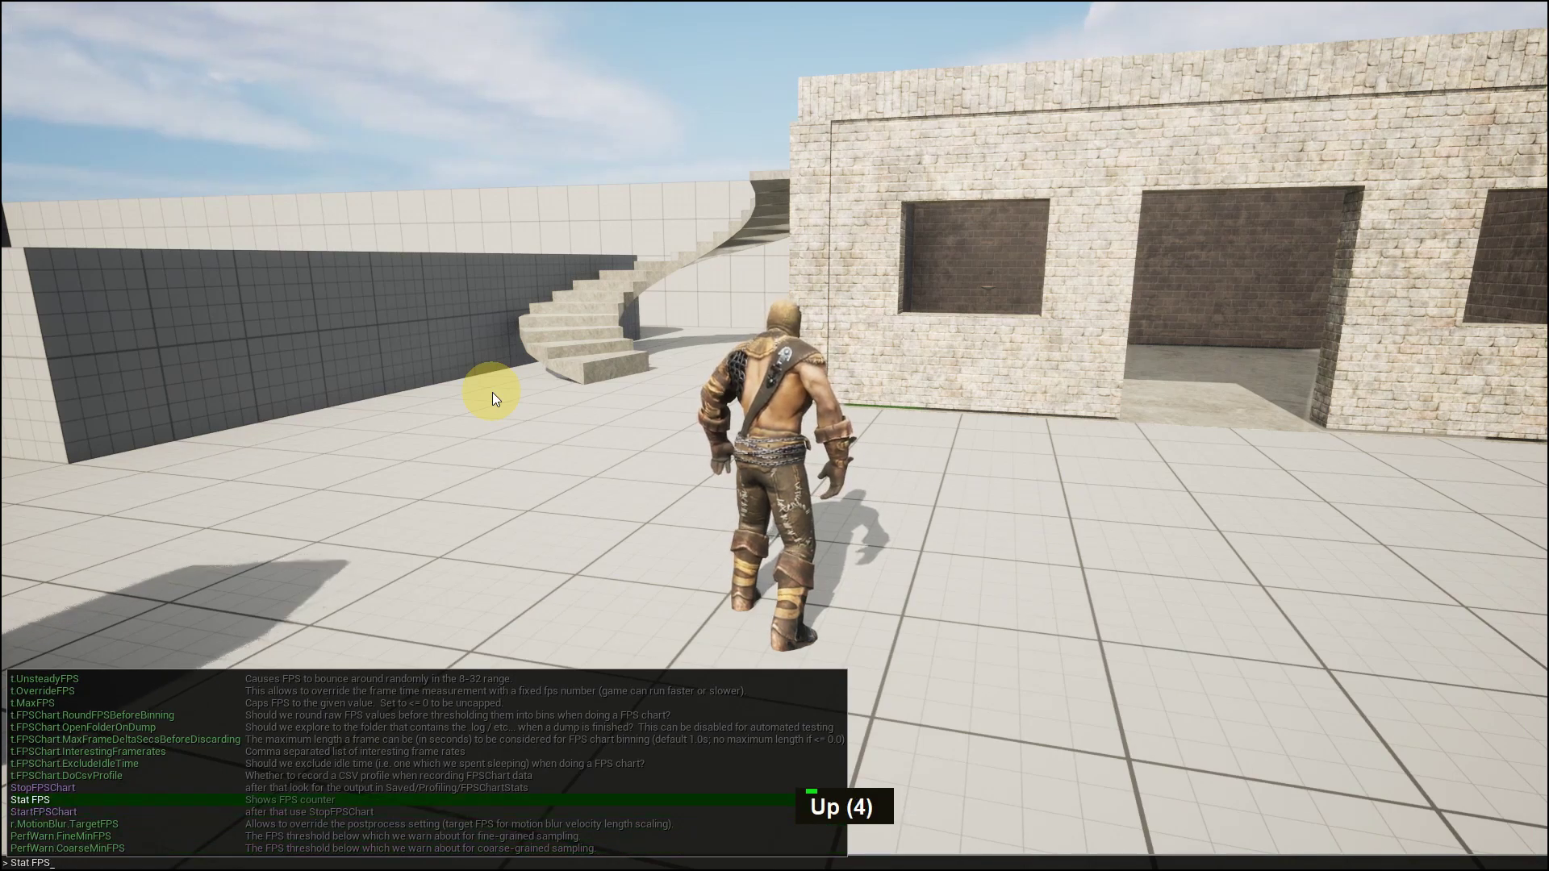
pyautogui.press('Return')
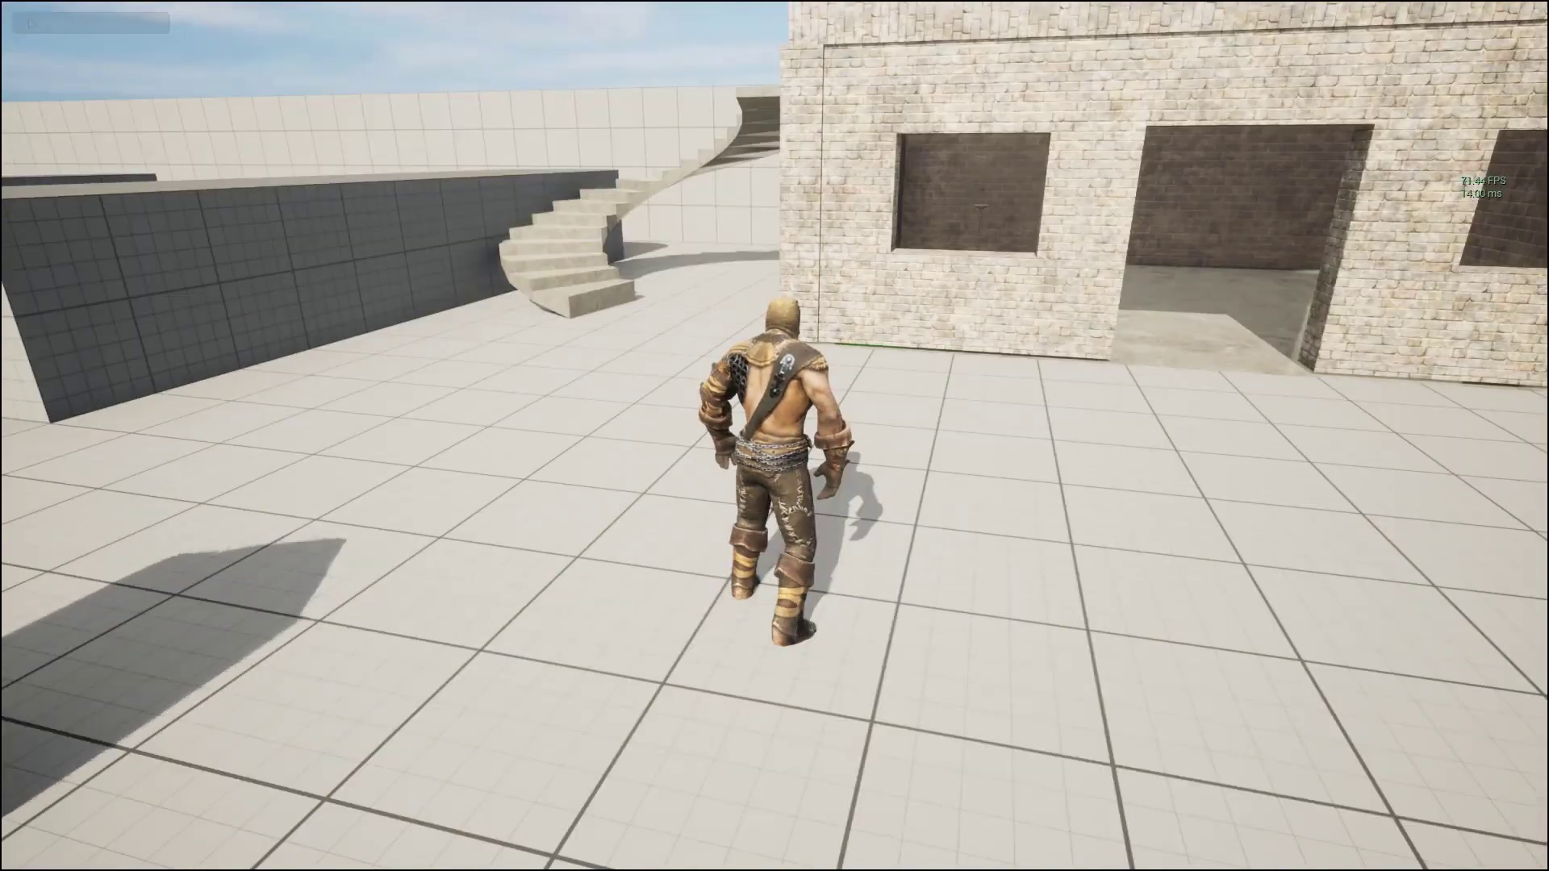
# Step: Stop the play test and return to the level blueprint graph
pyautogui.press('Escape')
pyautogui.press('F11')
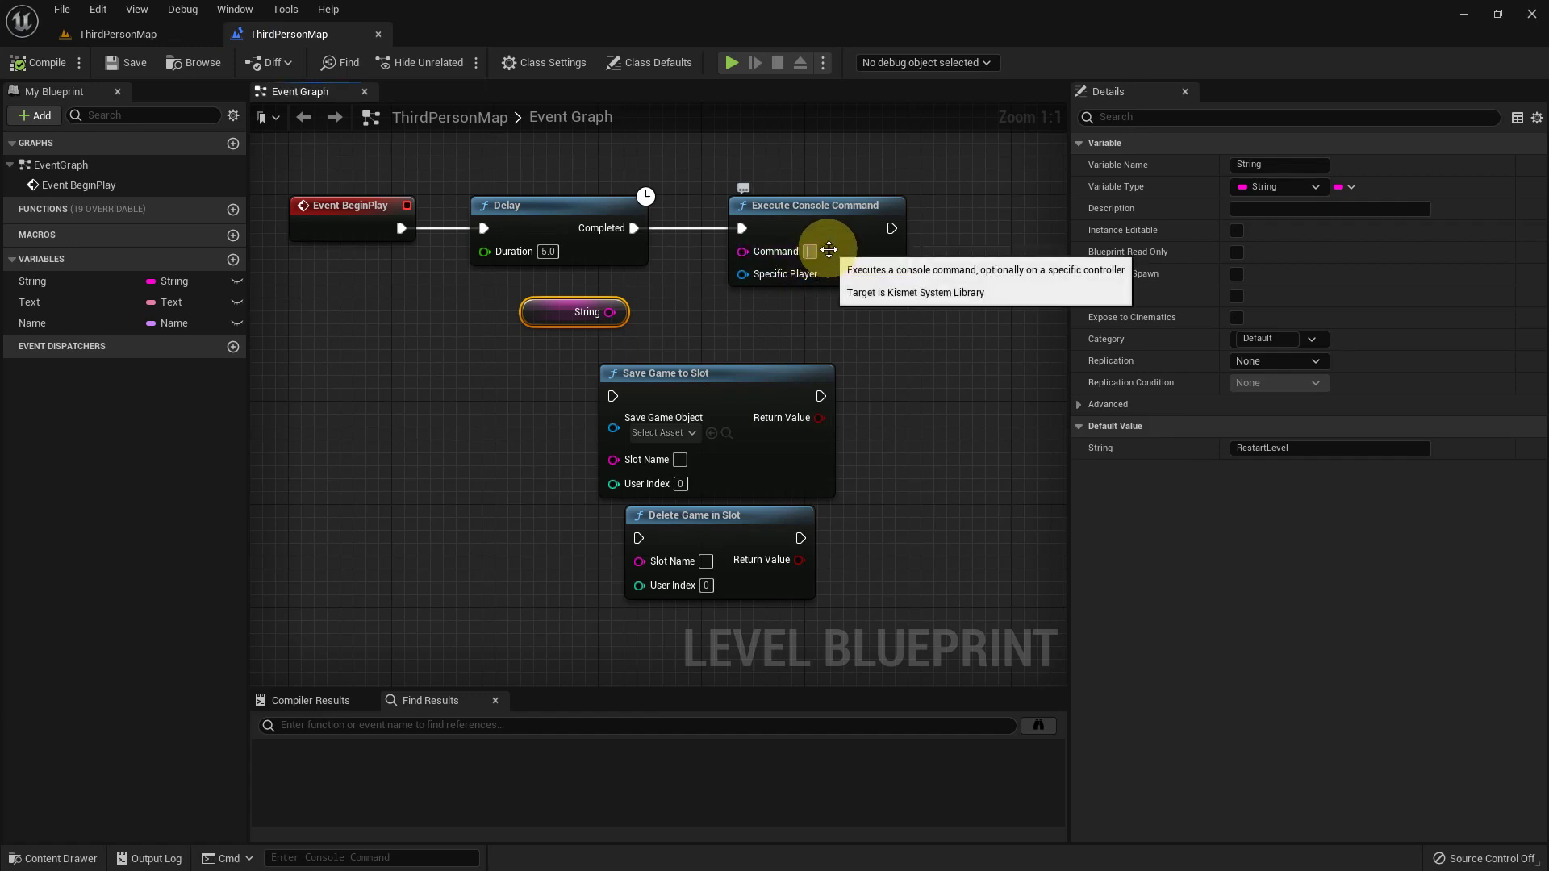
# Step: Set the Execute Console Command node's Command pin to "r.setRes 1280x720"
pyautogui.press('r')
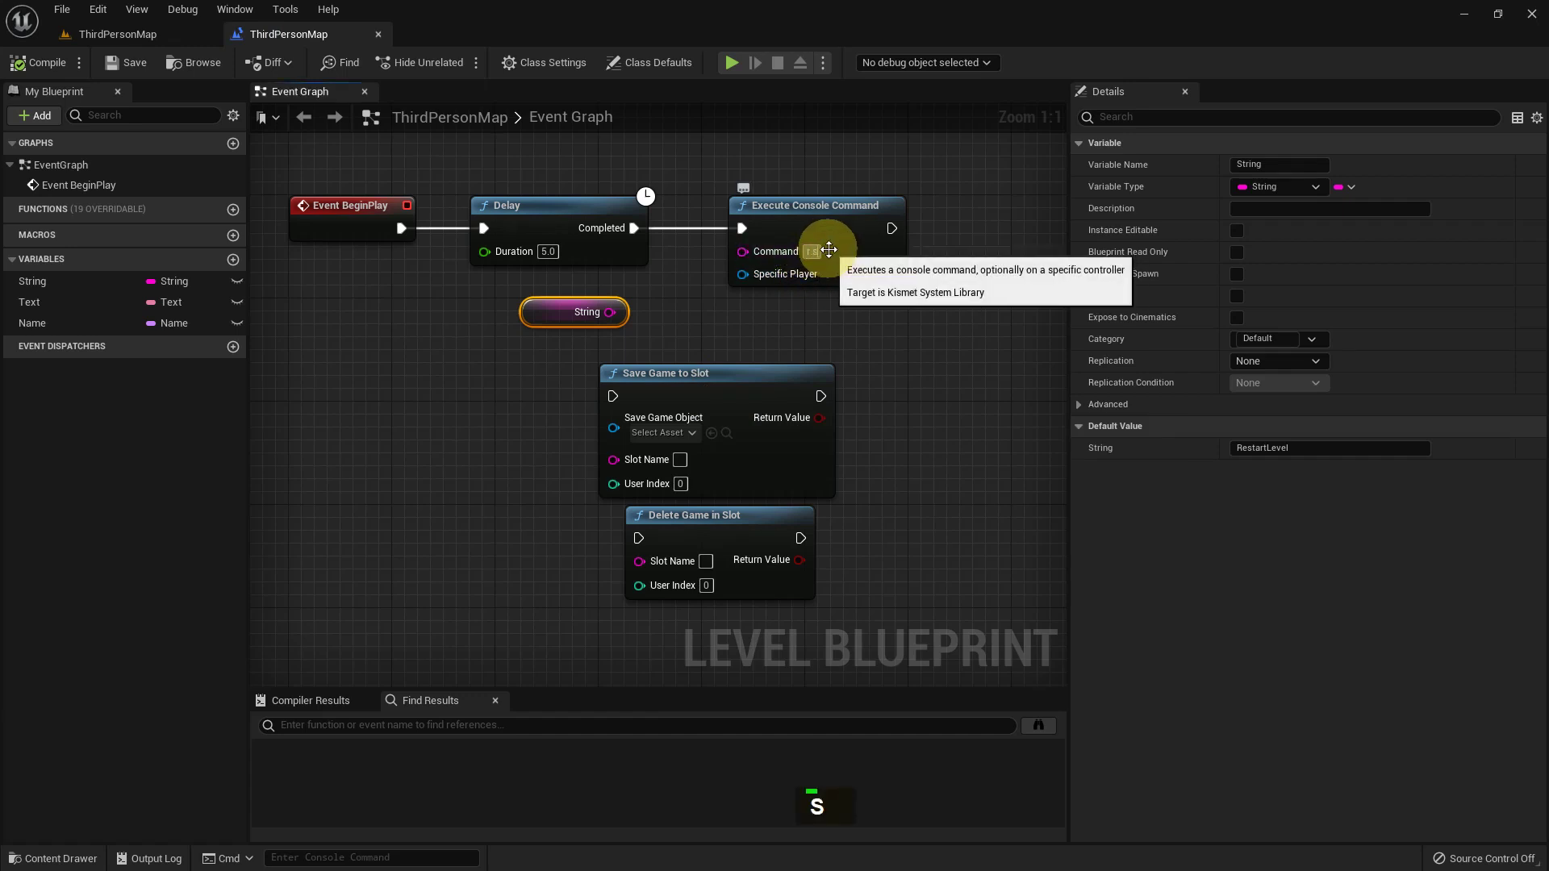
pyautogui.press('s')
pyautogui.press('space')
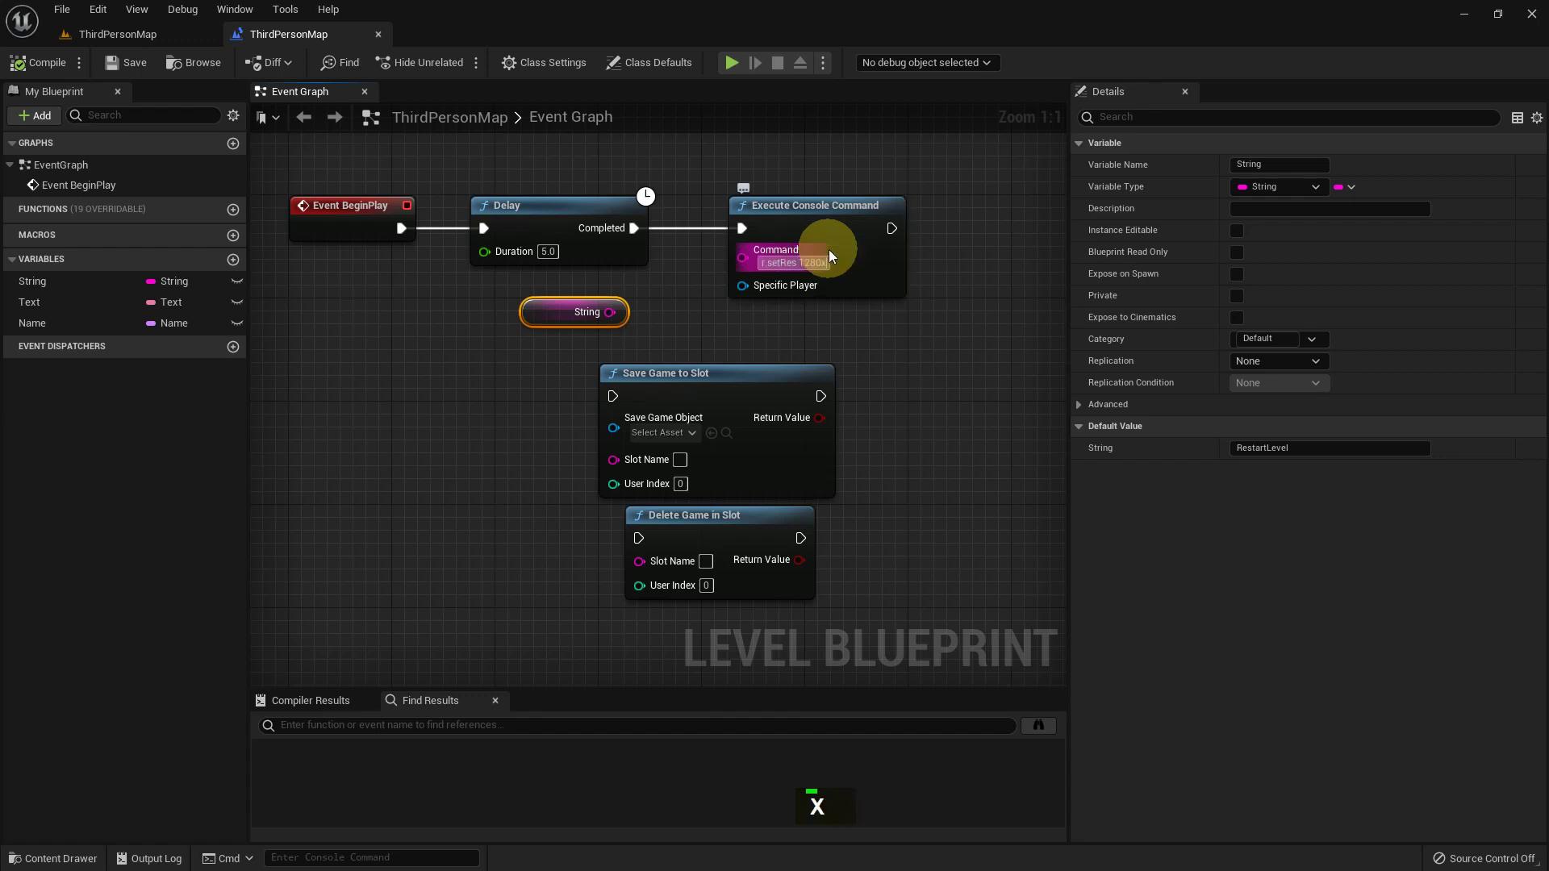
pyautogui.press('7')
pyautogui.press('0')
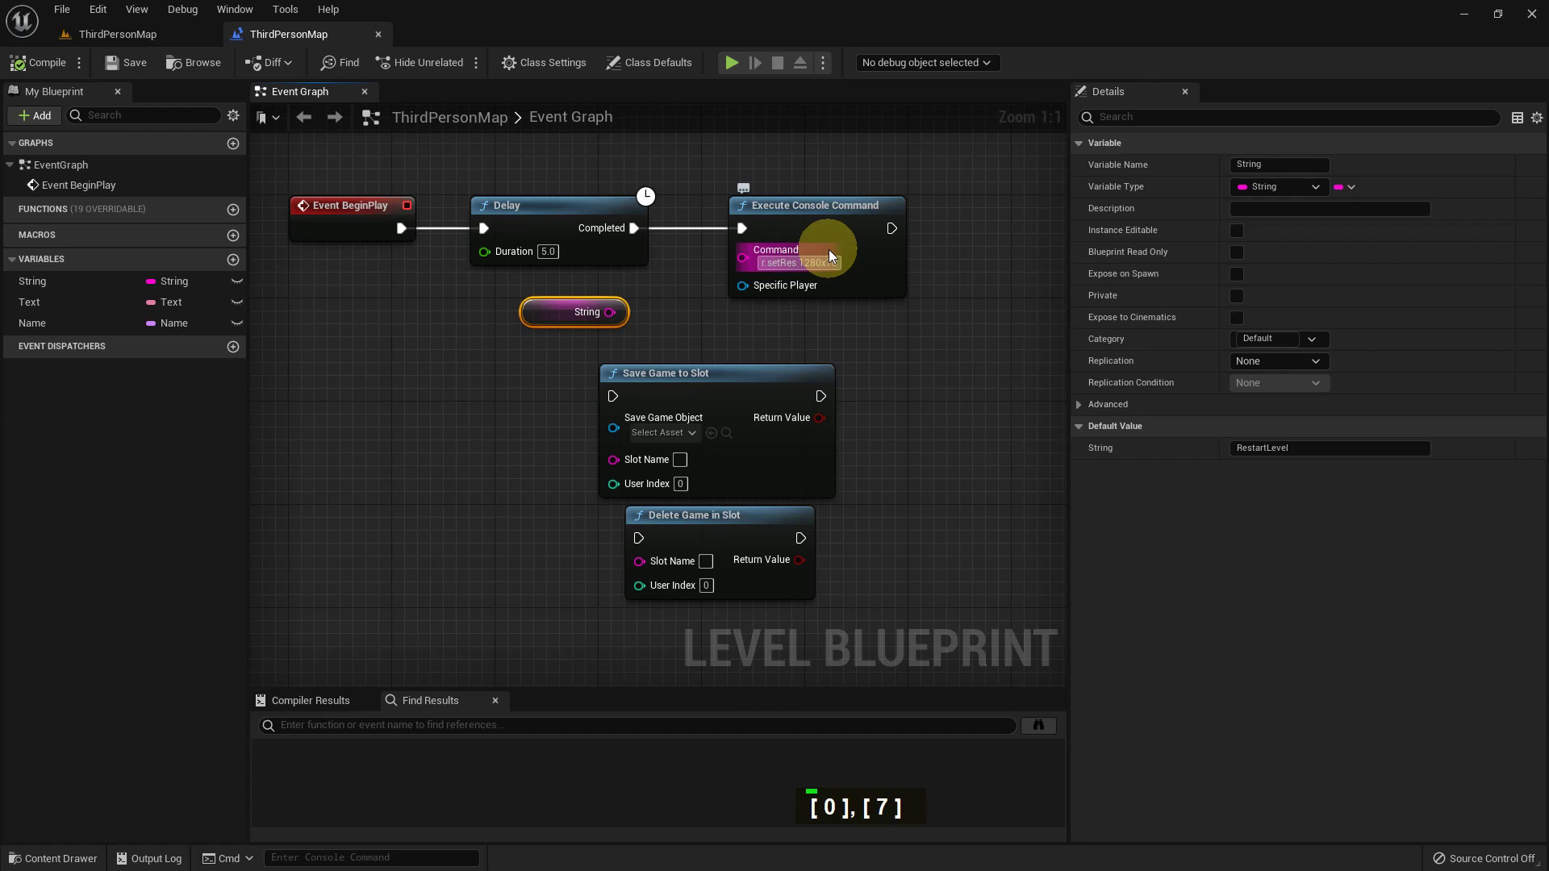
pyautogui.press('BackSpace')
pyautogui.write('[ 0 ], [ 2 ]')
pyautogui.press('Return')
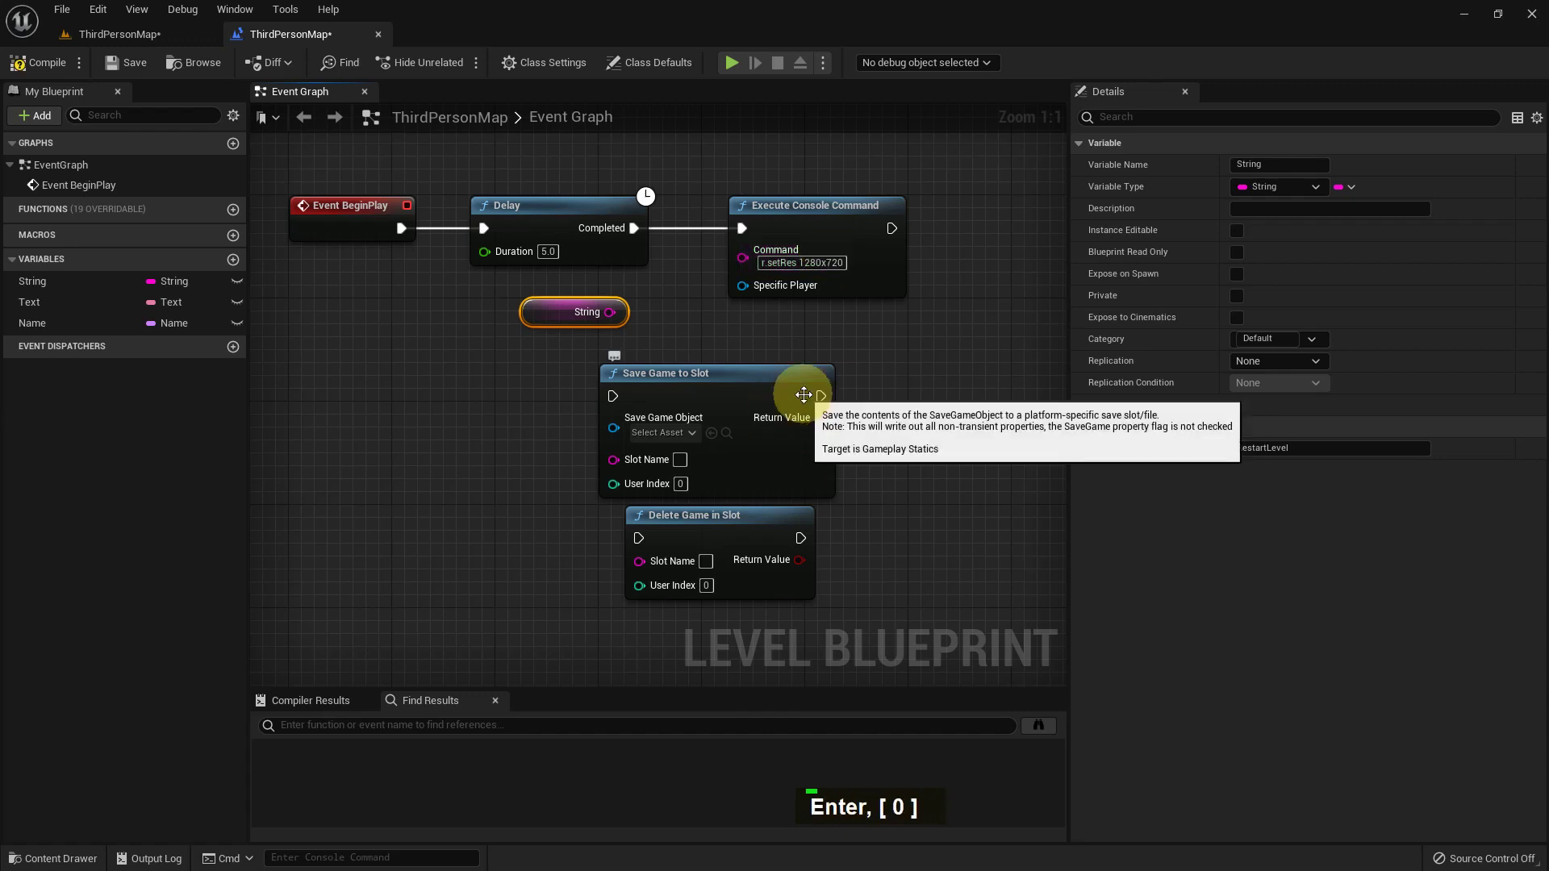
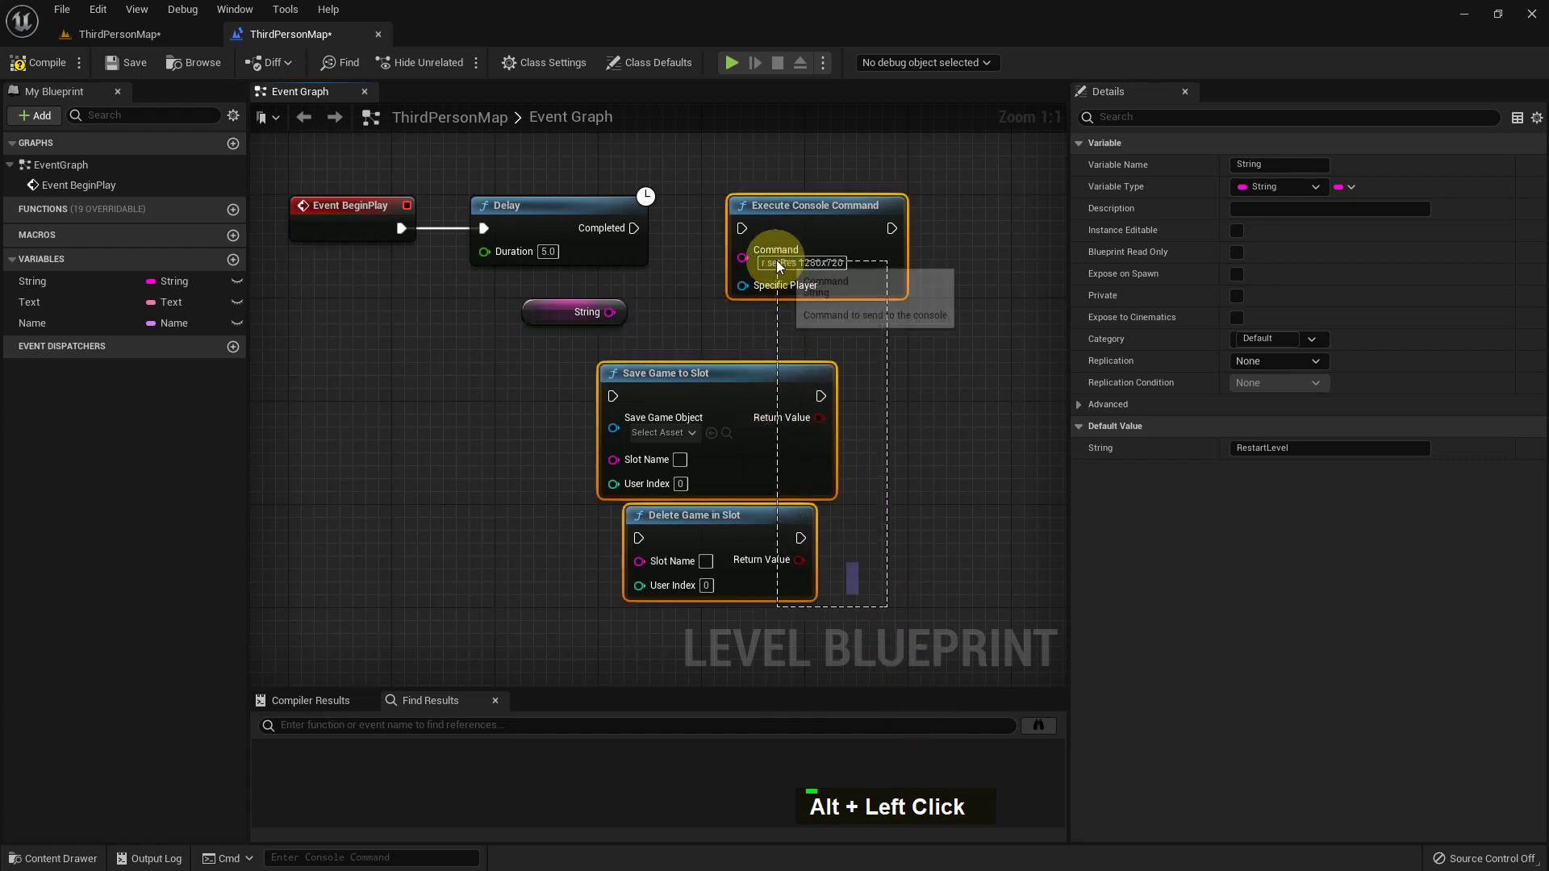
# Step: Delete the console command and save-game nodes and bring up the node search in the graph
pyautogui.press('Delete')
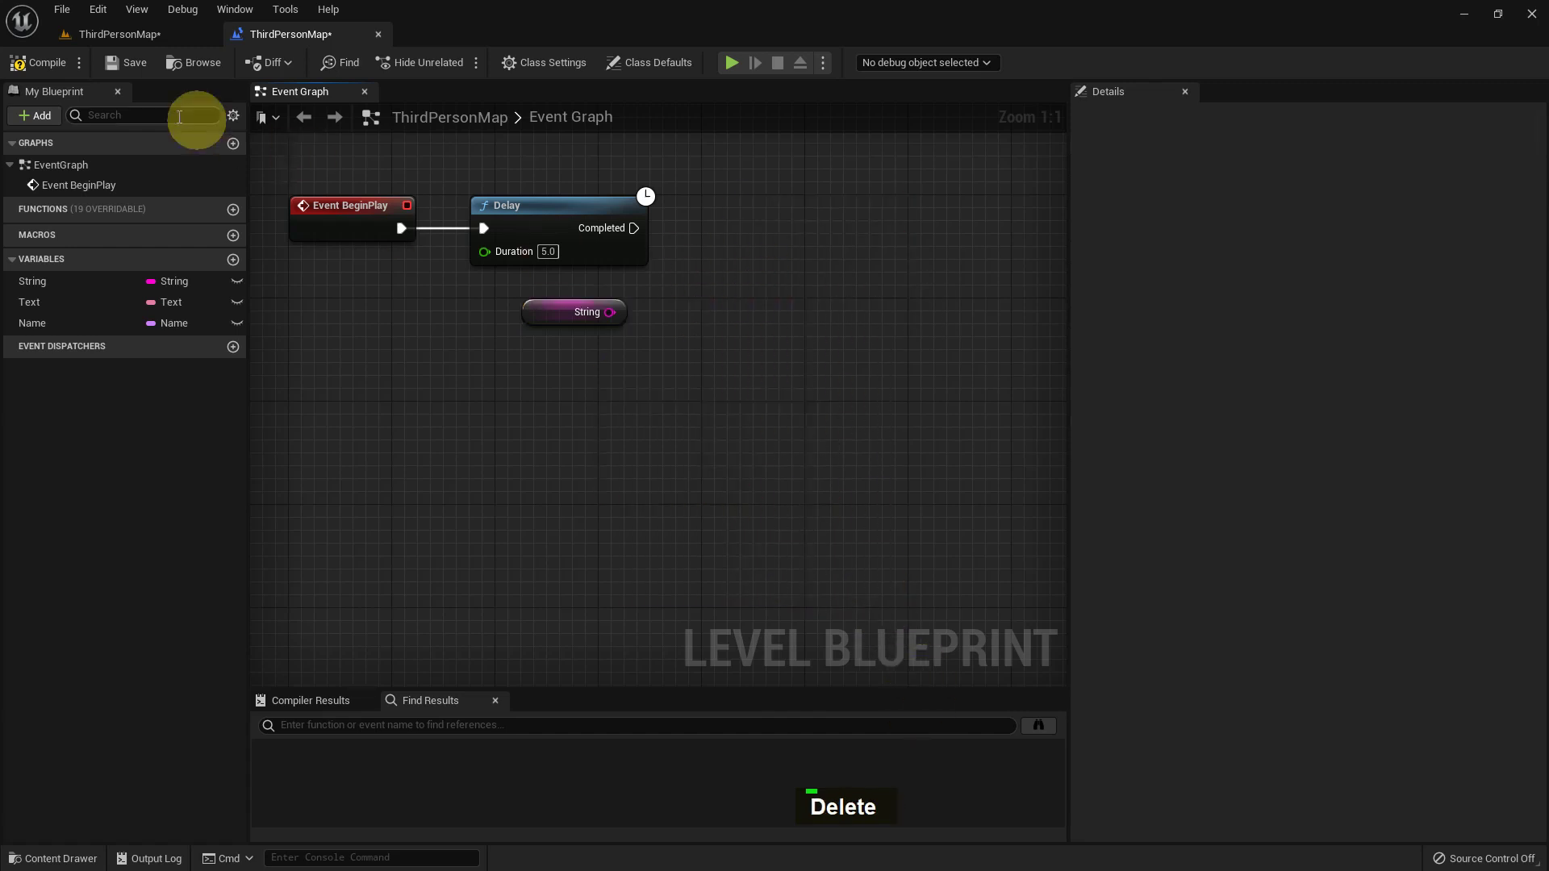
pyautogui.doubleClick(133, 71)
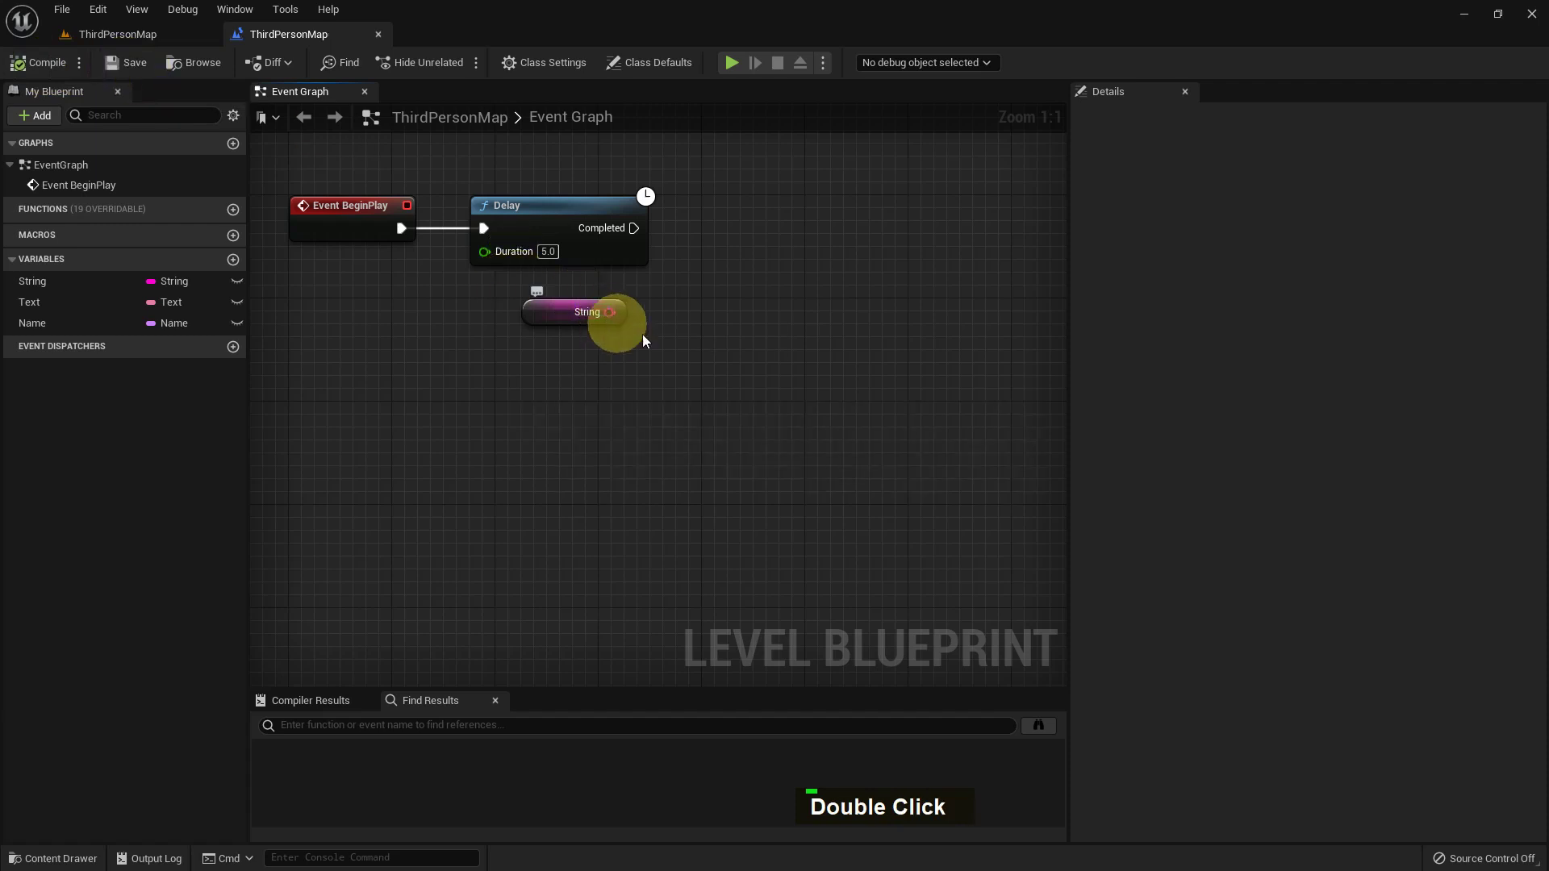
pyautogui.rightClick(669, 348)
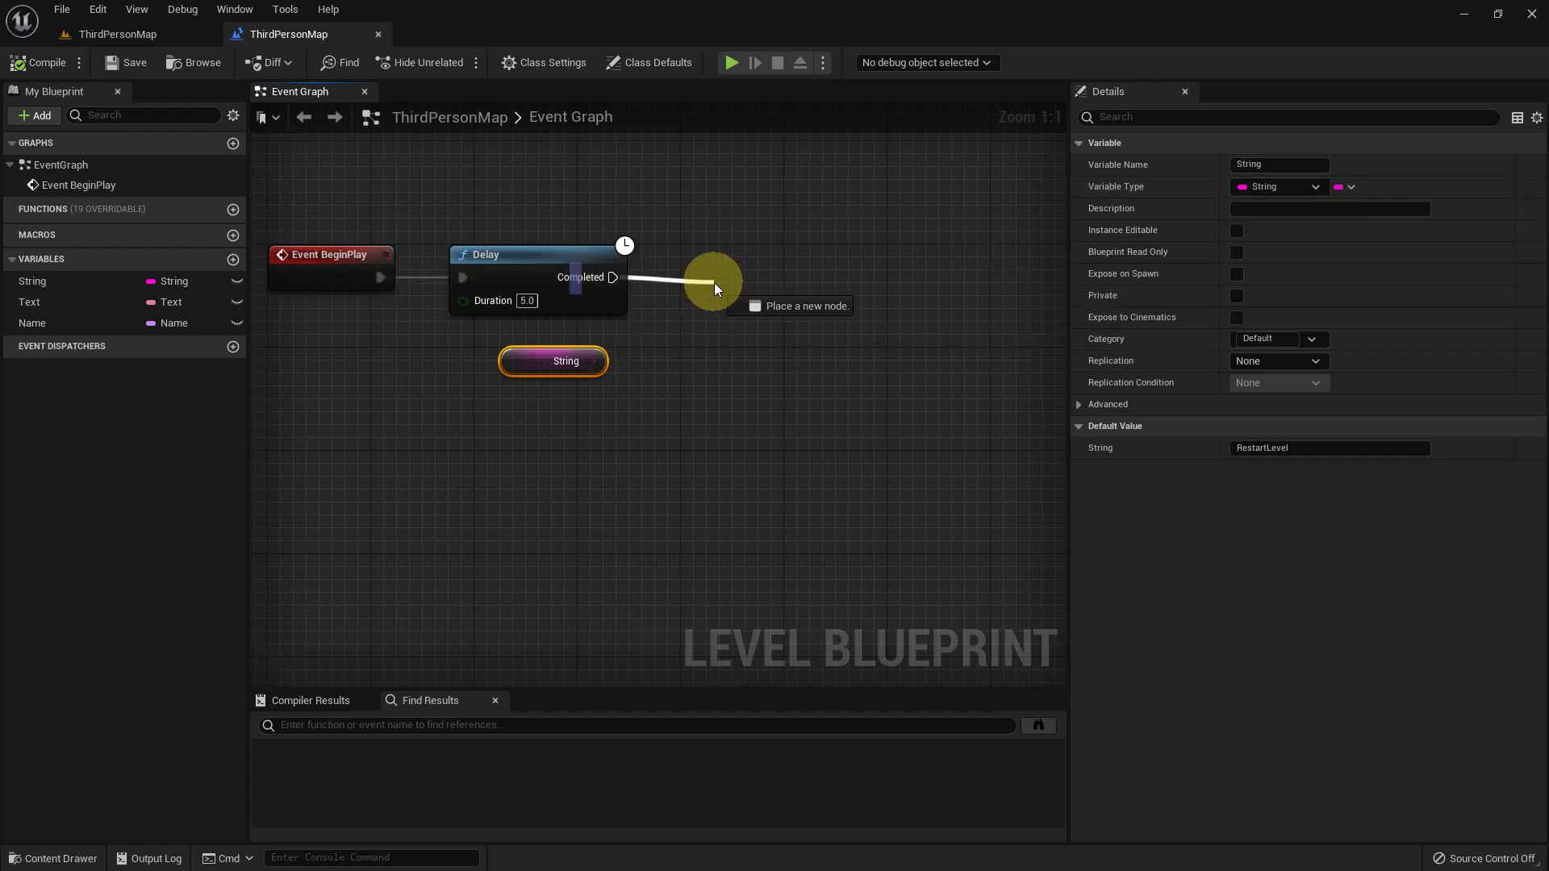
pyautogui.rightClick(721, 313)
pyautogui.press('alt+F9')
pyautogui.rightClick(706, 382)
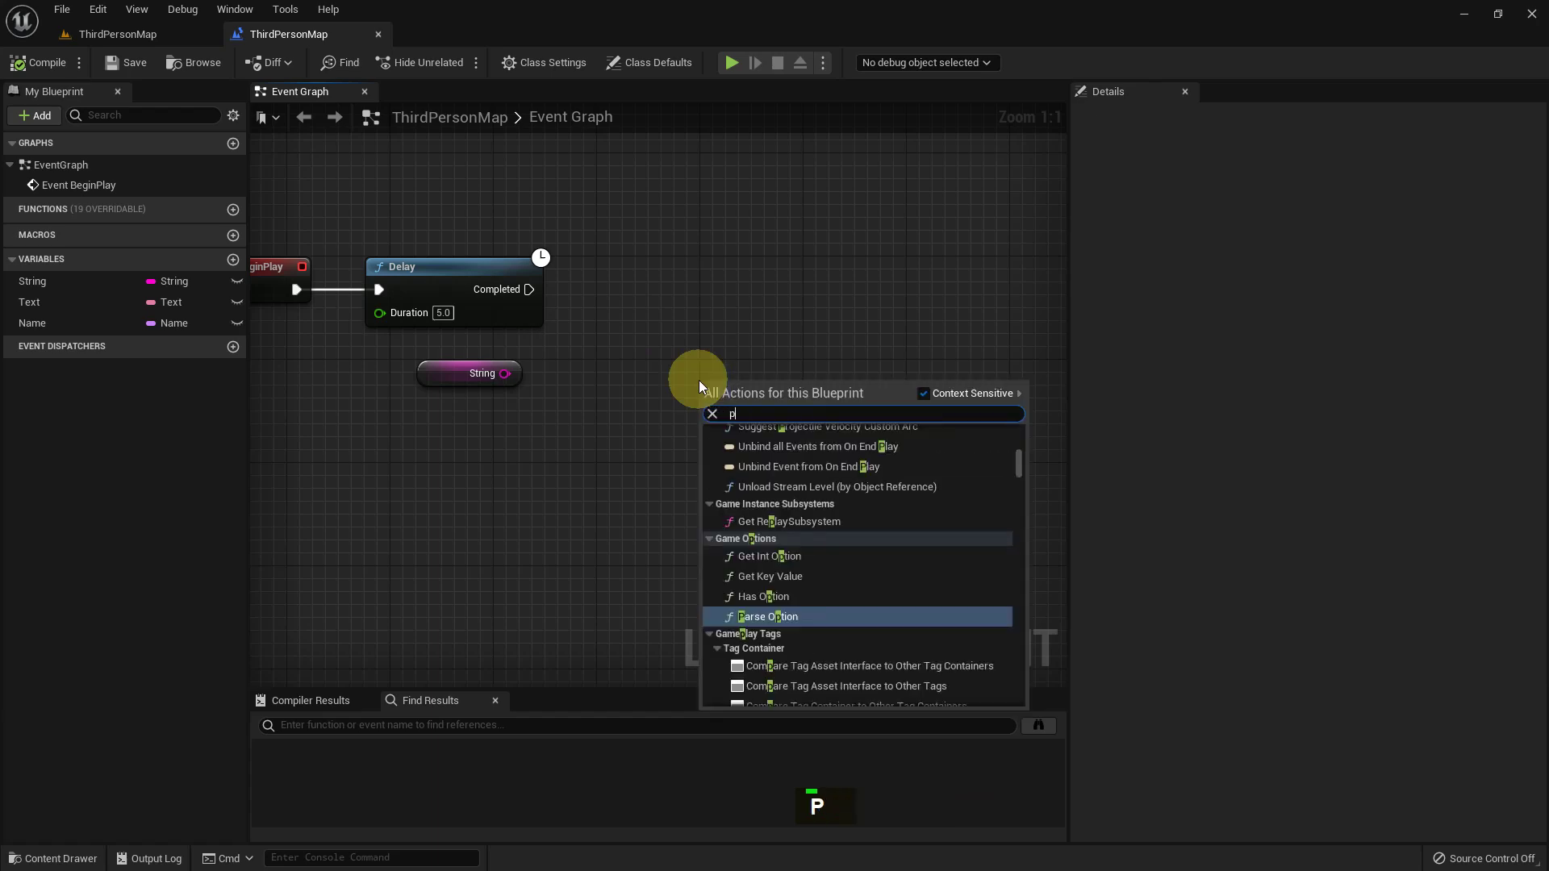
# Step: Add a Parse Into Array node with Source String "My Name is Saiful"
pyautogui.press('r')
pyautogui.press('s')
pyautogui.press('e')
pyautogui.press('space')
pyautogui.press('Return')
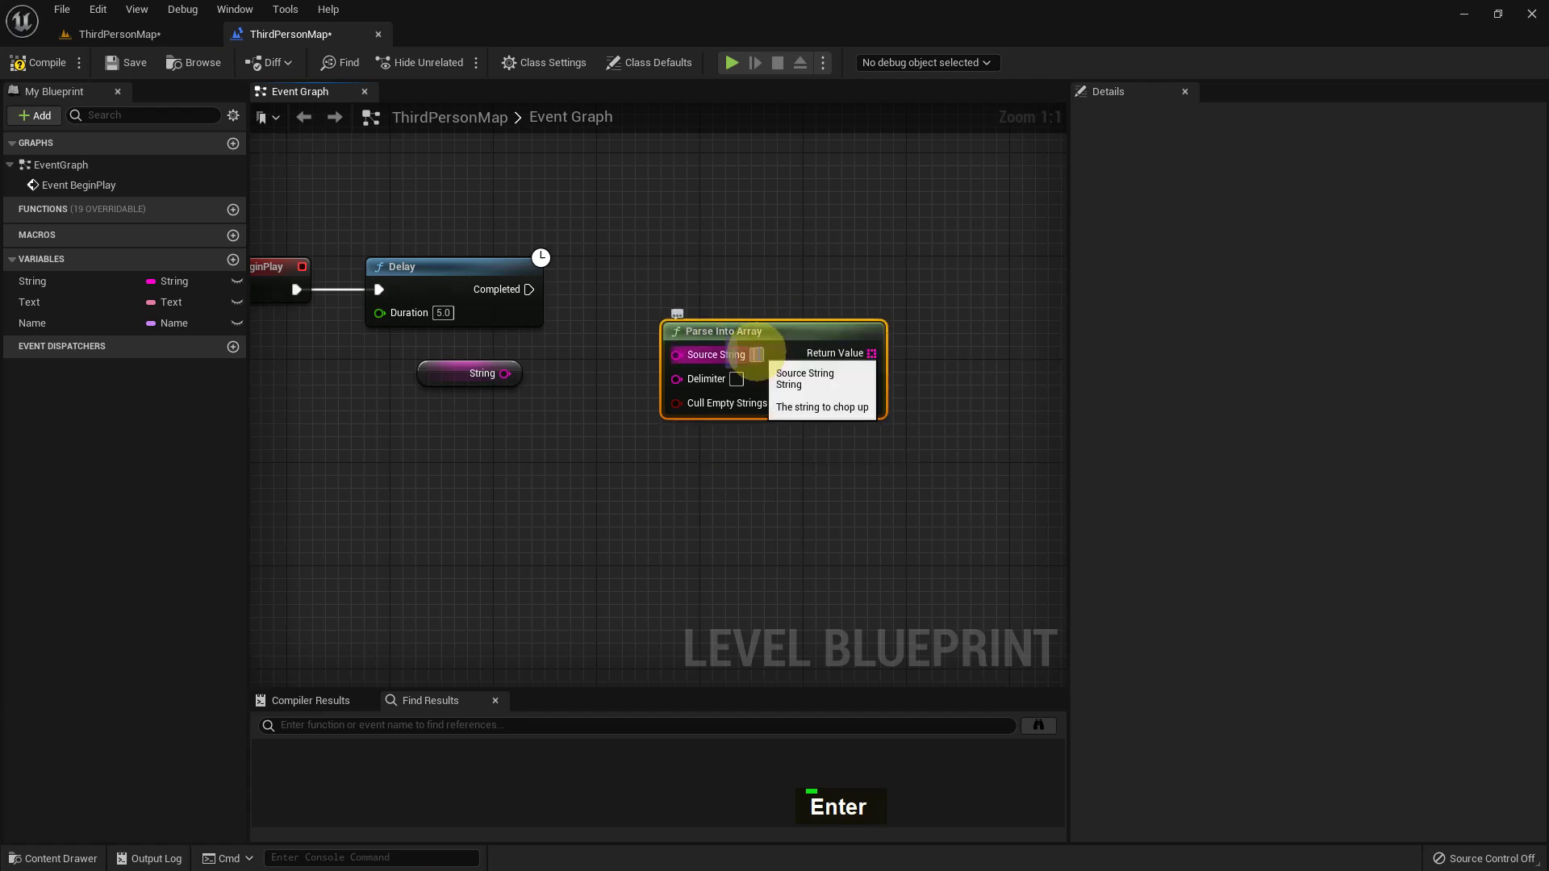
pyautogui.press('space')
pyautogui.press('space')
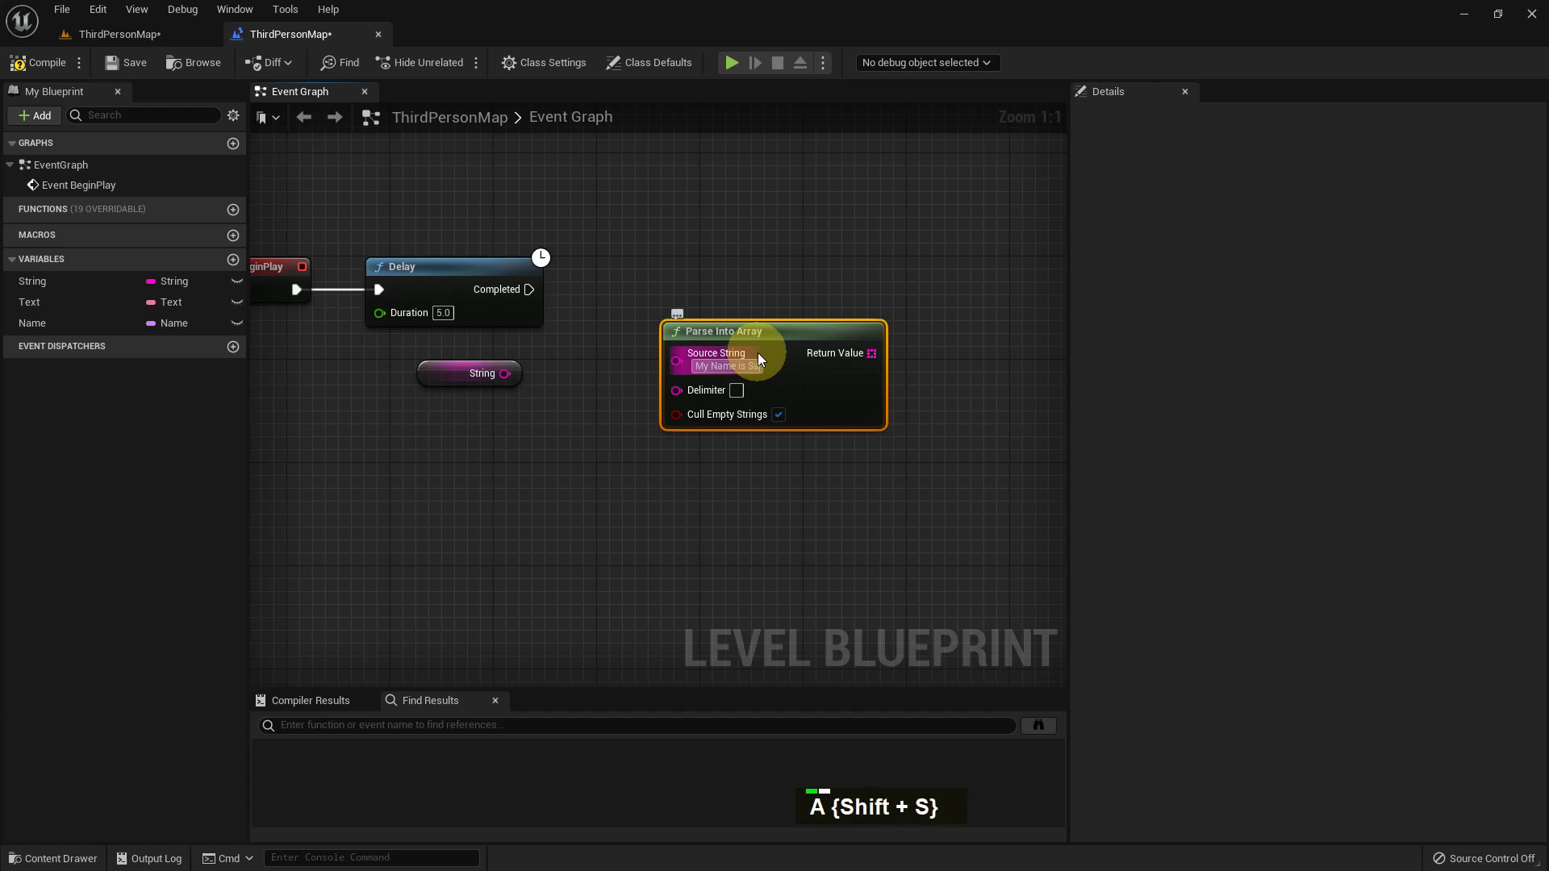
pyautogui.press('Return')
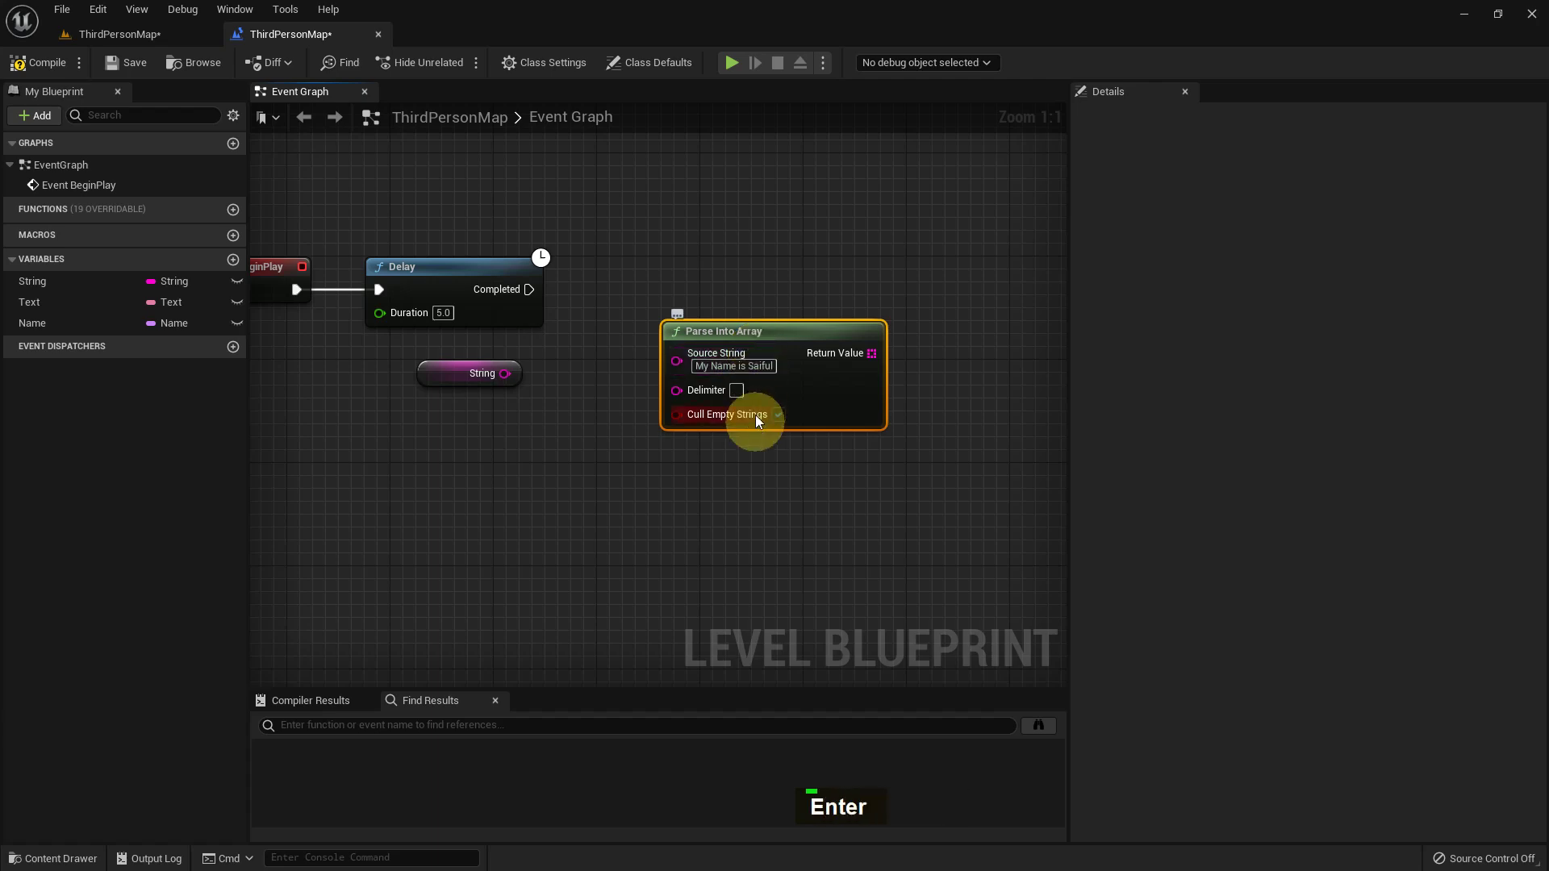
pyautogui.press('space')
pyautogui.press('Return')
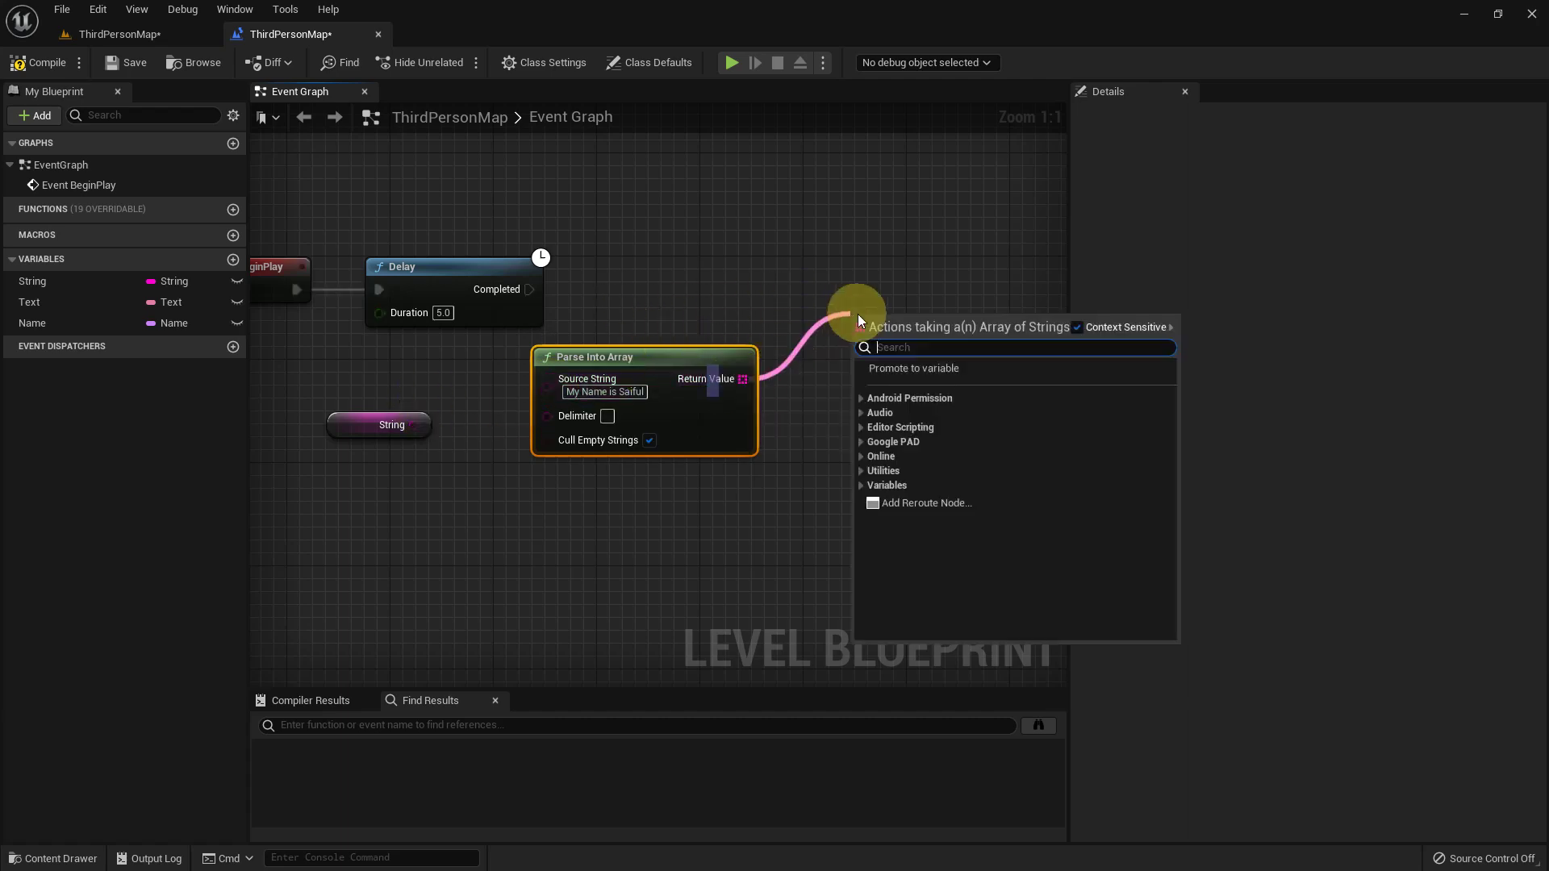
# Step: Add a For Each Loop over the parsed array's Return Value, run from Delay Completed
pyautogui.press('BackSpace')
pyautogui.press('BackSpace')
pyautogui.press('space')
pyautogui.press('space')
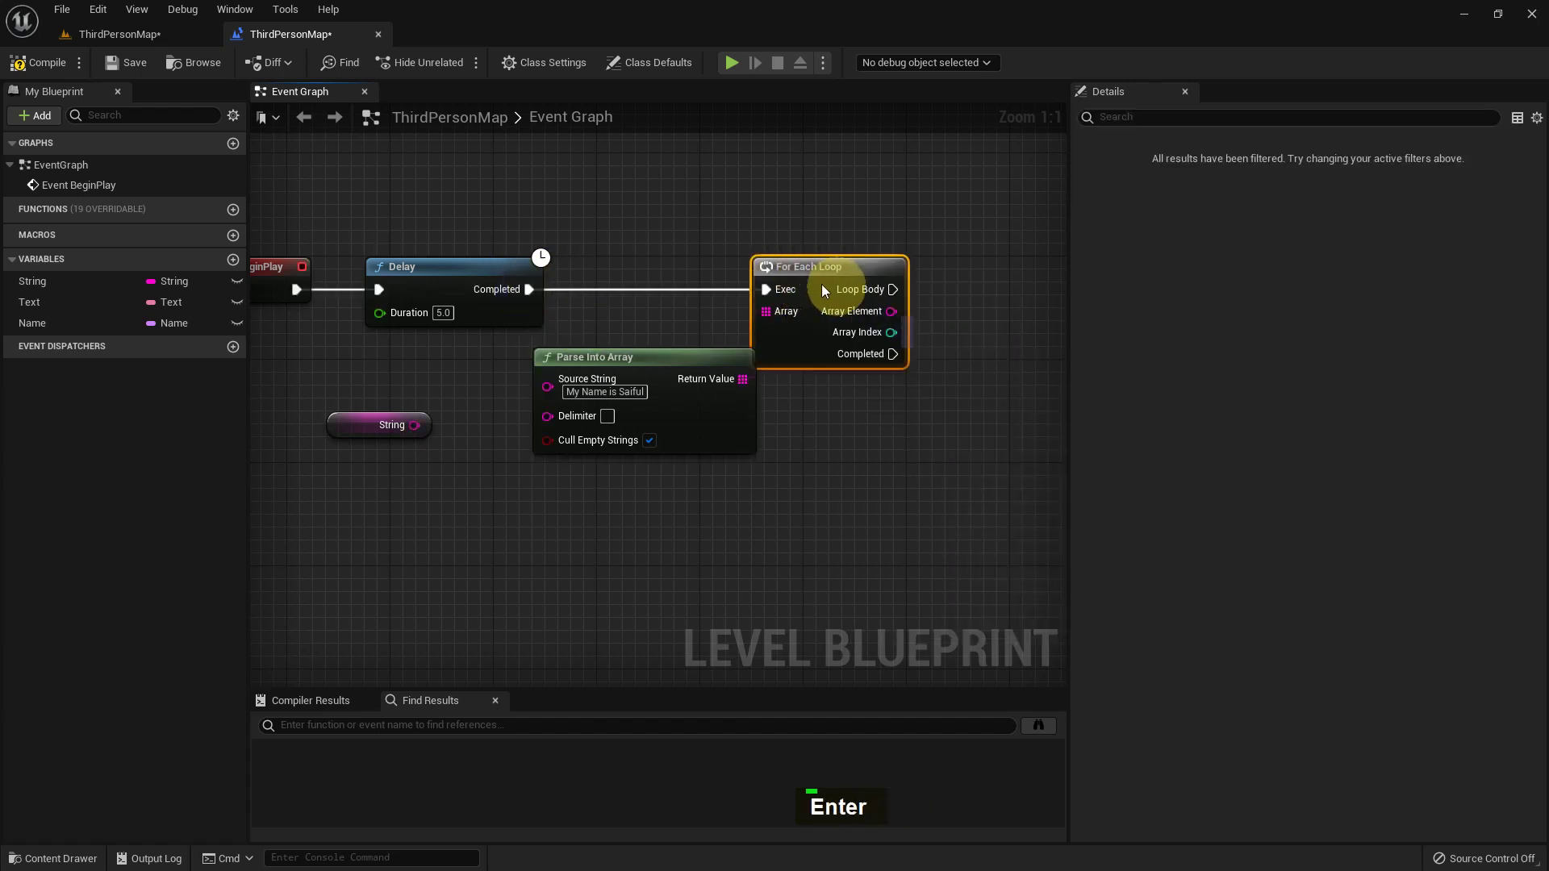
pyautogui.press('Return')
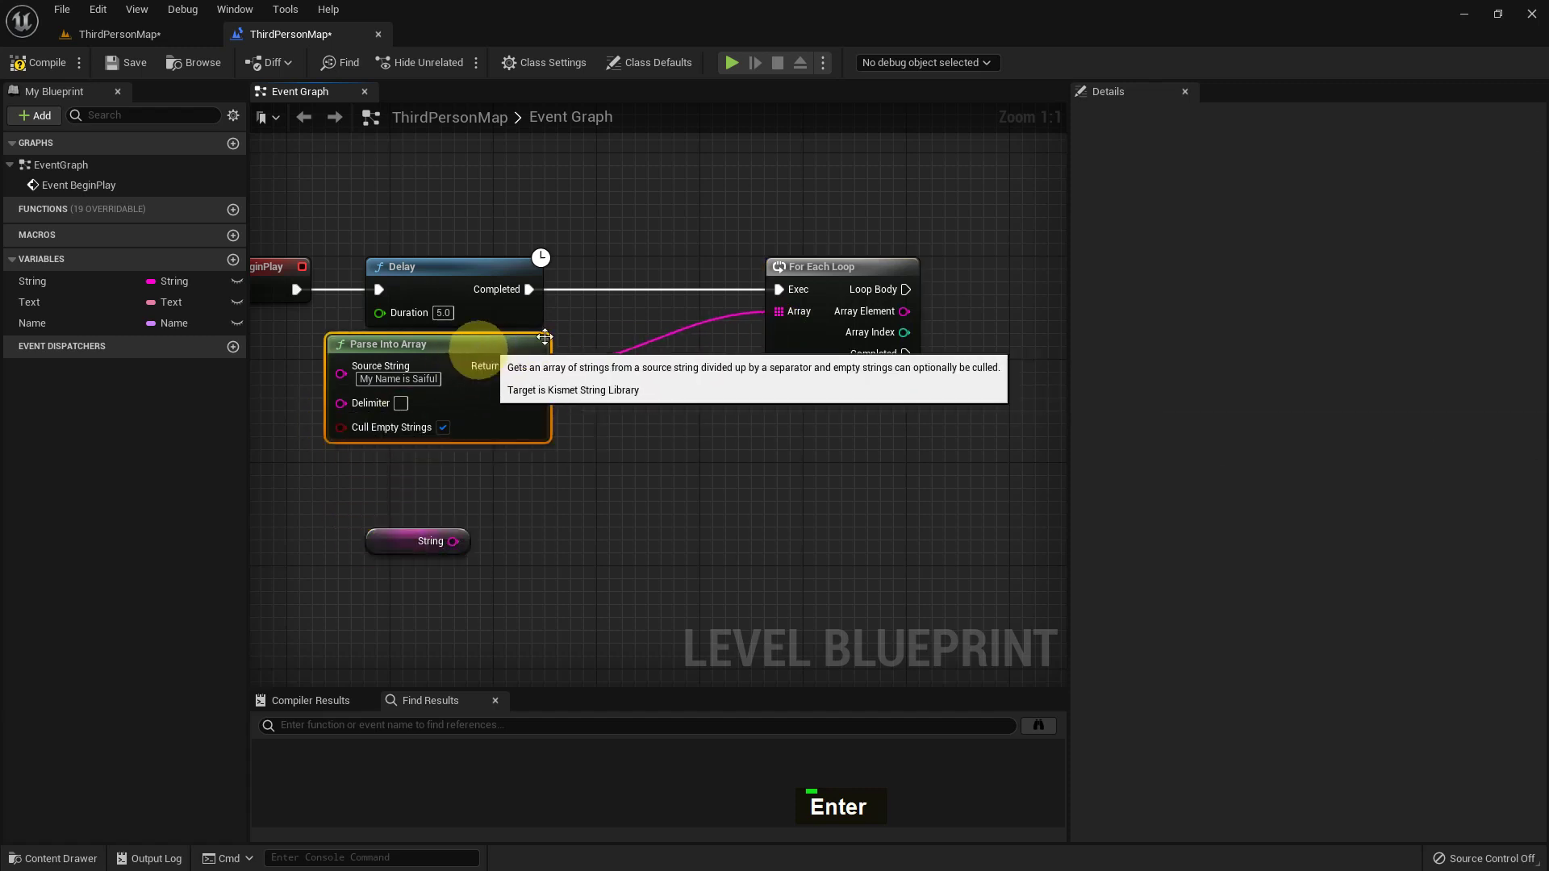
pyautogui.rightClick(881, 377)
# Step: Add a Print String in the Loop Body fed by Array Element
pyautogui.rightClick(767, 330)
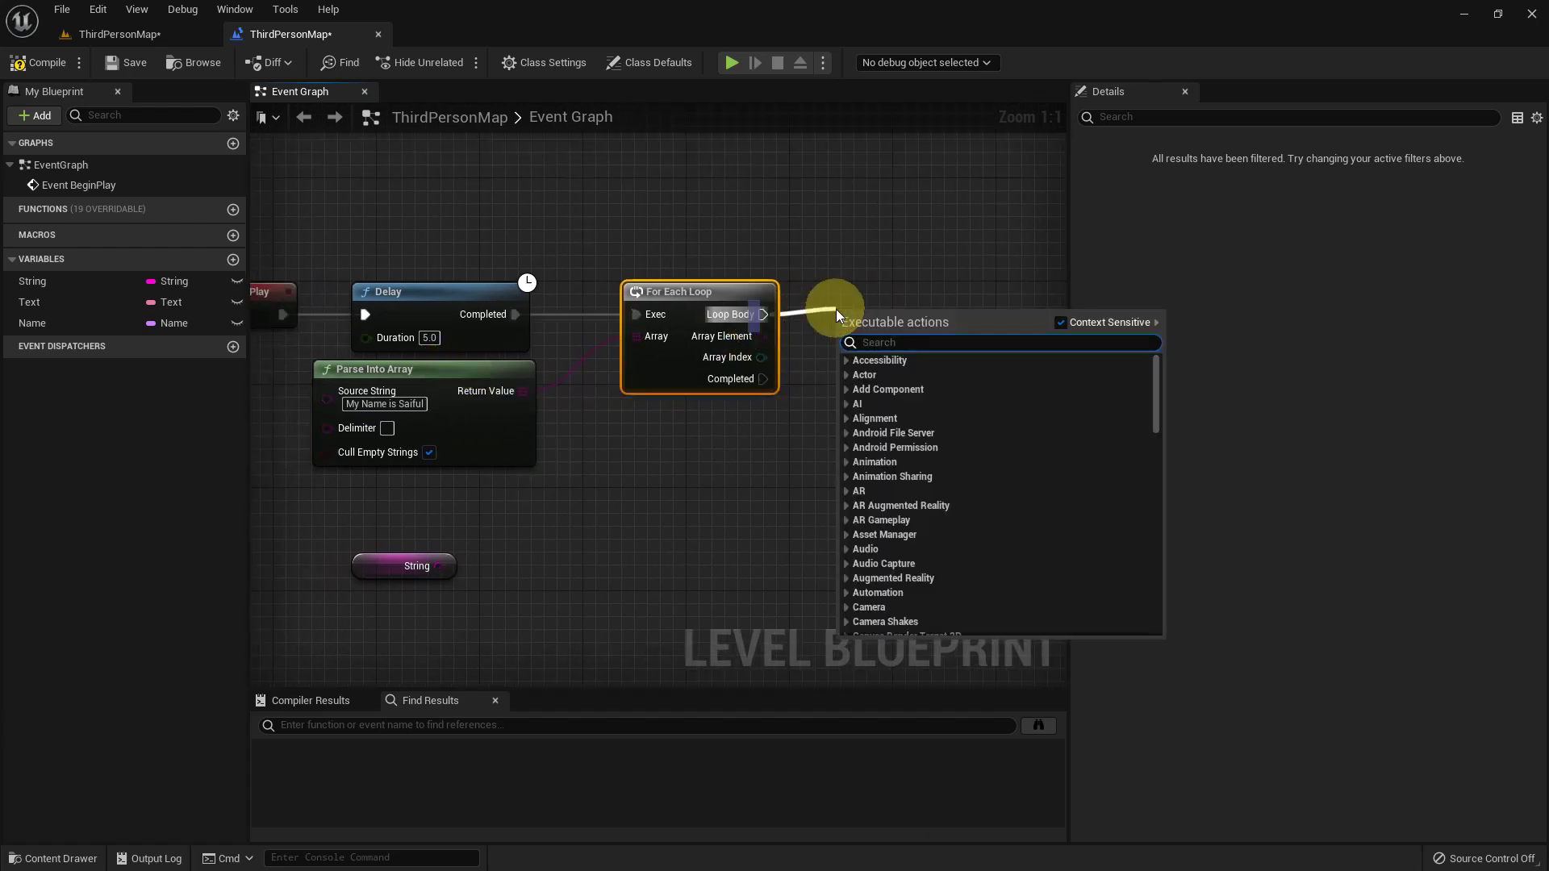
pyautogui.press('space')
pyautogui.press('Return')
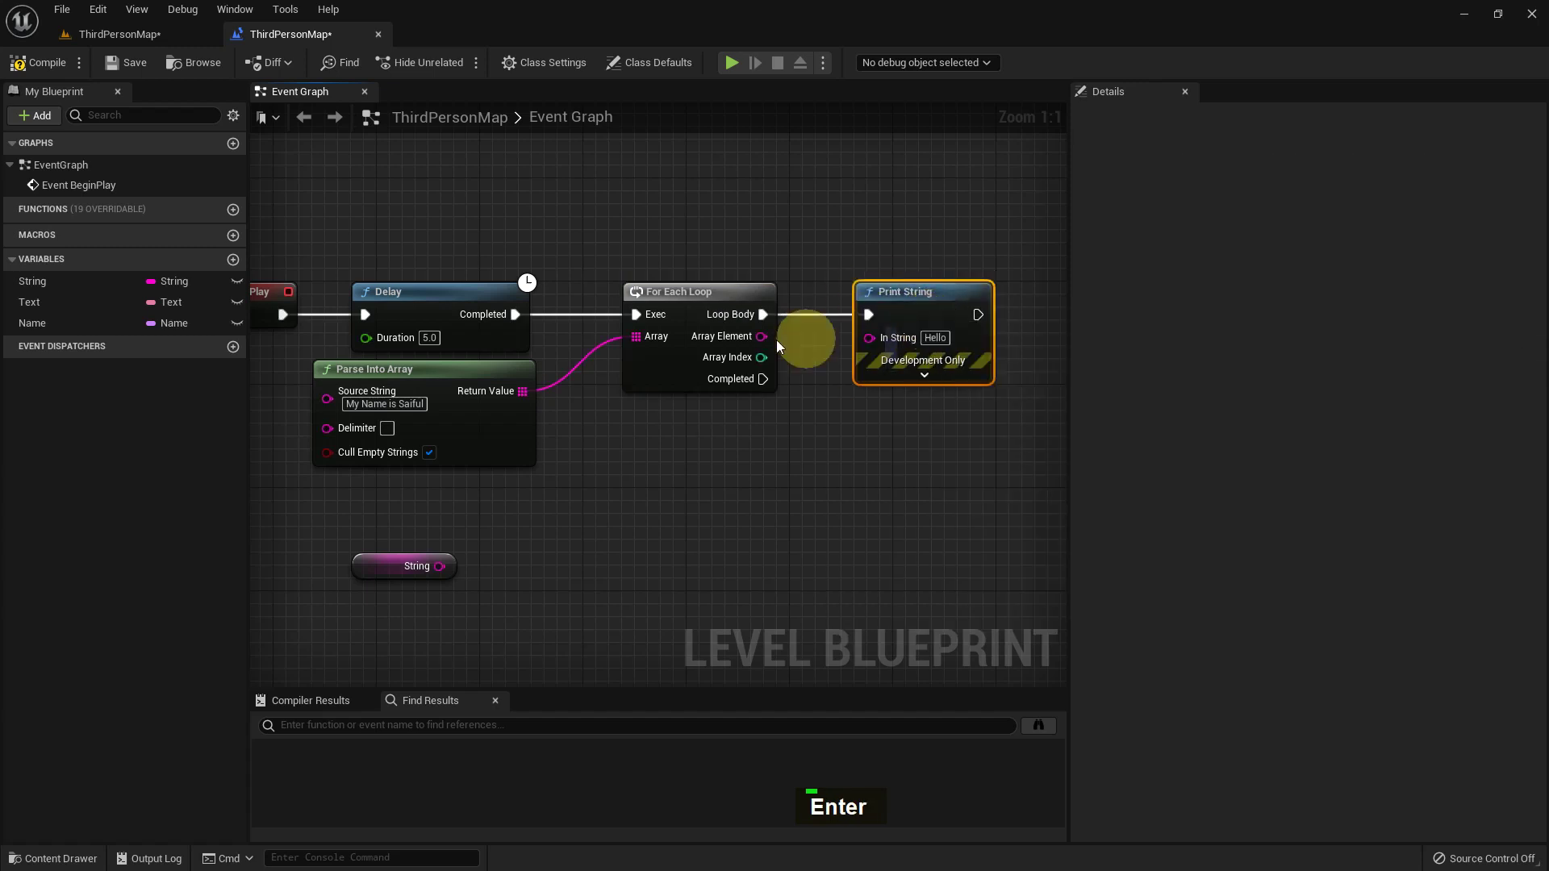
pyautogui.rightClick(843, 410)
pyautogui.press('alt+F9')
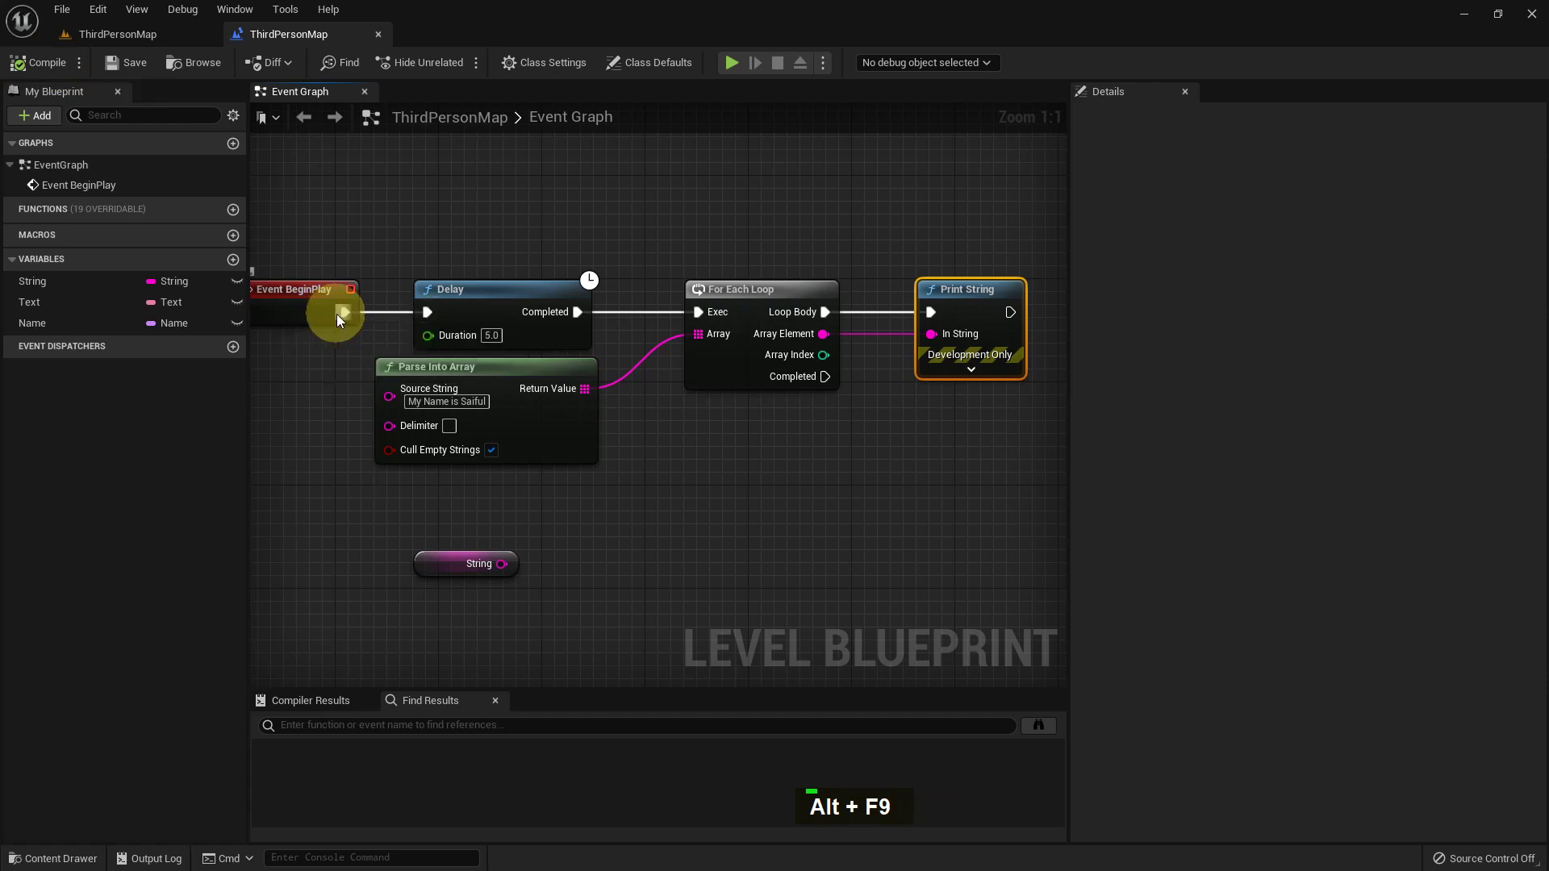
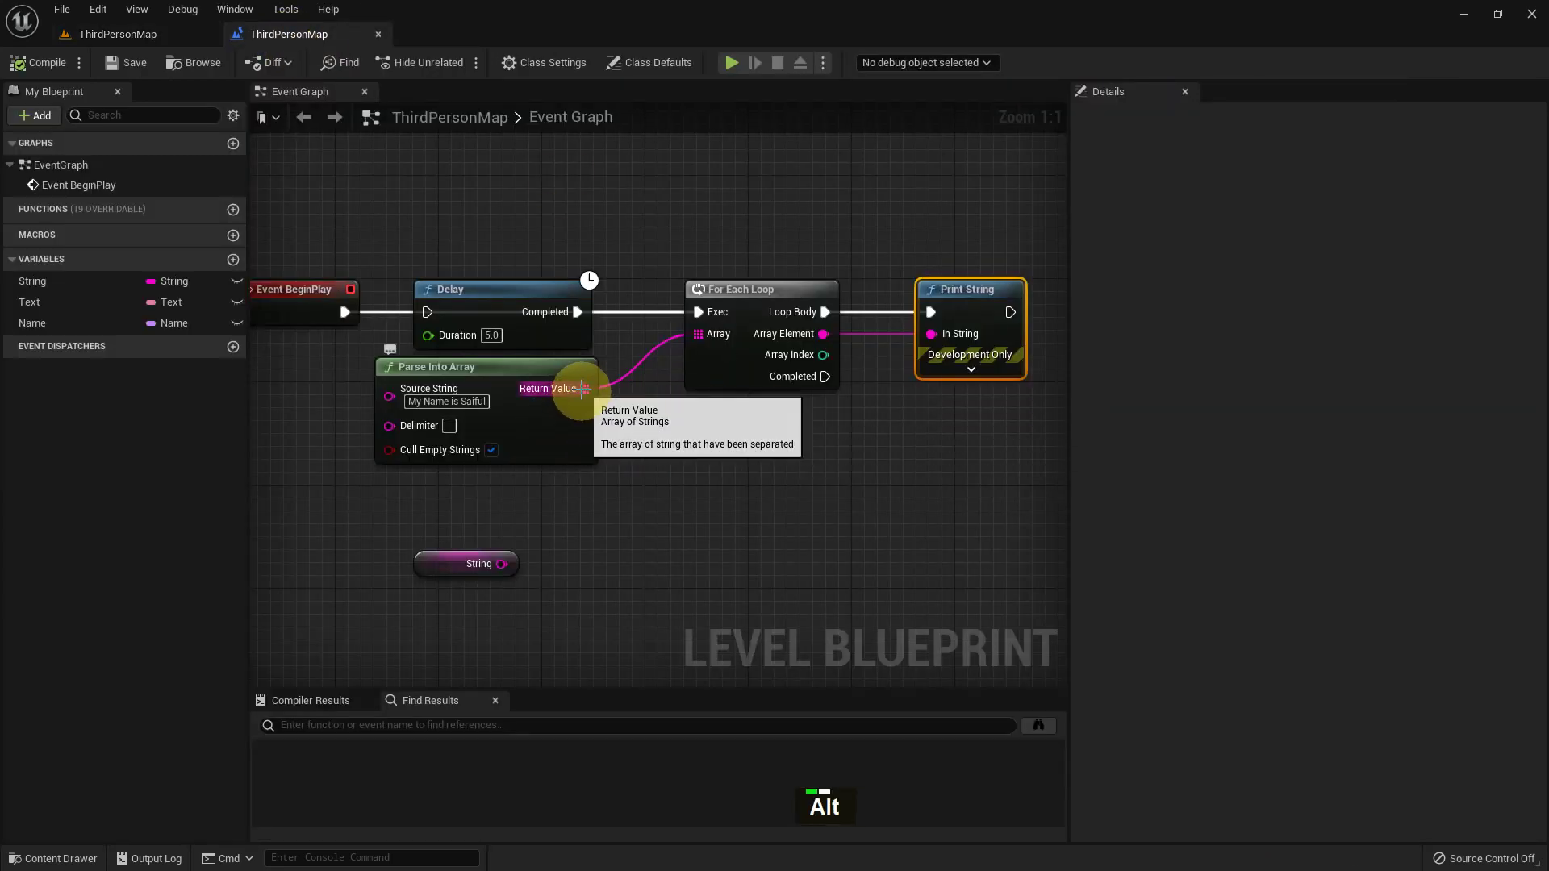
# Step: Make the String variable an array with default elements Saiful, is, my Name
pyautogui.click(587, 393)
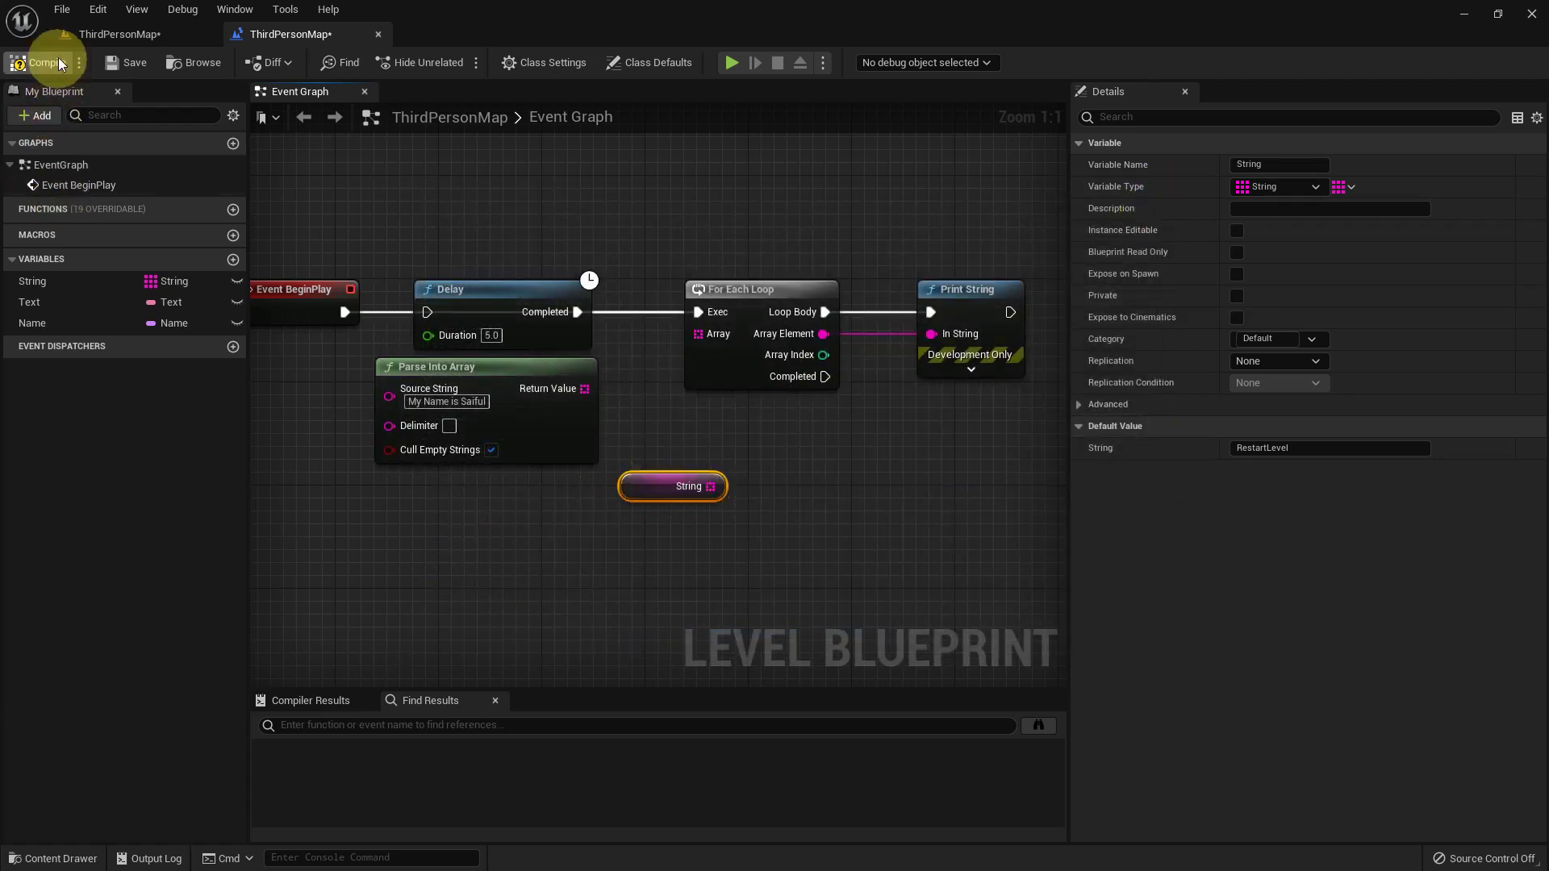
pyautogui.doubleClick(1339, 454)
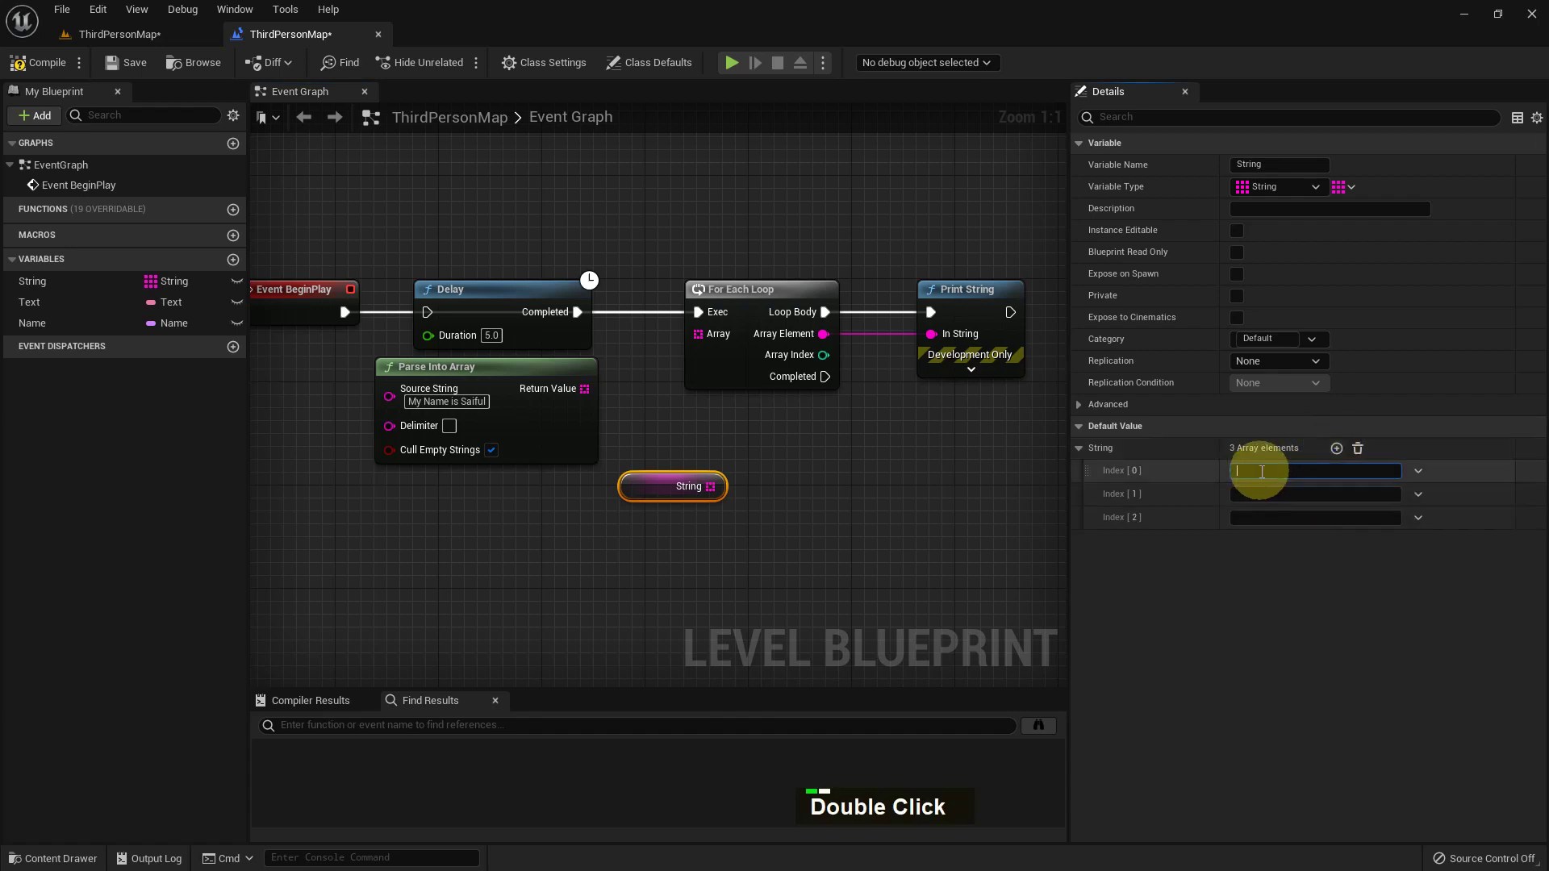
pyautogui.press('u')
pyautogui.press('BackSpace')
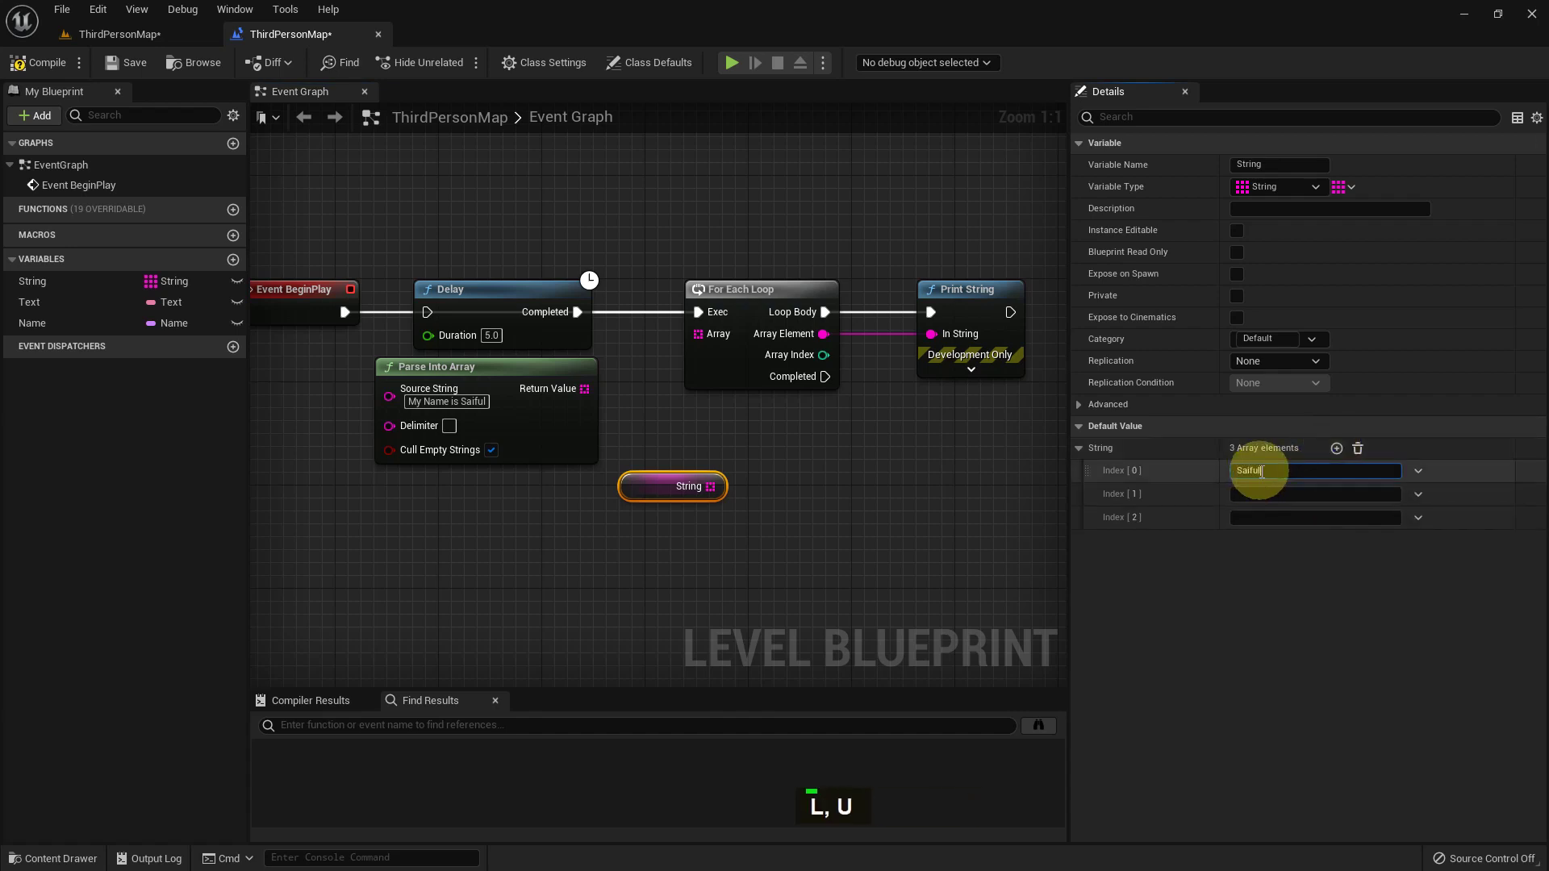
pyautogui.press('i')
pyautogui.press('space')
pyautogui.press('Return')
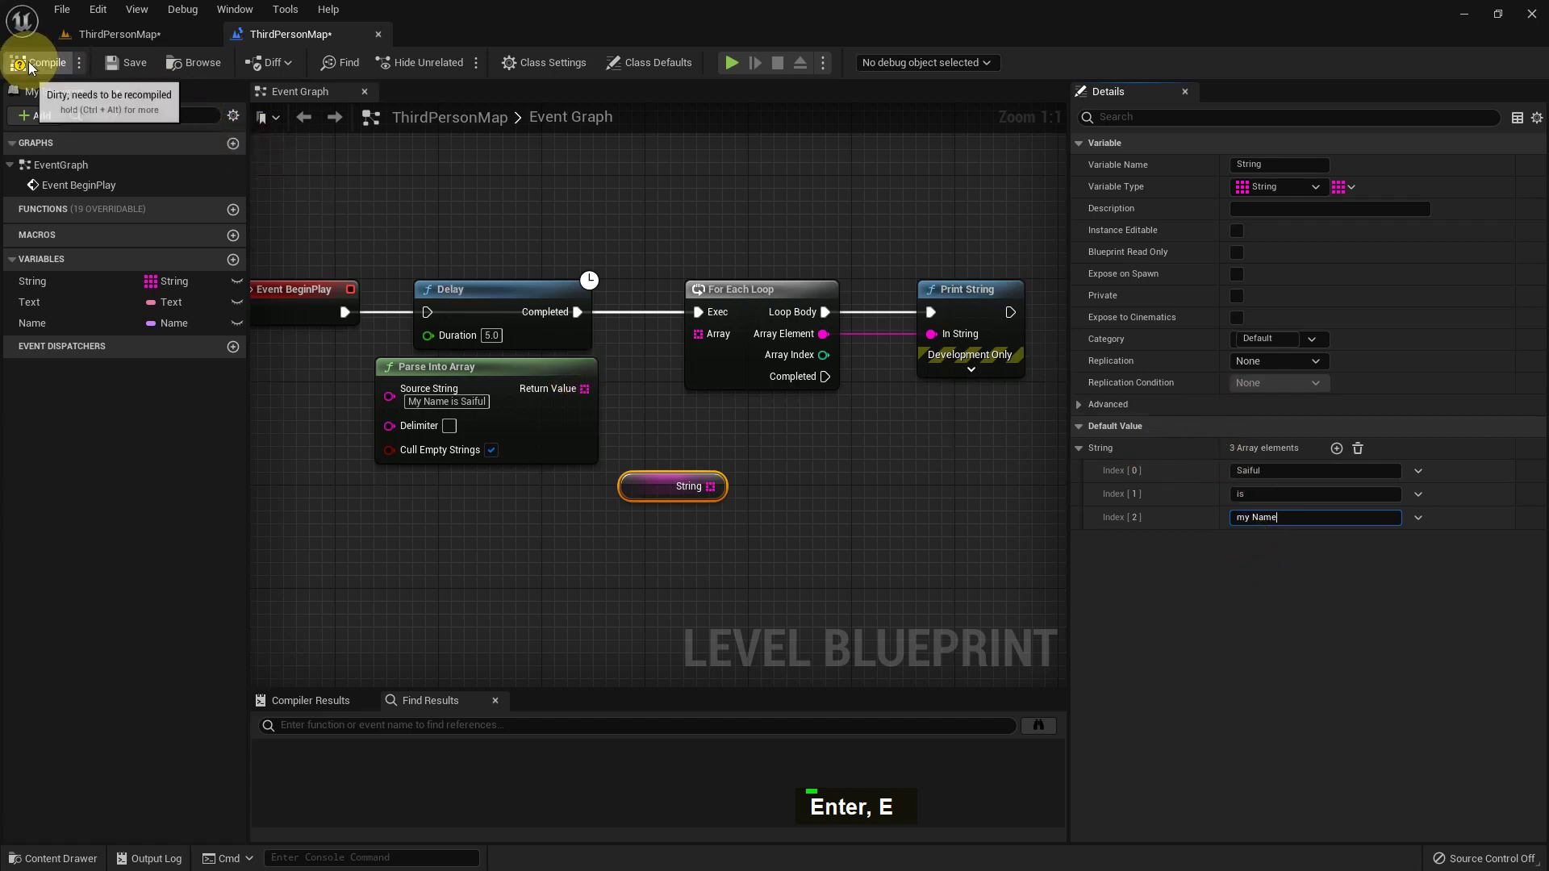
# Step: Feed the String array variable into the For Each Loop and play the level to see its elements printed
pyautogui.doubleClick(113, 70)
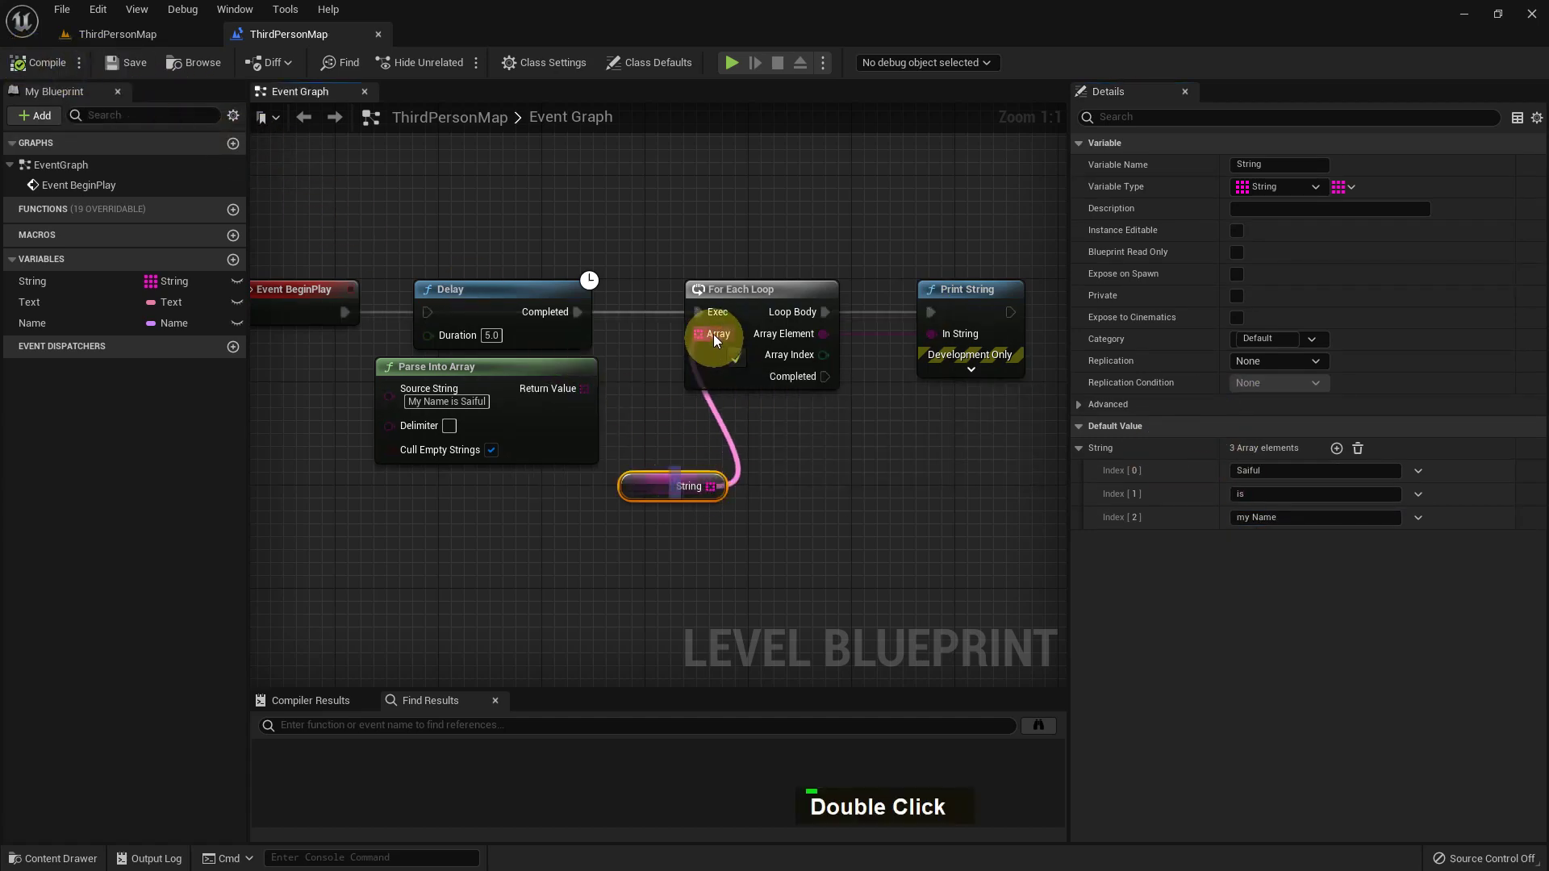
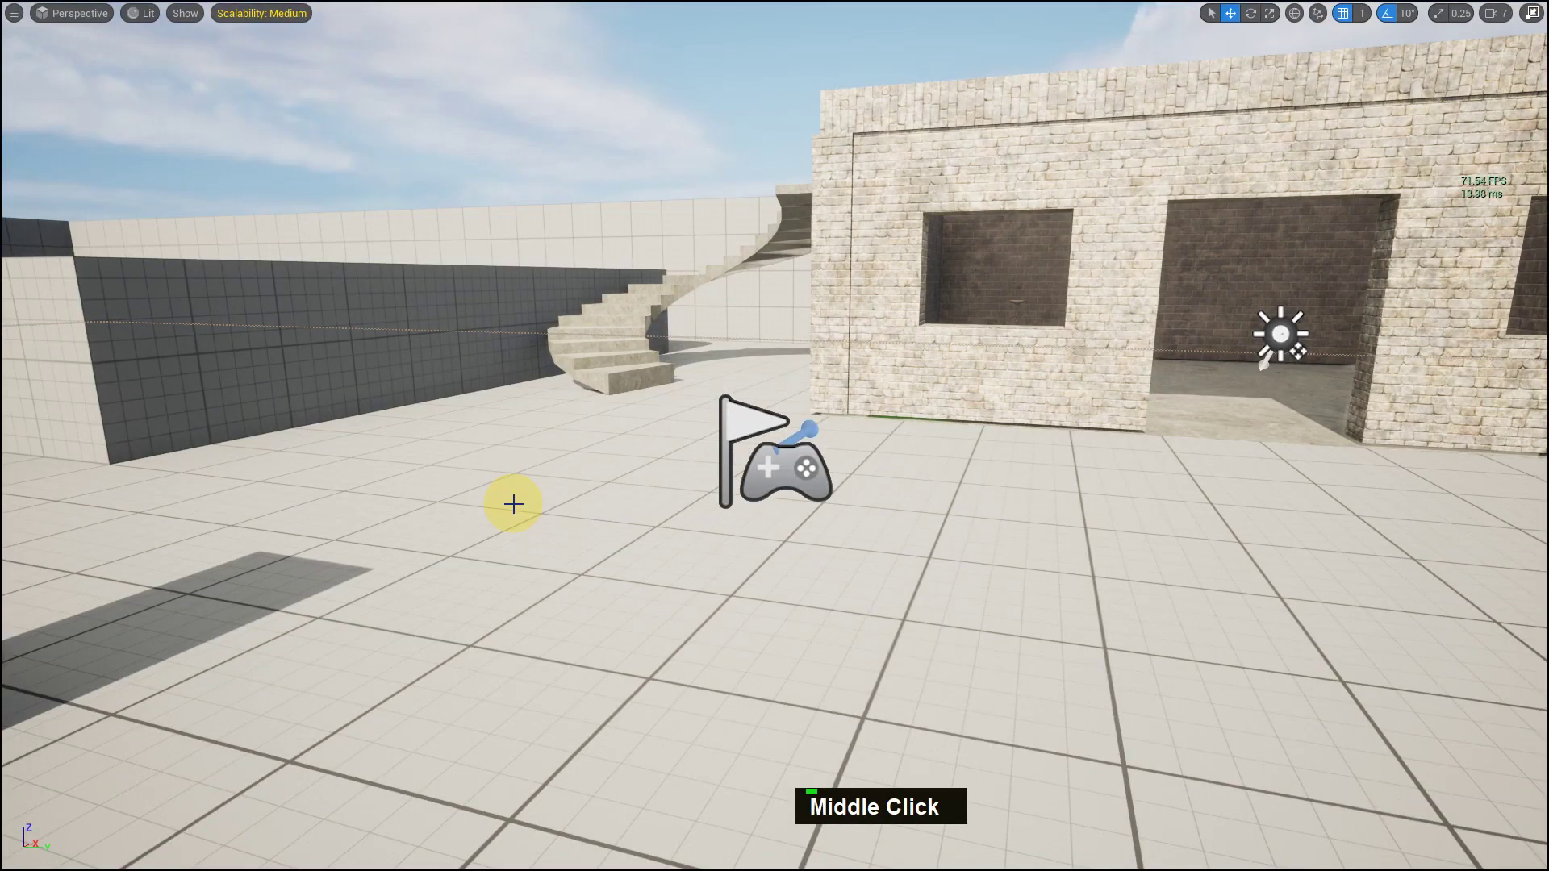
pyautogui.press('alt+p')
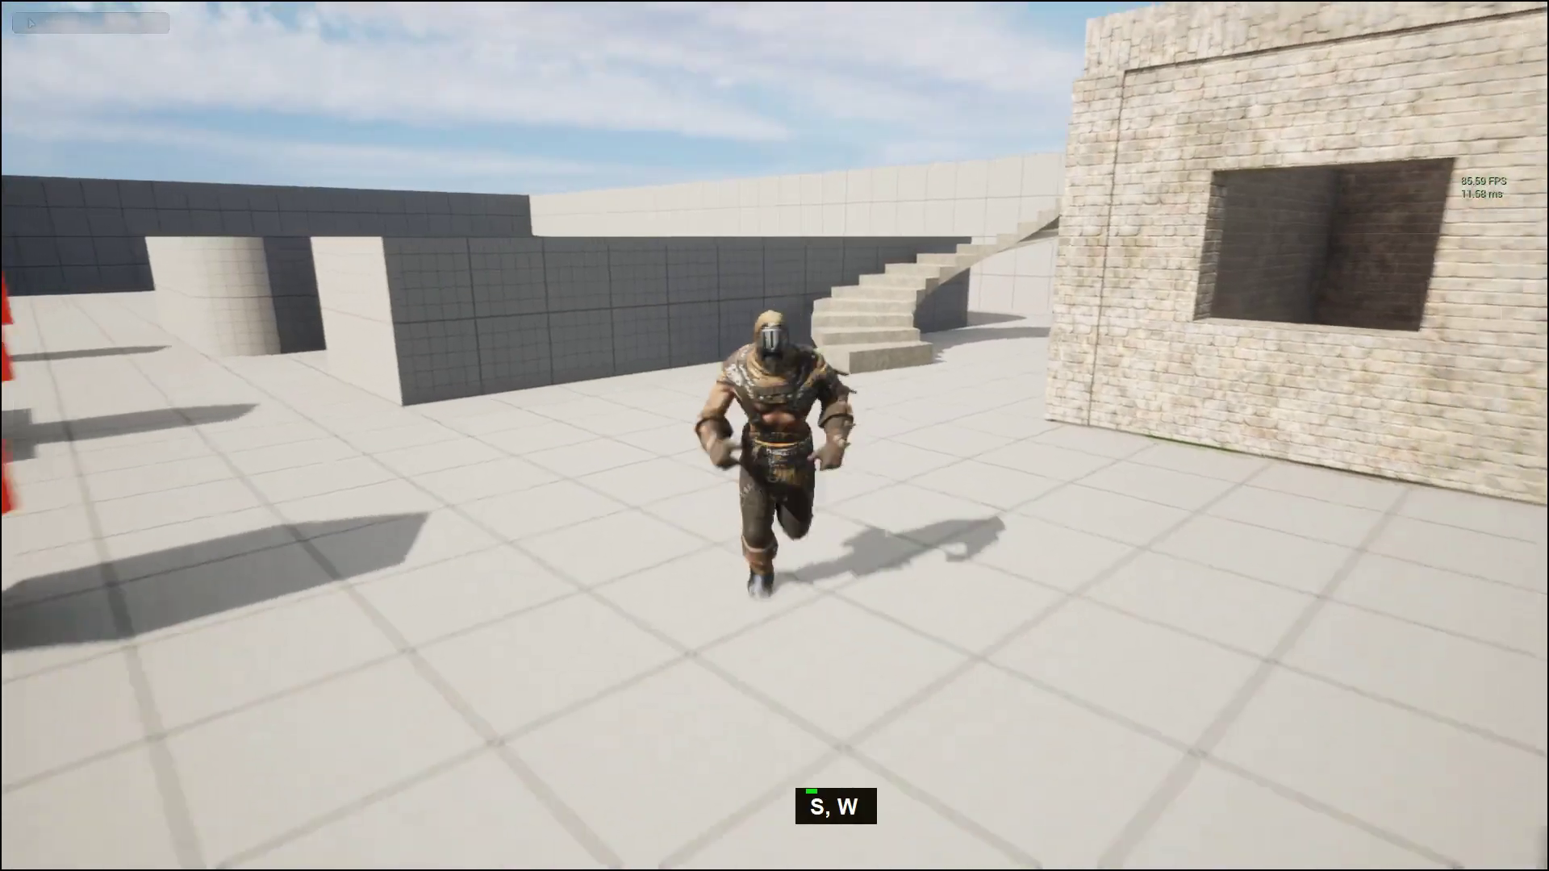
pyautogui.press('d')
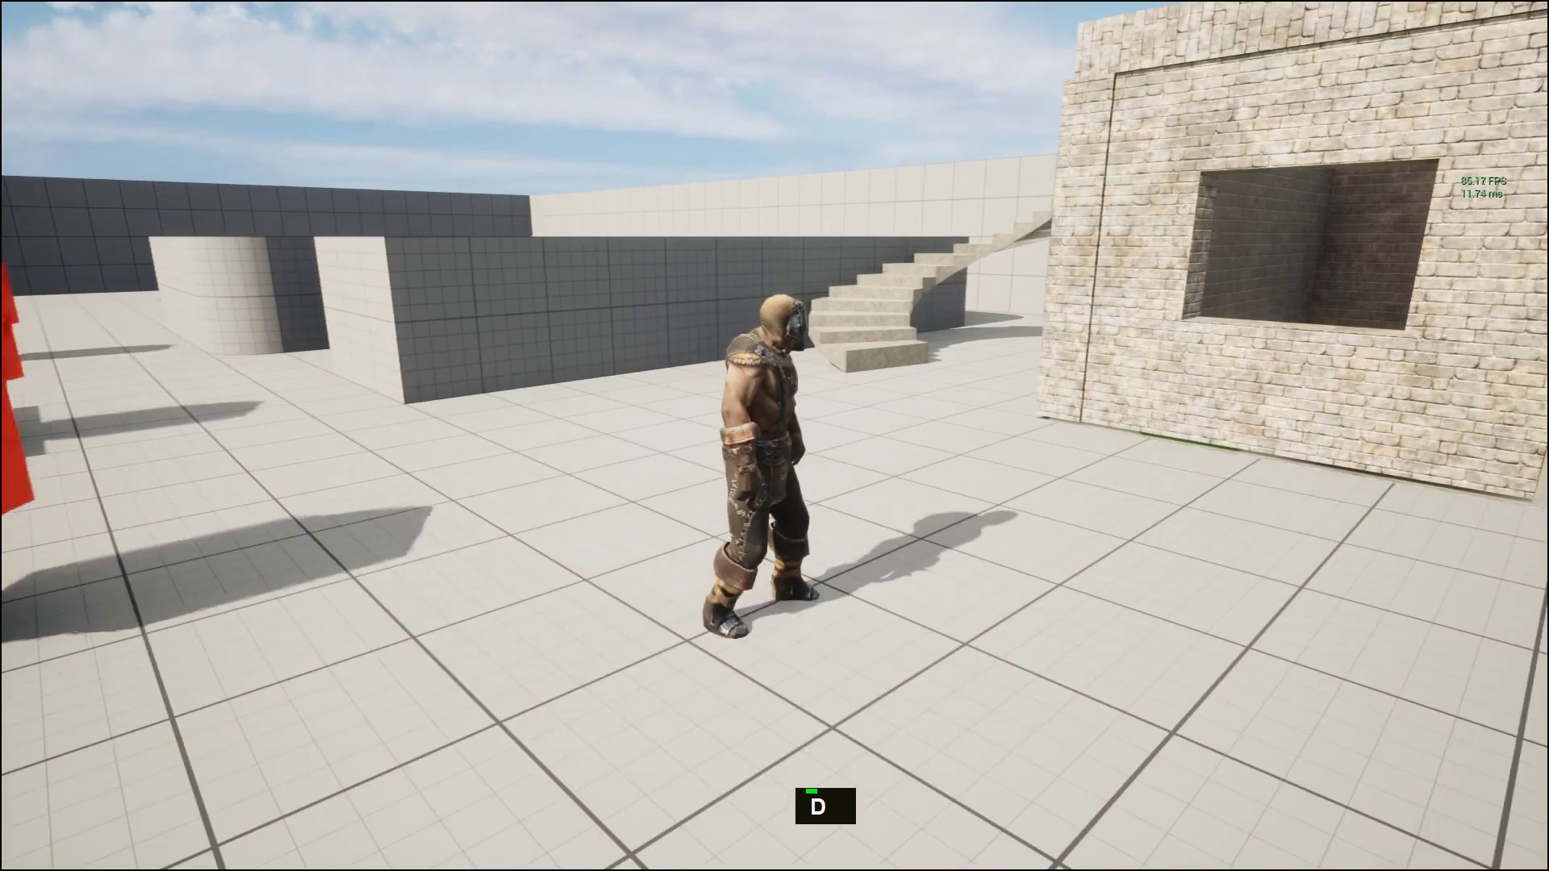